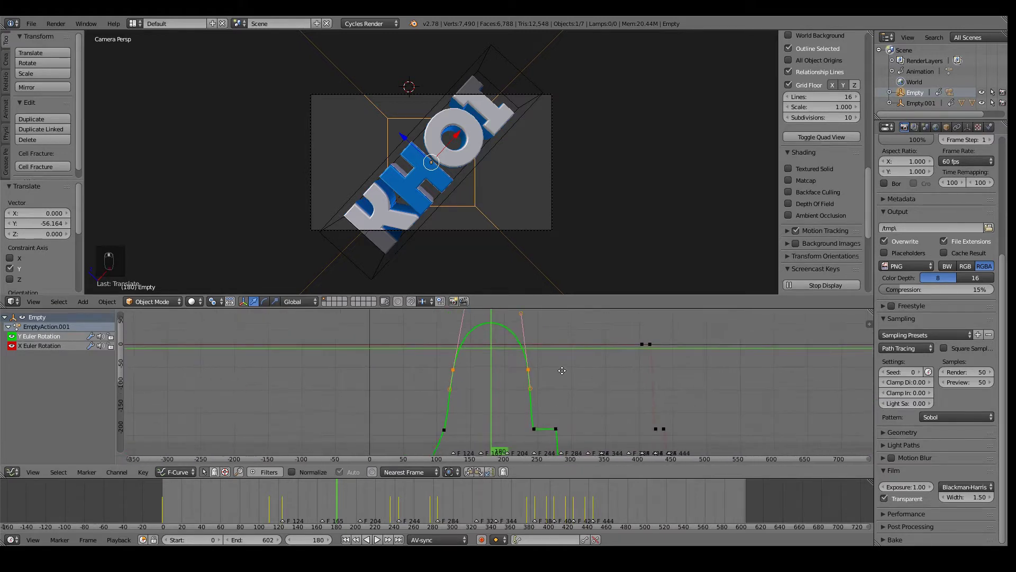
Step: Flatten the peak of the Empty's Y Euler Rotation curve and preview the spin
{"action": "key", "text": "g"}
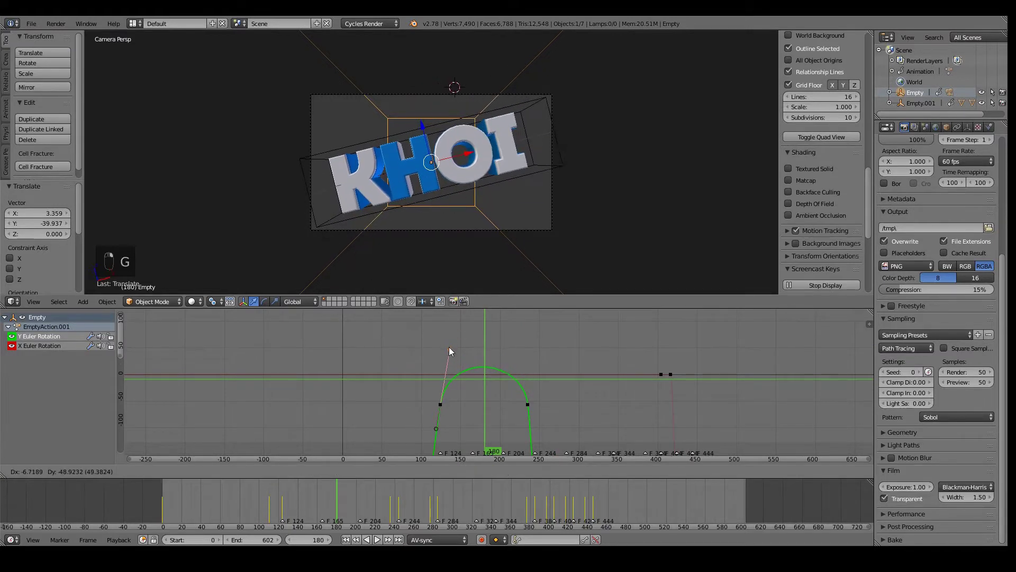
{"action": "left_click_drag", "start_coordinate": [546, 347], "coordinate": [524, 384]}
{"action": "key", "text": "alt+a"}
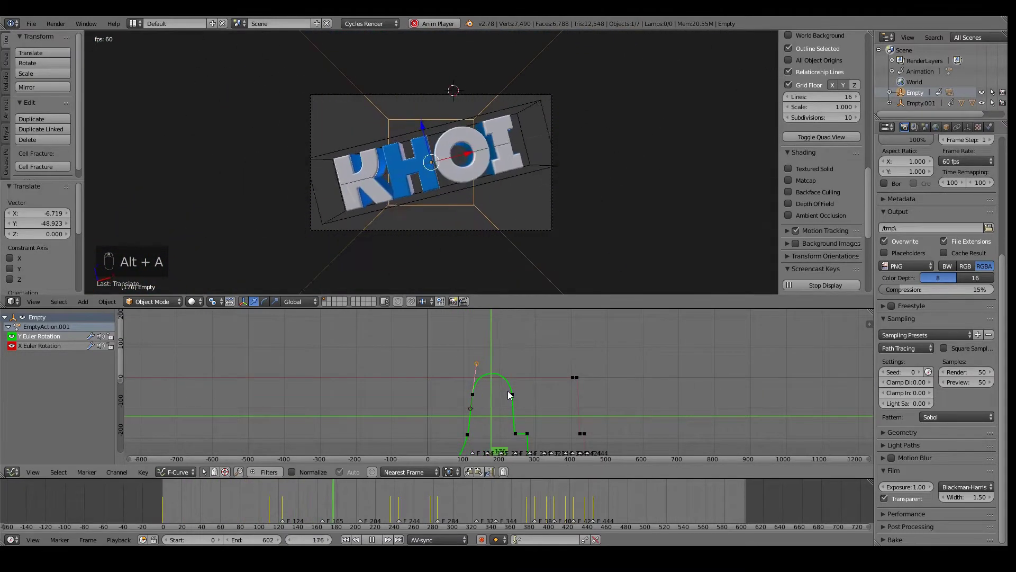
{"action": "left_click", "coordinate": [453, 408]}
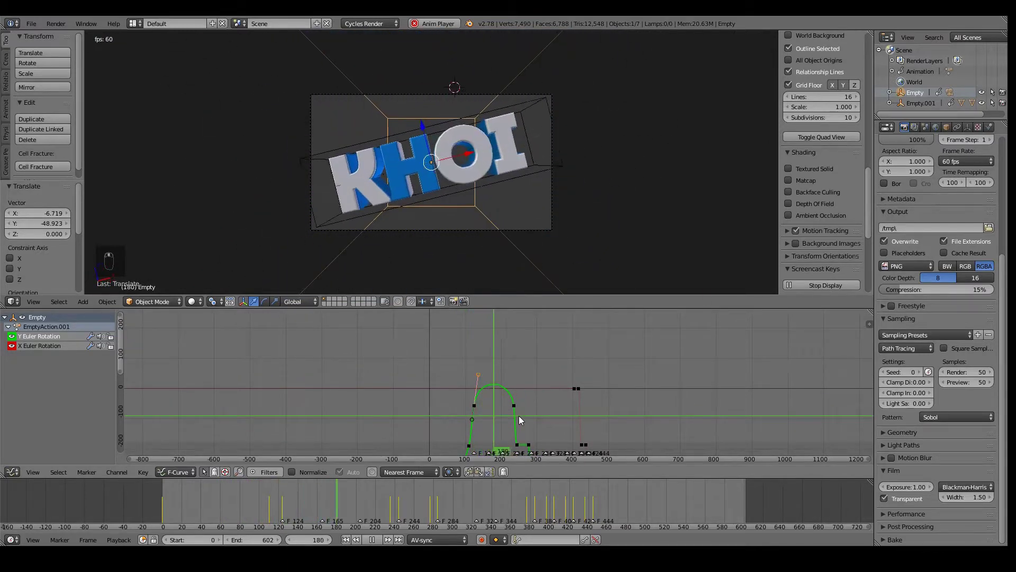
{"action": "middle_click", "coordinate": [523, 420]}
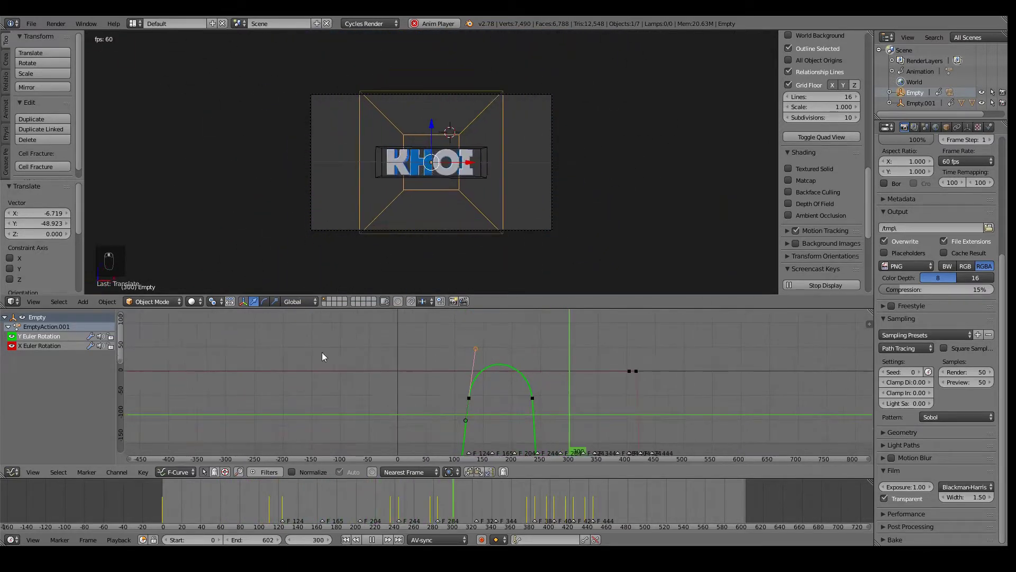
{"action": "key", "text": "g"}
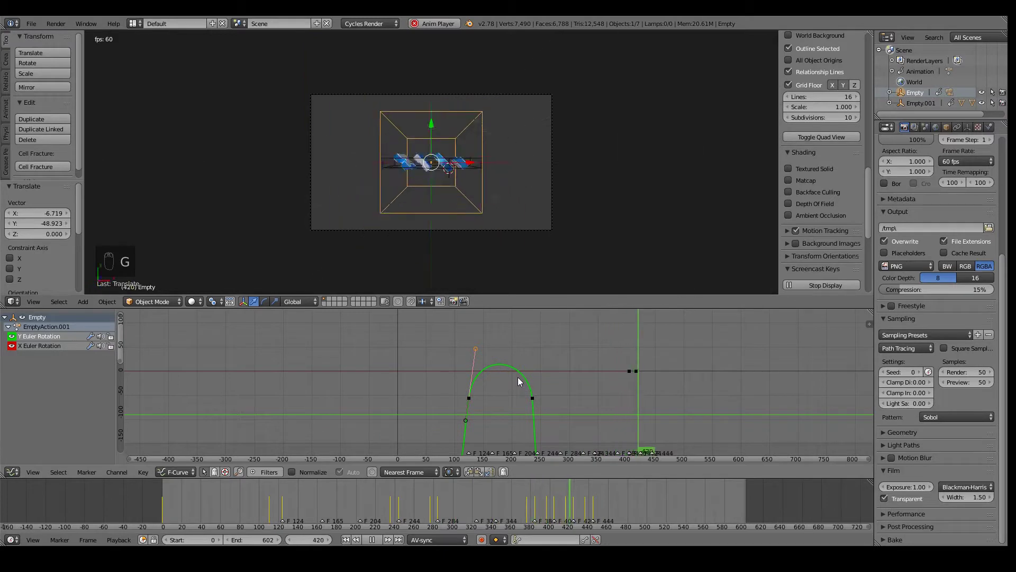
{"action": "key", "text": "alt+a"}
Step: Undo the handle edits and reshape the curve so it rises, holds flat, then drops
{"action": "key", "text": "ctrl+z"}
{"action": "key", "text": "ctrl+z"}
{"action": "key", "text": "ctrl+z"}
{"action": "key", "text": "ctrl+z"}
{"action": "key", "text": "ctrl+z"}
{"action": "left_click_drag", "start_coordinate": [874, 208], "coordinate": [521, 366]}
{"action": "left_click_drag", "start_coordinate": [521, 366], "coordinate": [478, 375]}
Step: Ease the rising handle of the Y rotation curve and replay to review the motion
{"action": "left_click", "coordinate": [478, 374]}
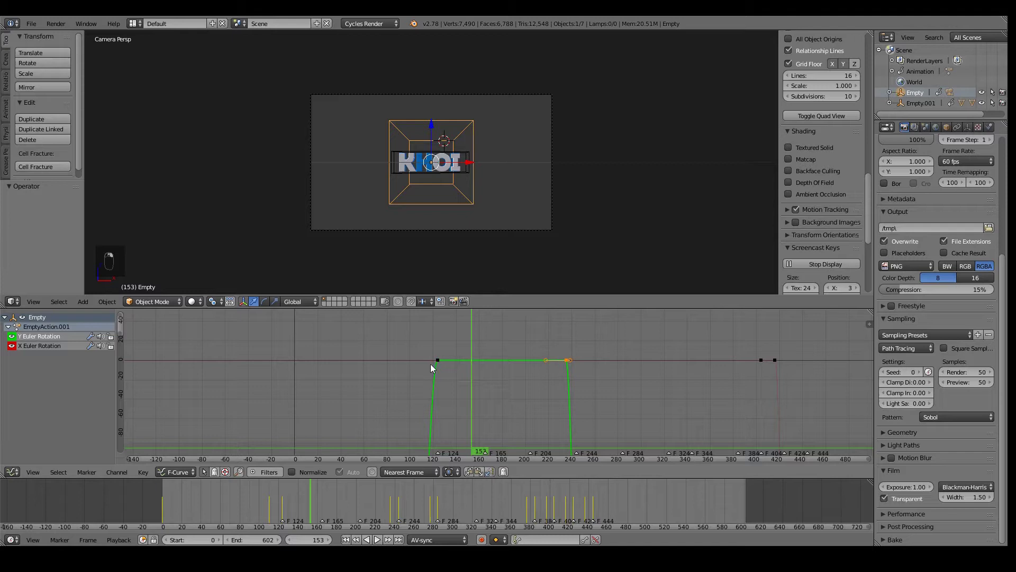
{"action": "key", "text": "g"}
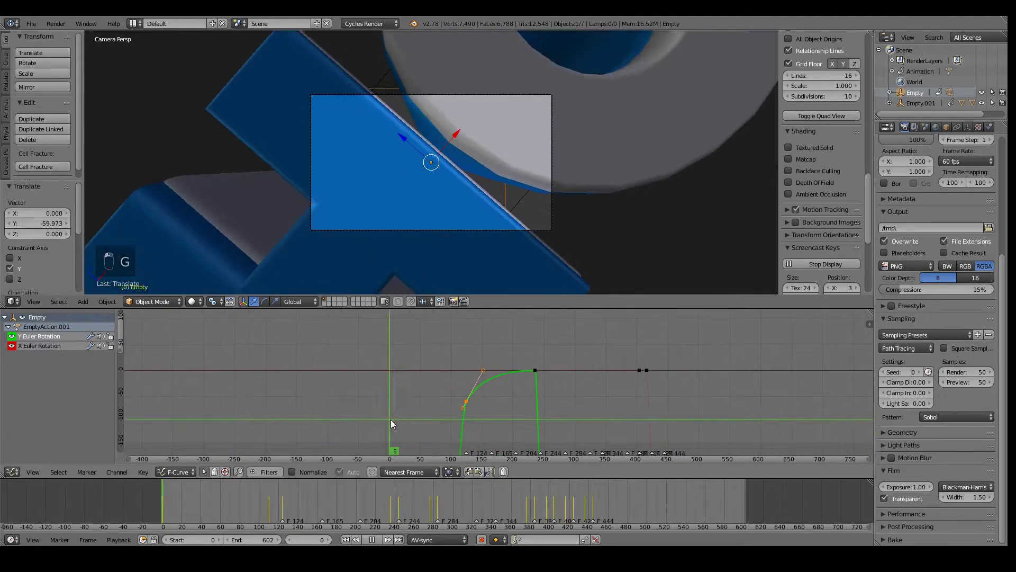
{"action": "key", "text": "alt+a"}
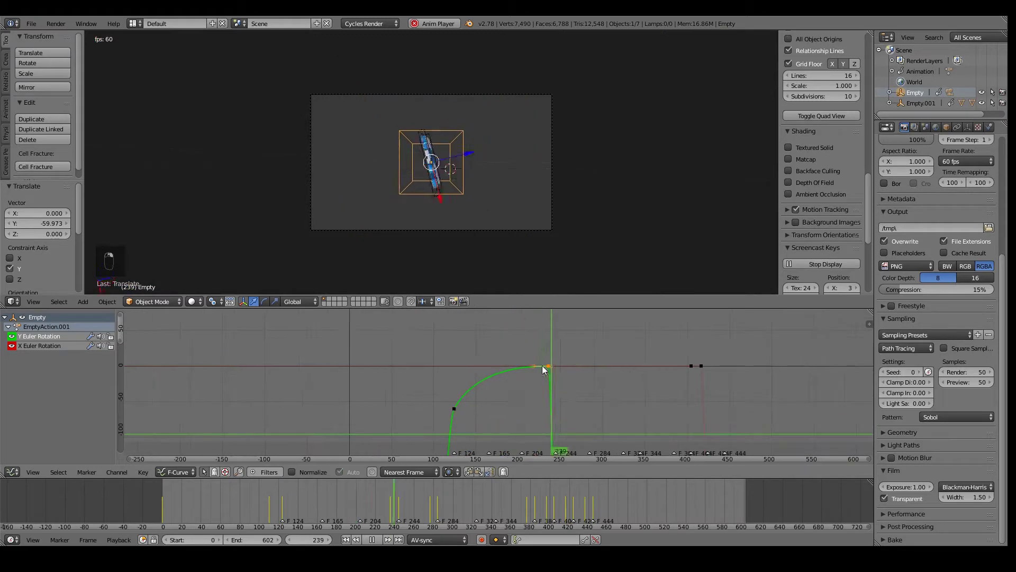
{"action": "key", "text": "g"}
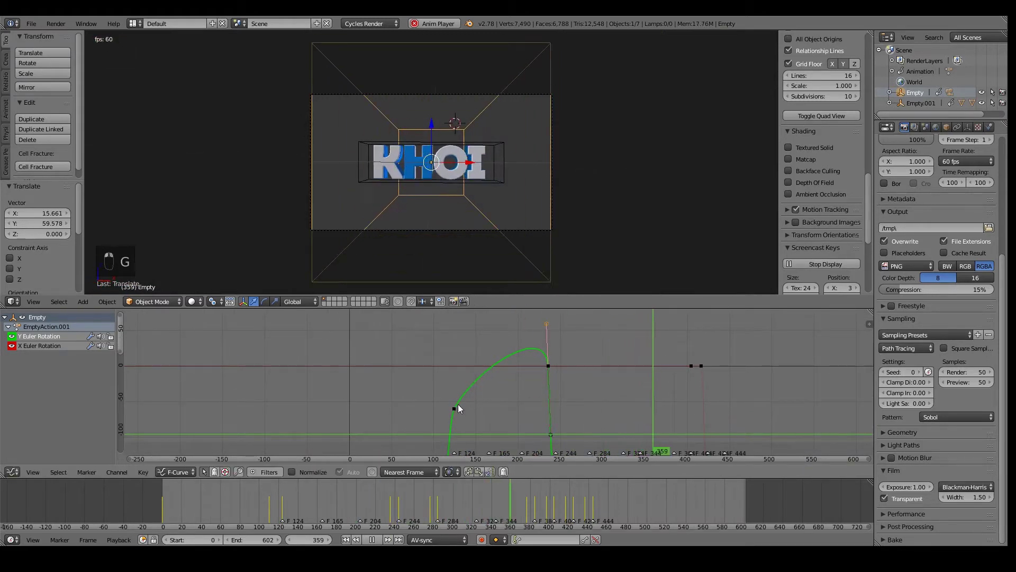
{"action": "key", "text": "g"}
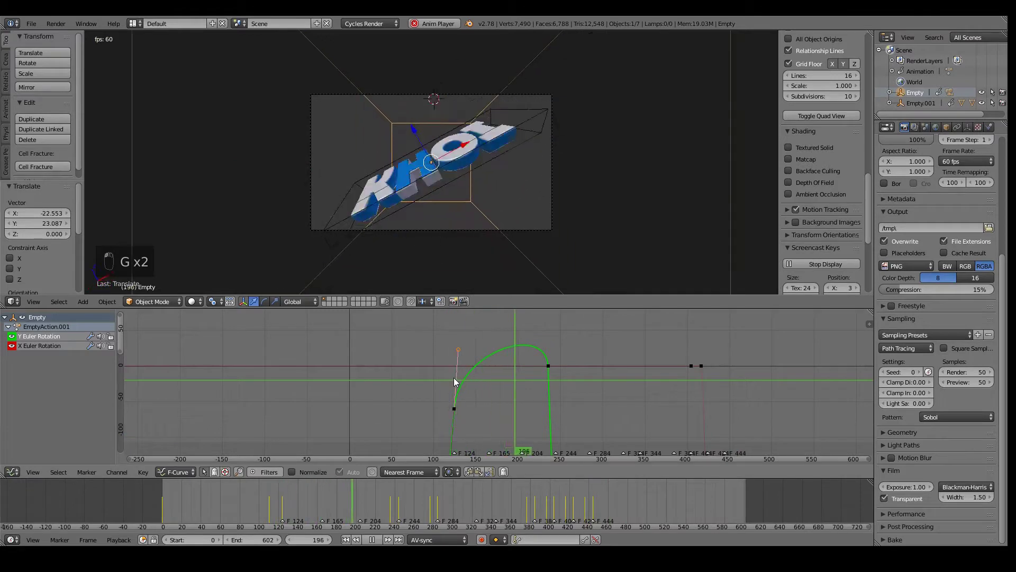
{"action": "left_click_drag", "start_coordinate": [624, 396], "coordinate": [532, 375]}
{"action": "key", "text": "alt+a"}
{"action": "middle_click", "coordinate": [511, 368]}
Step: Soften the falling side so the logo settles facing the camera, checking with playback
{"action": "key", "text": "g"}
{"action": "key", "text": "g"}
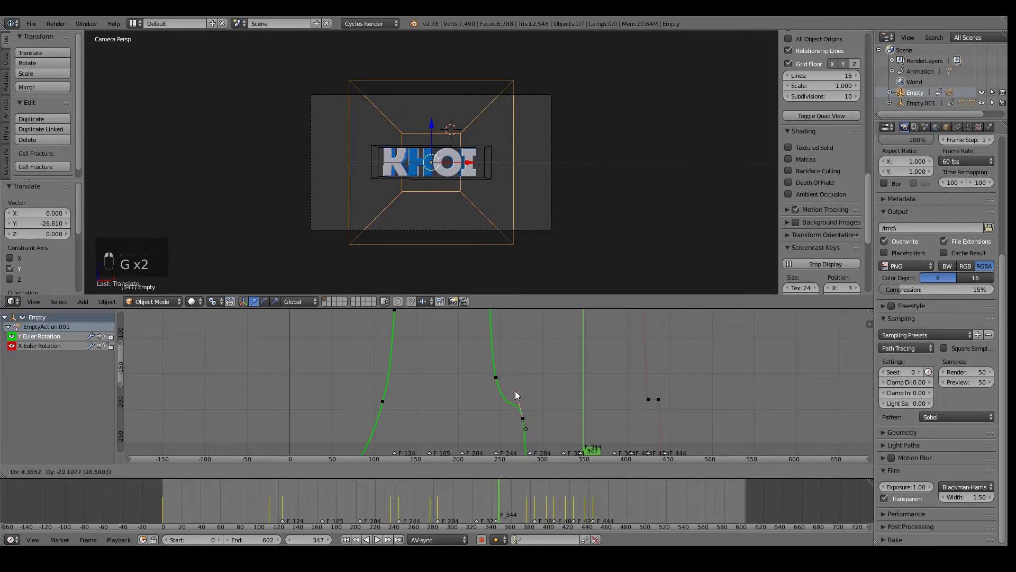
{"action": "key", "text": "g"}
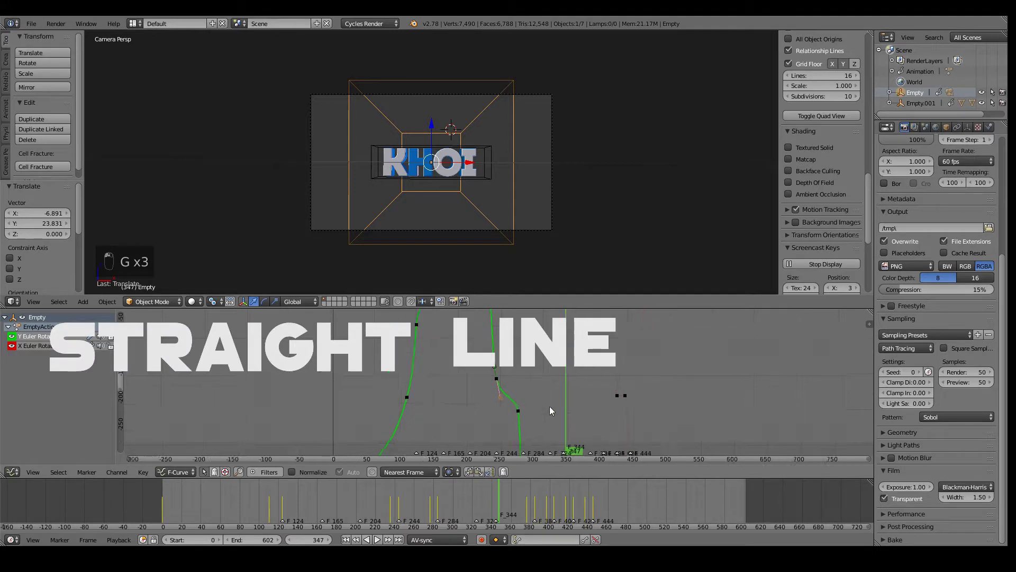
{"action": "key", "text": "alt+a"}
{"action": "key", "text": "alt+a"}
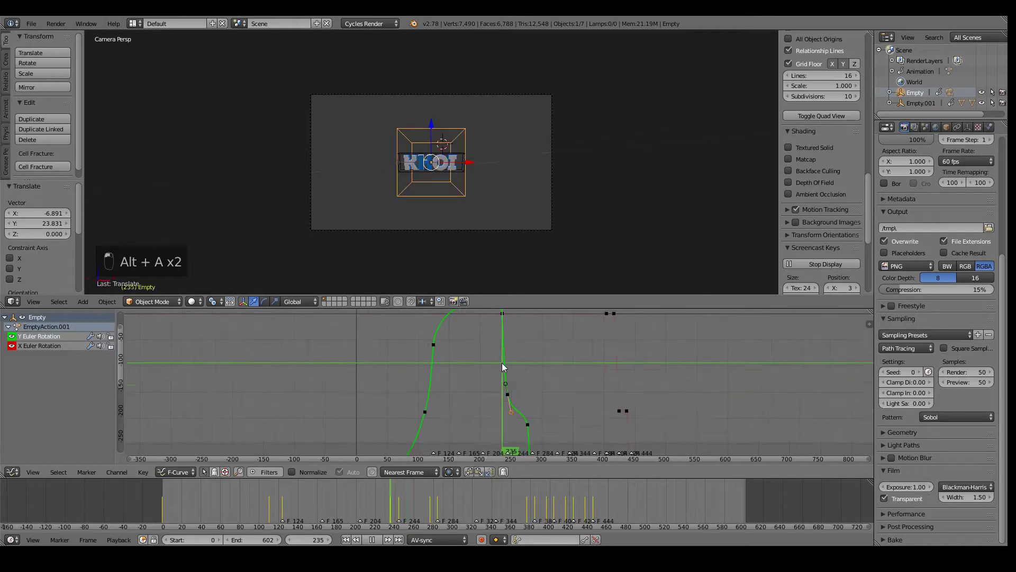
{"action": "key", "text": "alt+a"}
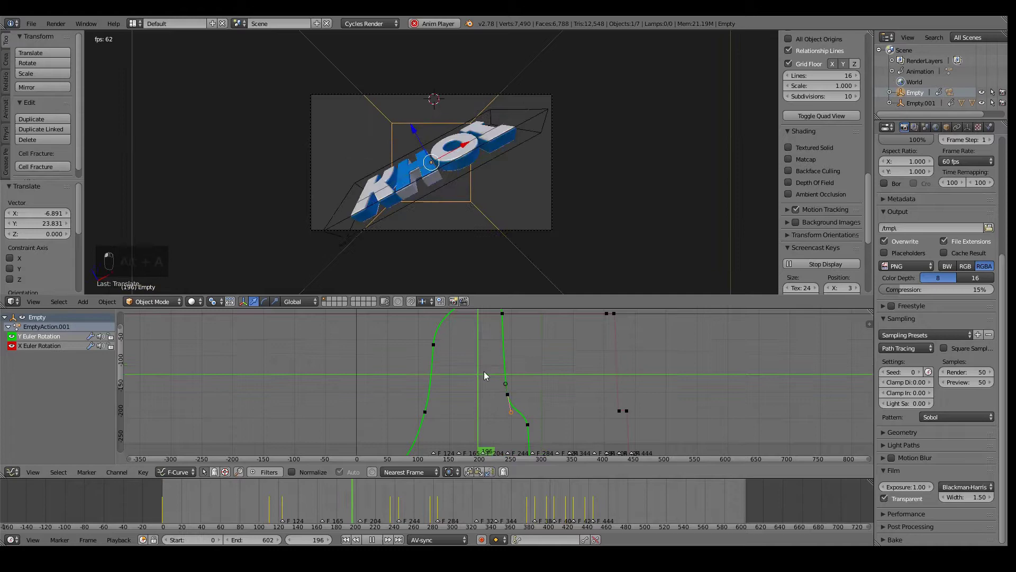
{"action": "left_click_drag", "start_coordinate": [441, 361], "coordinate": [478, 225]}
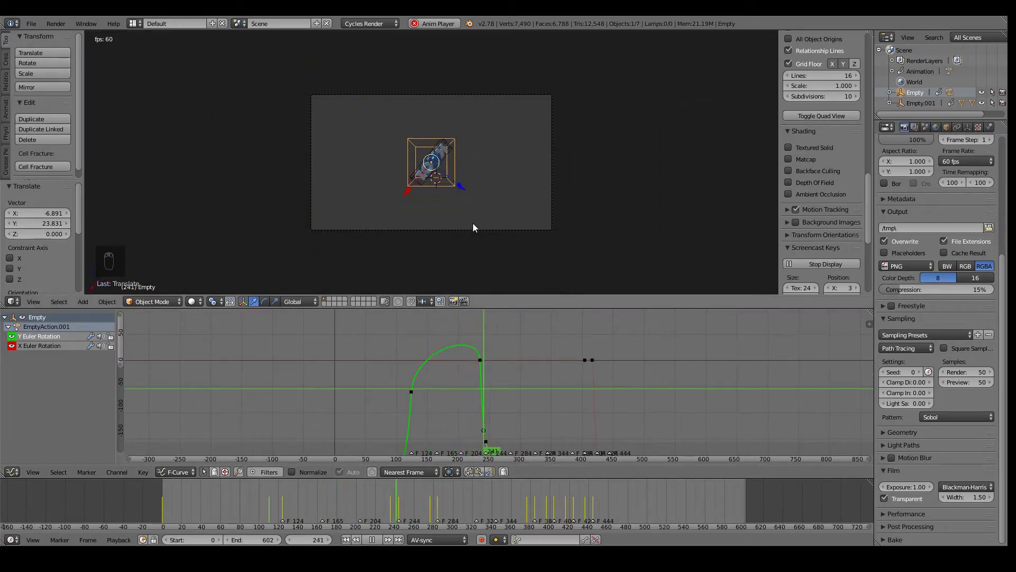
{"action": "left_click", "coordinate": [545, 440]}
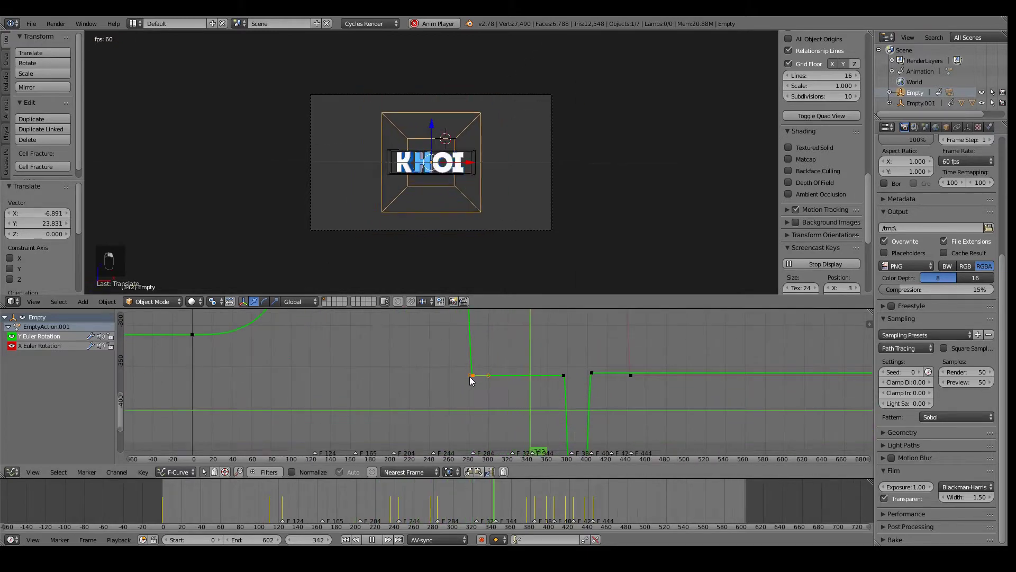
Step: Move the later keyframe handles to gentler positions on the Y rotation curve
{"action": "key", "text": "g"}
{"action": "key", "text": "g"}
{"action": "key", "text": "g"}
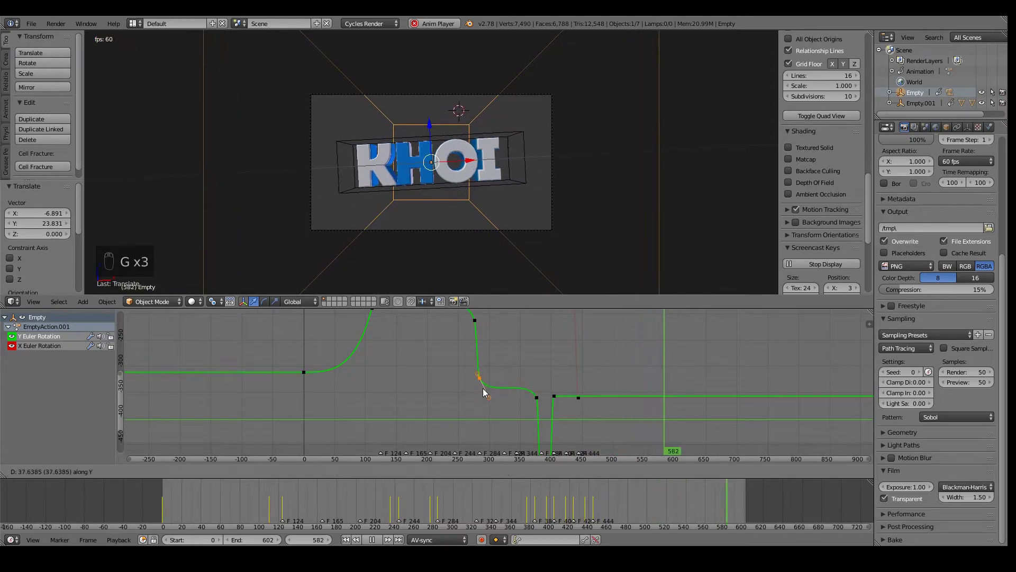
{"action": "key", "text": "g"}
{"action": "left_click", "coordinate": [539, 406]}
{"action": "key", "text": "g"}
{"action": "key", "text": "g"}
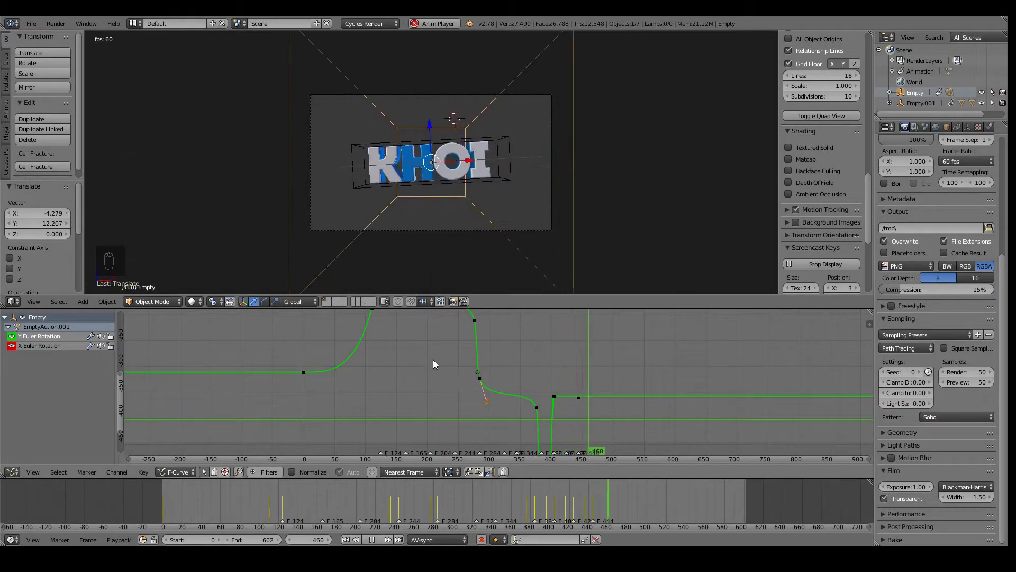
Step: Smooth the descending section leading into the curve's final dip
{"action": "left_click_drag", "start_coordinate": [460, 395], "coordinate": [490, 358]}
{"action": "key", "text": "g"}
{"action": "key", "text": "b"}
{"action": "left_click_drag", "start_coordinate": [496, 361], "coordinate": [534, 386]}
{"action": "key", "text": "g"}
{"action": "key", "text": "g"}
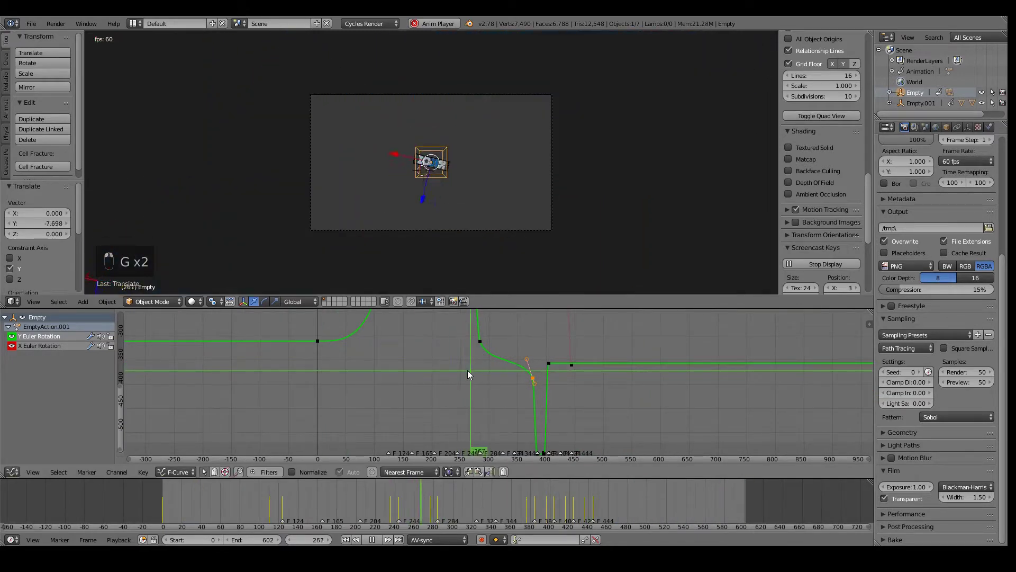
Step: Reframe the graph and review the KHOI spin animation with playback set to No Sync
{"action": "left_click_drag", "start_coordinate": [471, 376], "coordinate": [556, 346]}
{"action": "left_click_drag", "start_coordinate": [553, 353], "coordinate": [386, 388]}
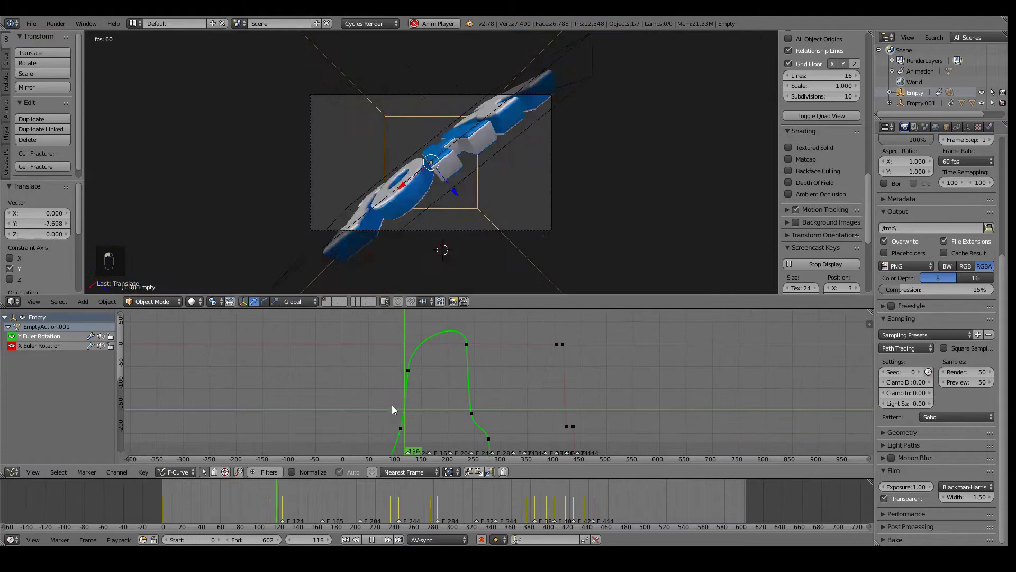
{"action": "key", "text": "alt+a"}
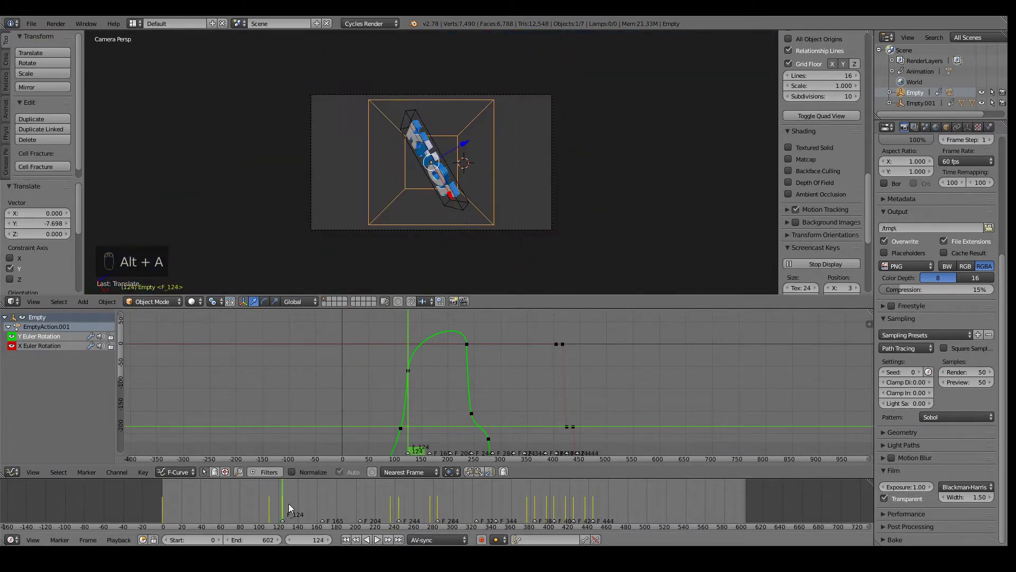
{"action": "key", "text": "alt+a"}
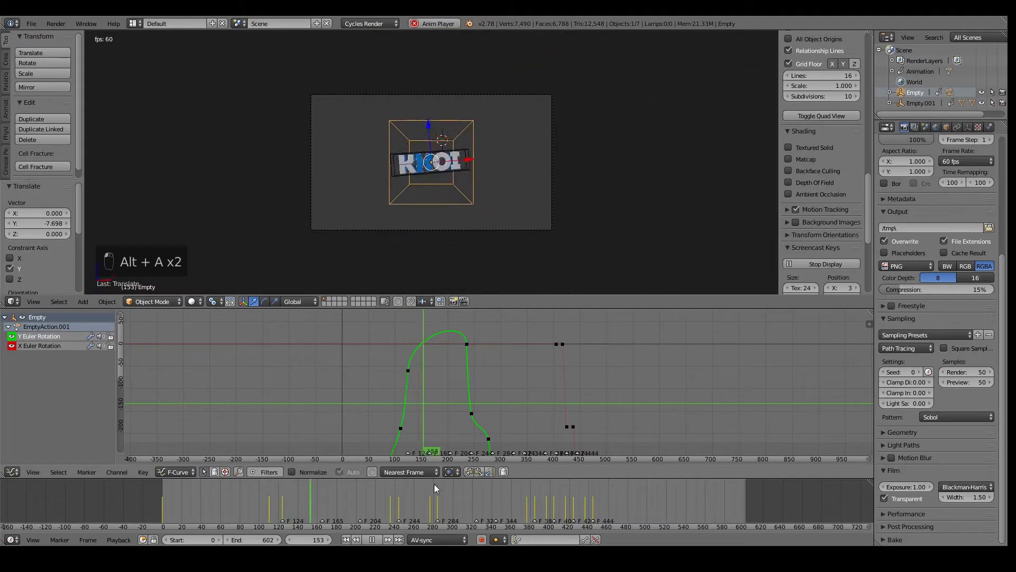
{"action": "key", "text": "alt+a"}
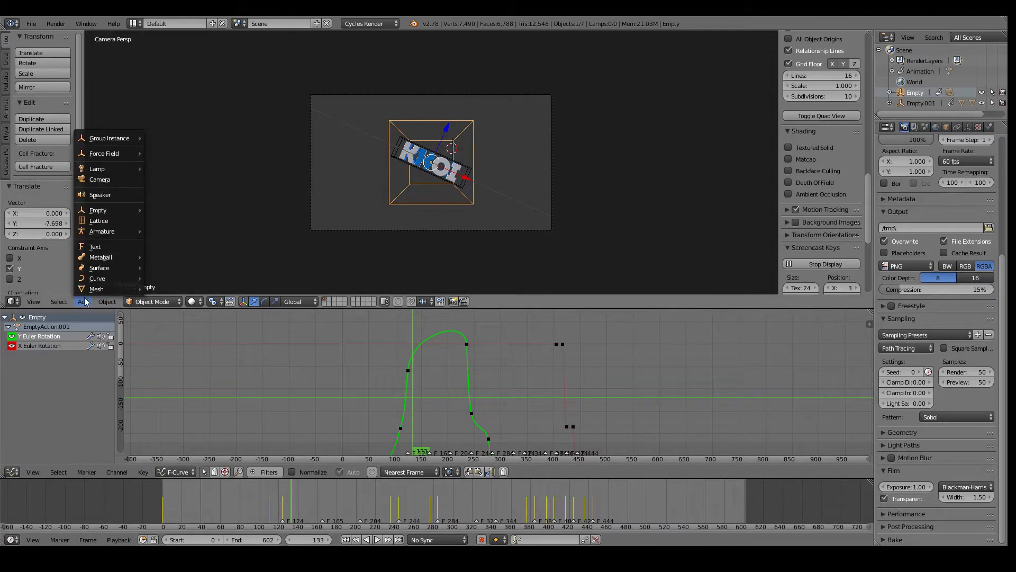
{"action": "key", "text": "g"}
{"action": "key", "text": "Tab"}
{"action": "key", "text": "w"}
{"action": "key", "text": "w"}
{"action": "key", "text": "w"}
{"action": "key", "text": "w"}
{"action": "key", "text": "w"}
{"action": "key", "text": "w"}
{"action": "key", "text": "w"}
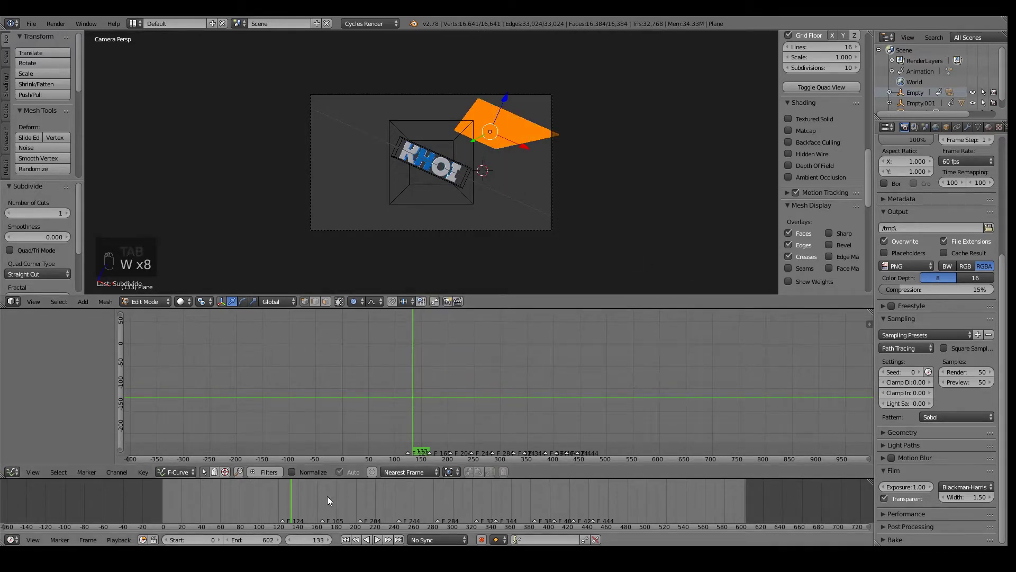
{"action": "key", "text": "alt+a"}
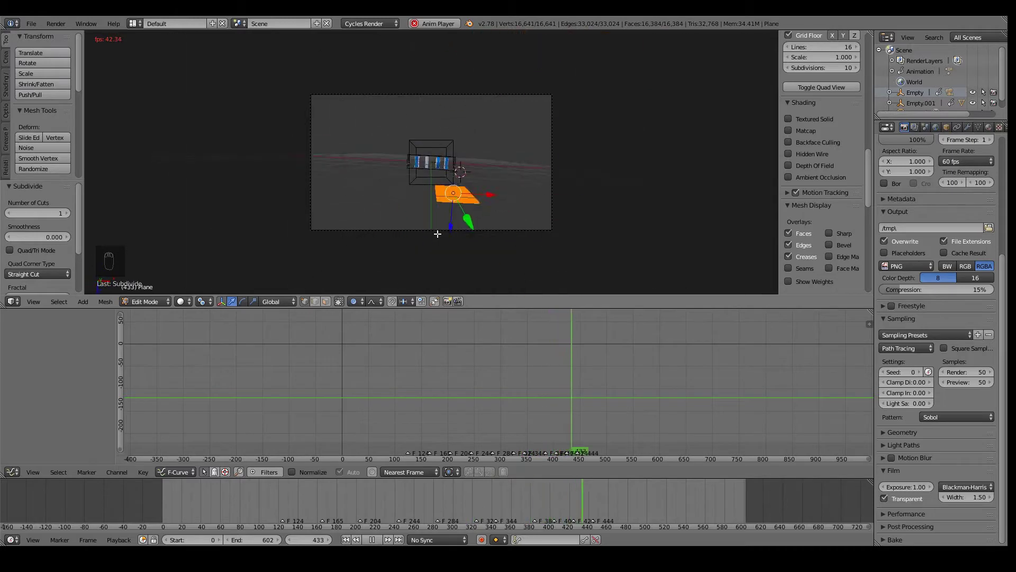
{"action": "left_click", "coordinate": [426, 538]}
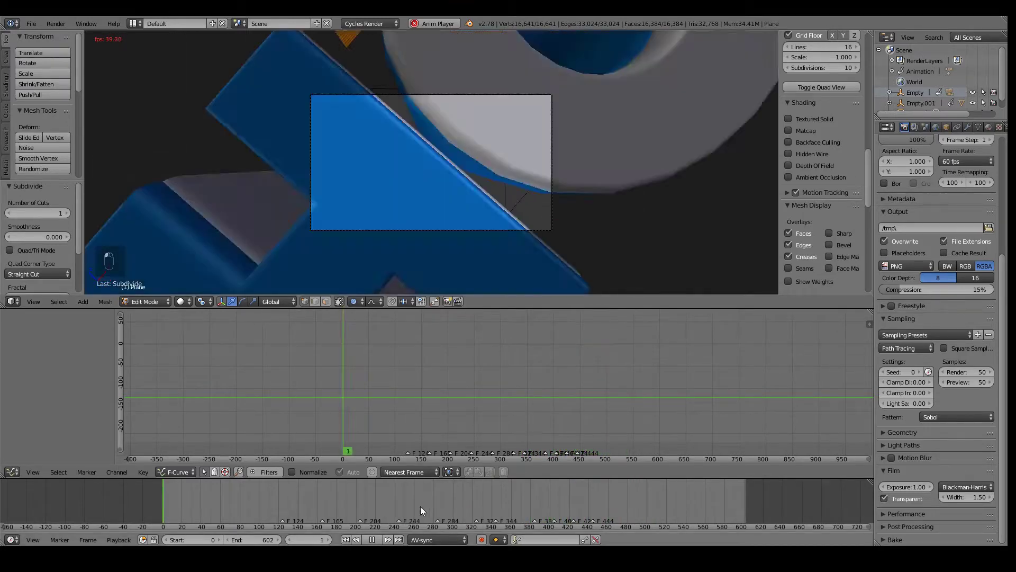
{"action": "middle_click", "coordinate": [424, 326]}
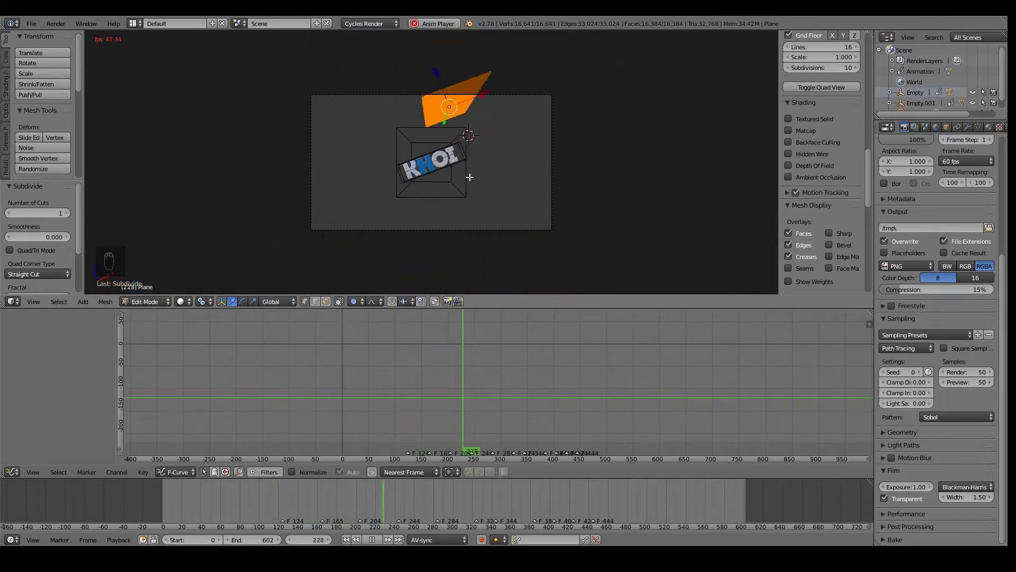
{"action": "left_click", "coordinate": [222, 500]}
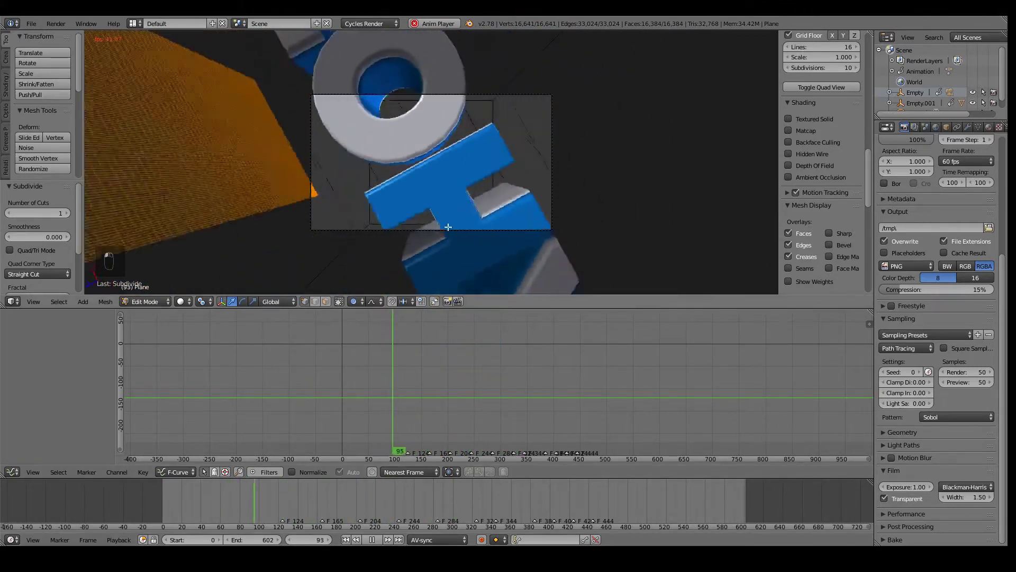
{"action": "key", "text": "x"}
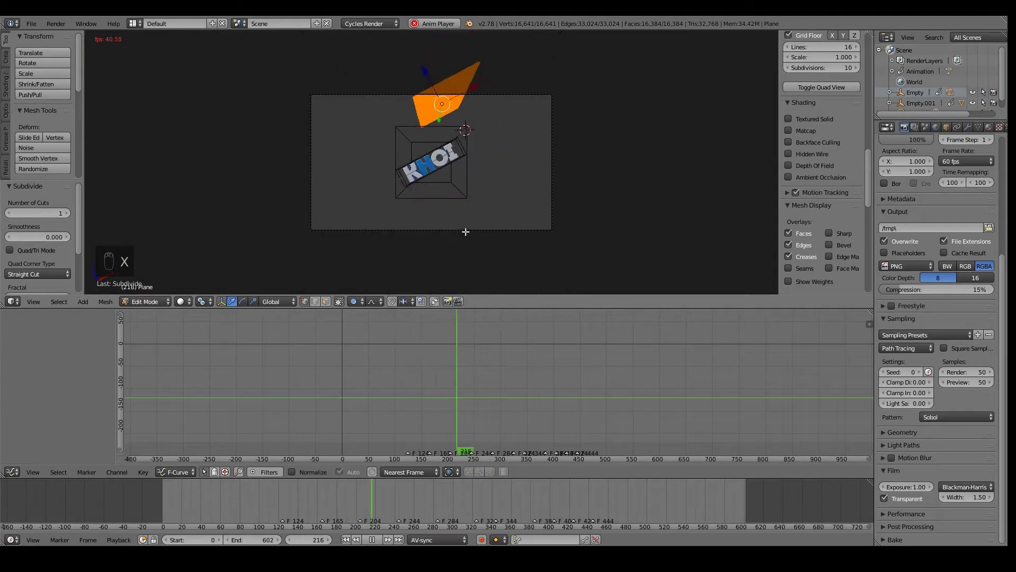
{"action": "key", "text": "x"}
{"action": "key", "text": "Tab"}
{"action": "key", "text": "x"}
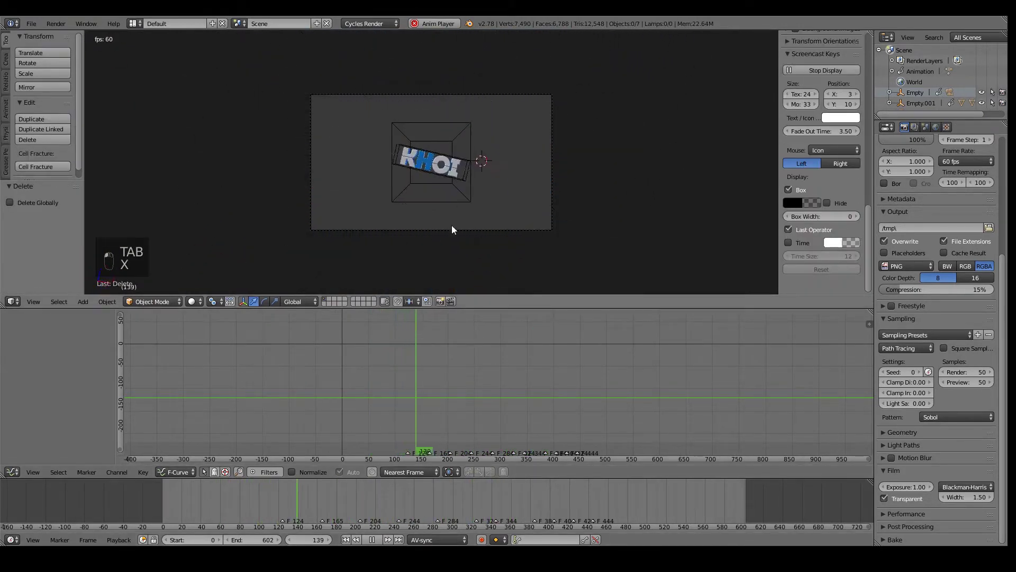
Step: Reposition the Y rotation points around the frame 380–400 dip and preview the motion
{"action": "left_click_drag", "start_coordinate": [461, 383], "coordinate": [544, 419]}
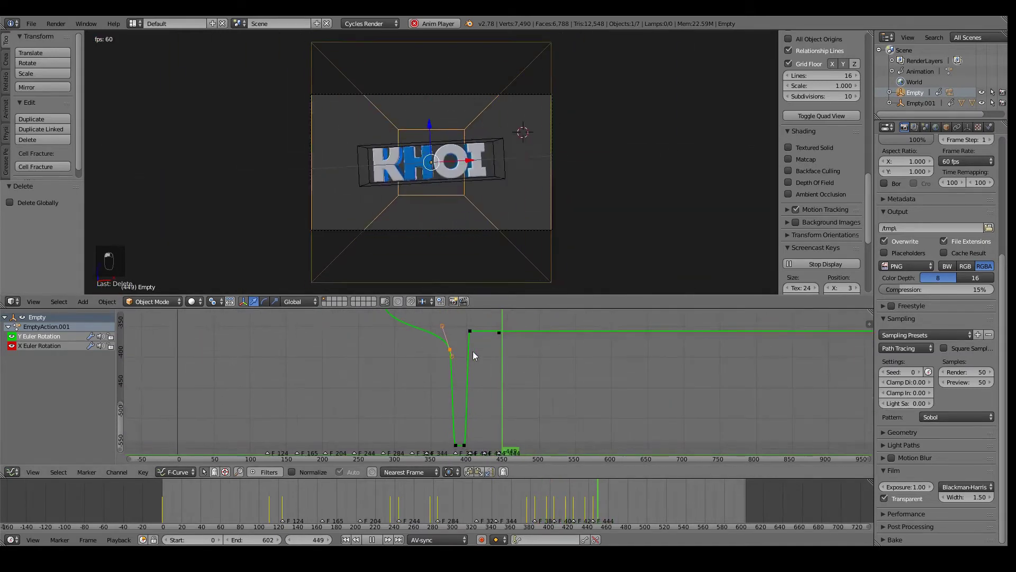
{"action": "key", "text": "alt+a"}
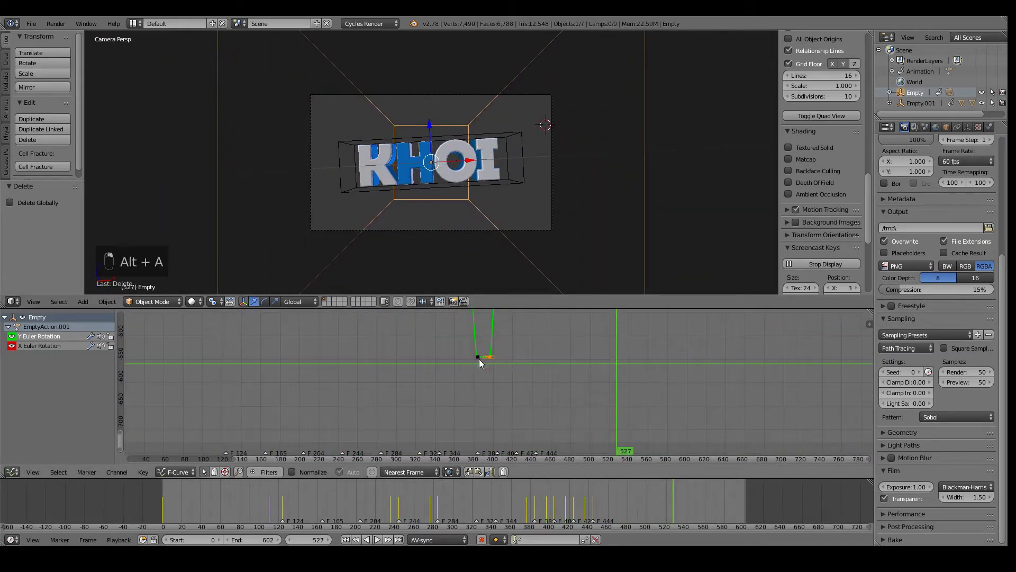
{"action": "key", "text": "g"}
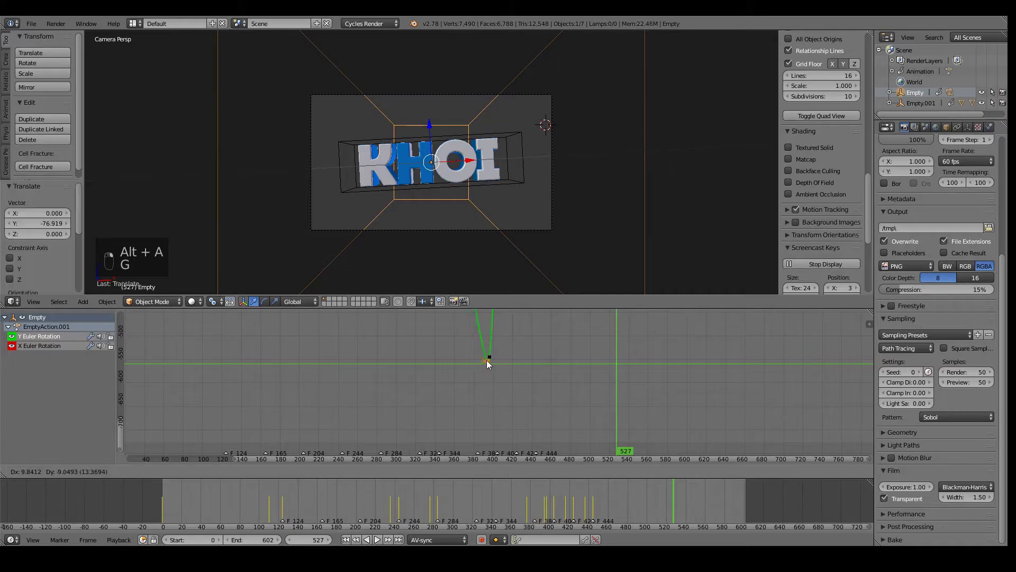
{"action": "key", "text": "g"}
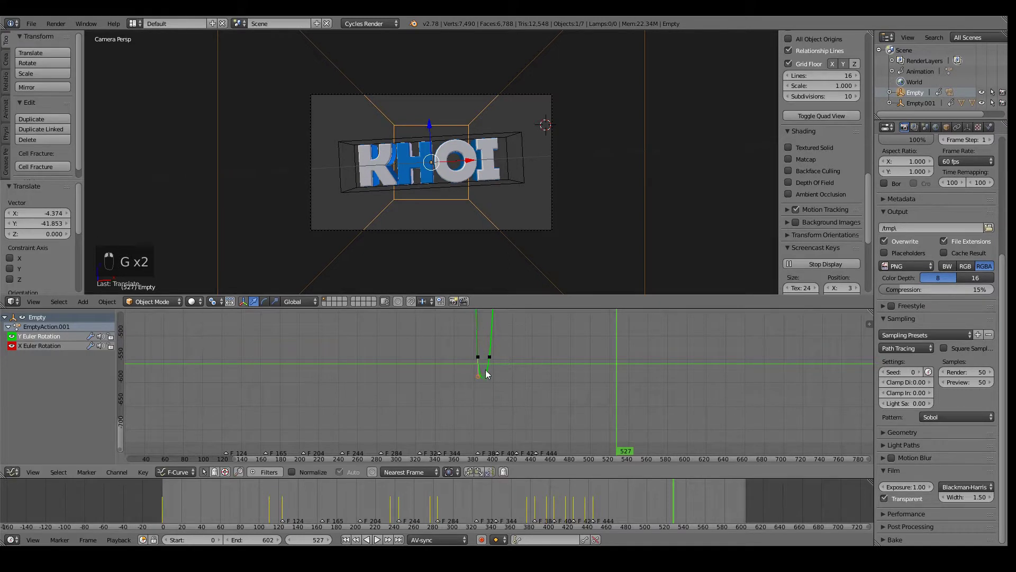
{"action": "middle_click", "coordinate": [483, 407]}
{"action": "left_click", "coordinate": [448, 401]}
{"action": "key", "text": "alt+a"}
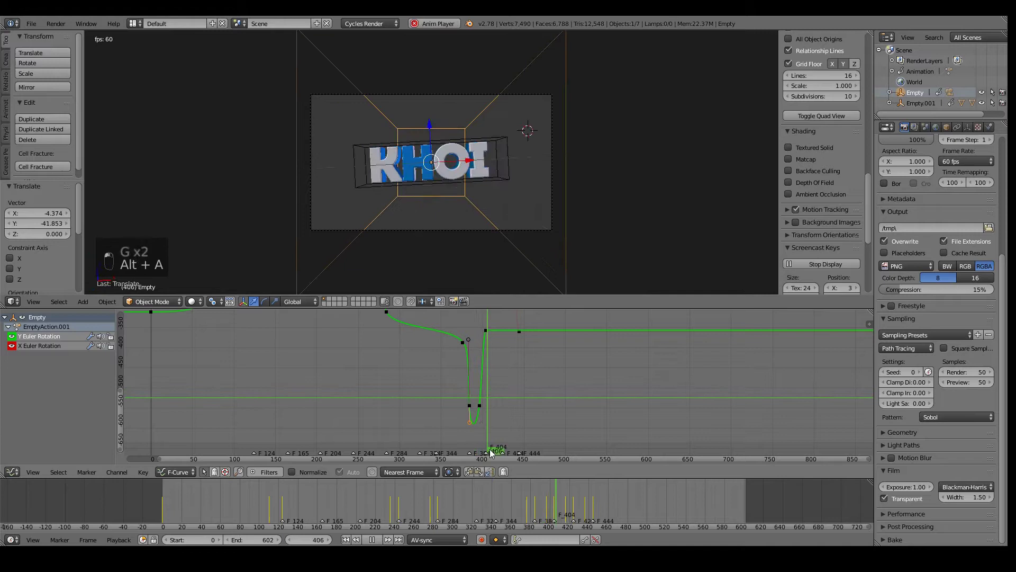
Step: Box-select the handles left of the dip and slide them to soften its entry
{"action": "key", "text": "g"}
{"action": "key", "text": "shift+d"}
{"action": "key", "text": "g"}
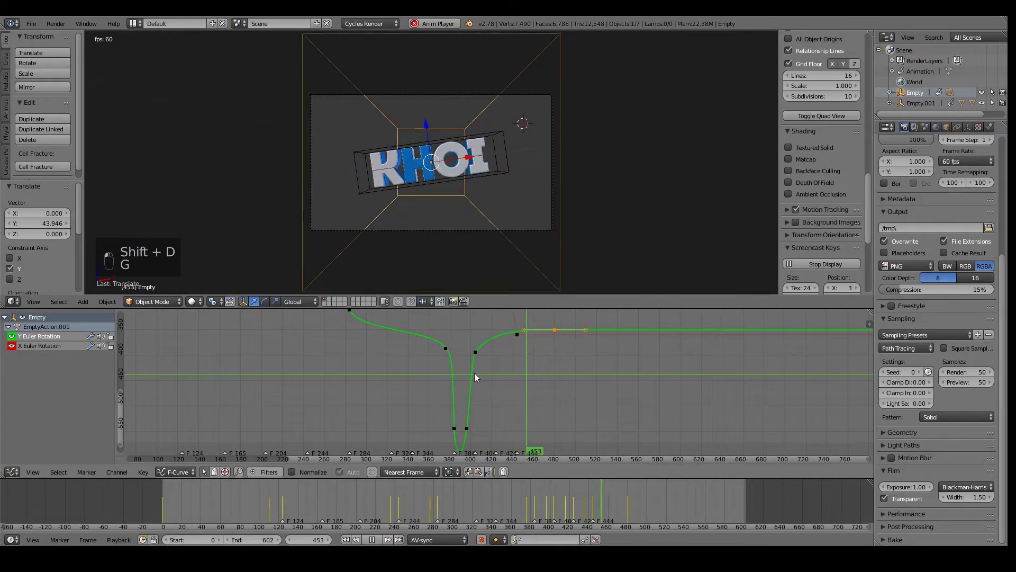
{"action": "key", "text": "g"}
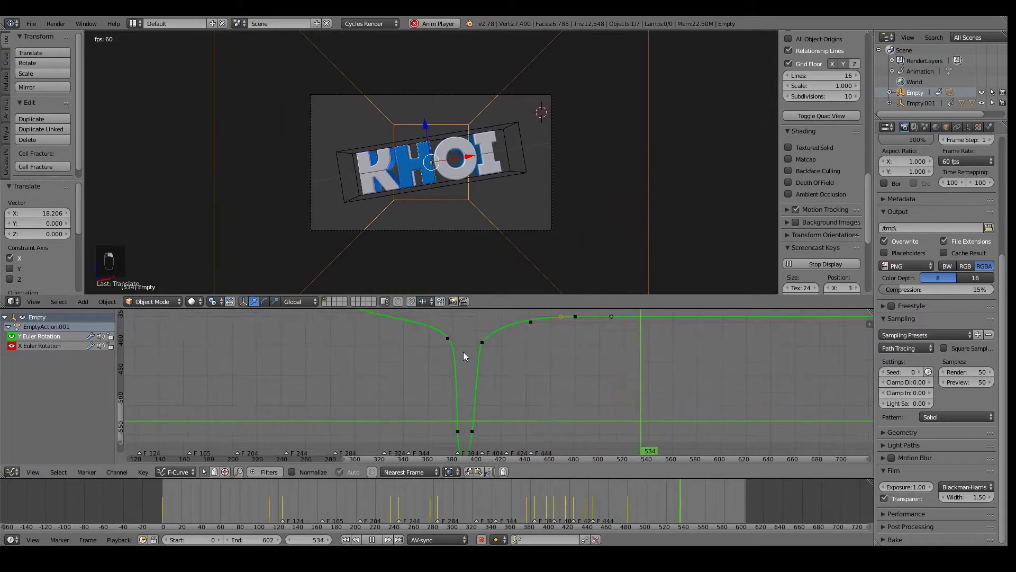
{"action": "key", "text": "b"}
{"action": "left_click", "coordinate": [419, 450]}
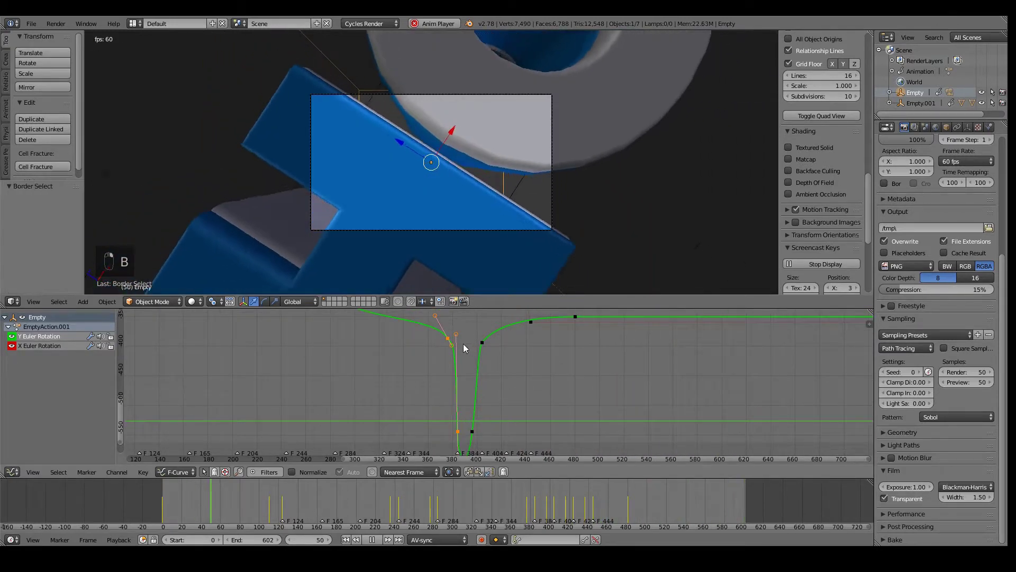
{"action": "key", "text": "g"}
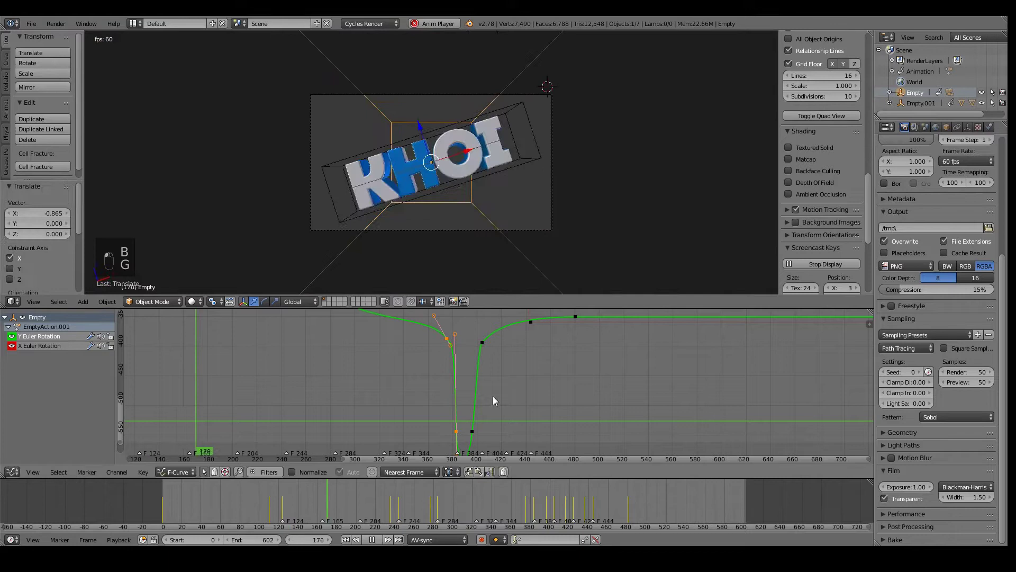
{"action": "key", "text": "b"}
{"action": "left_click_drag", "start_coordinate": [467, 445], "coordinate": [470, 443]}
Step: Reshape the curve before the dip so it eases in smoothly
{"action": "key", "text": "g"}
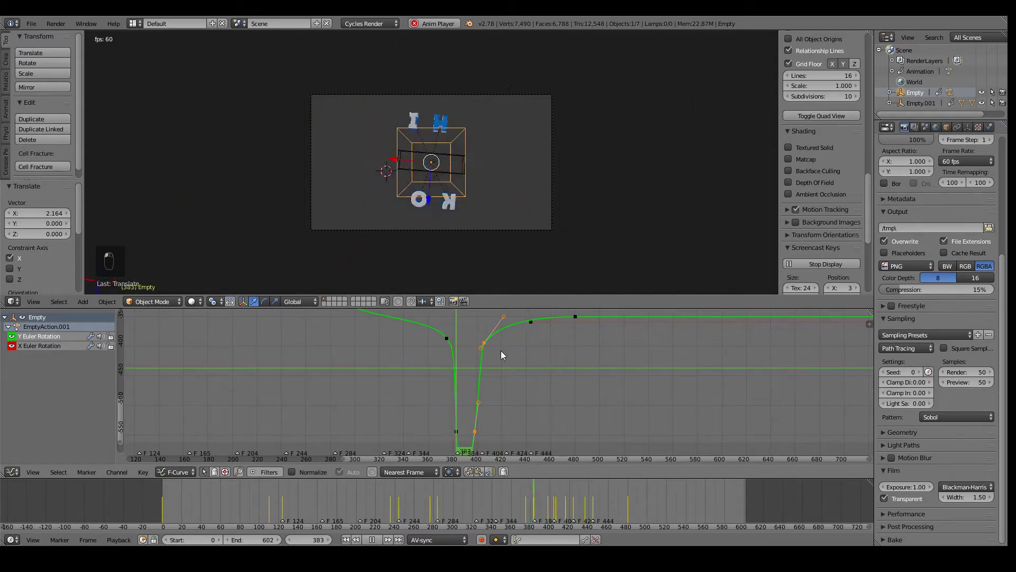
{"action": "middle_click", "coordinate": [495, 396]}
{"action": "key", "text": "g"}
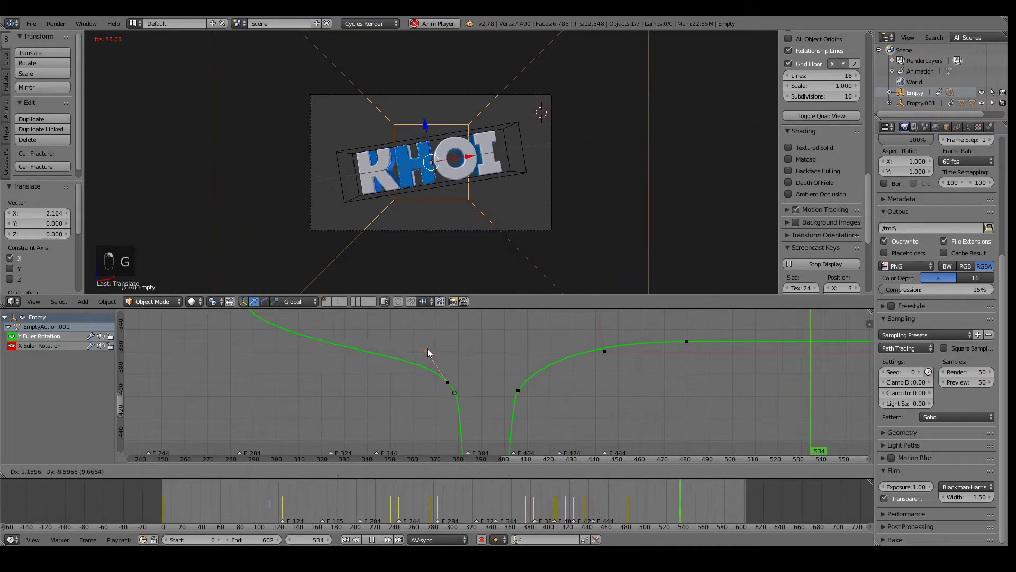
{"action": "key", "text": "g"}
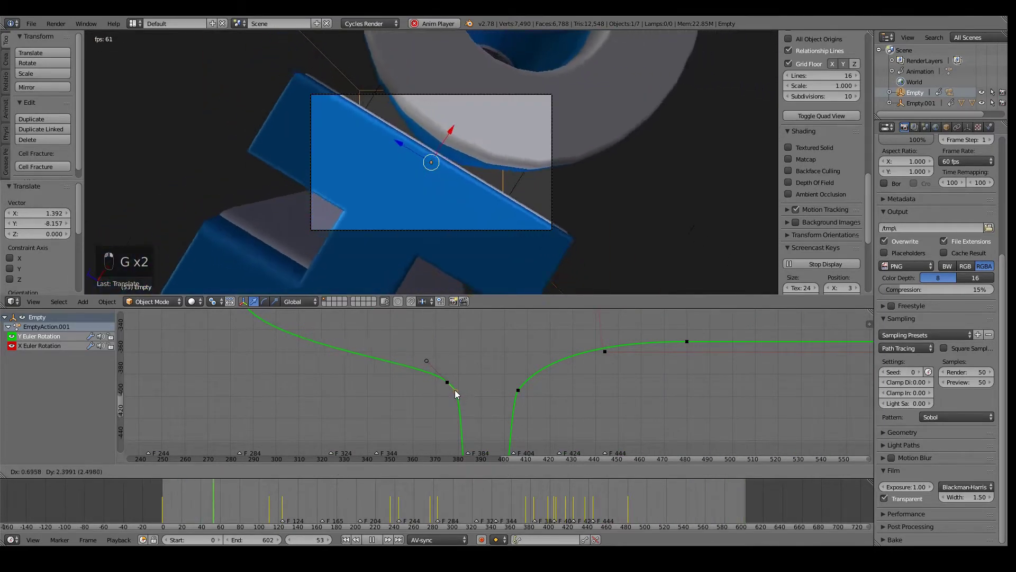
{"action": "left_click", "coordinate": [458, 393]}
{"action": "left_click_drag", "start_coordinate": [394, 363], "coordinate": [462, 384]}
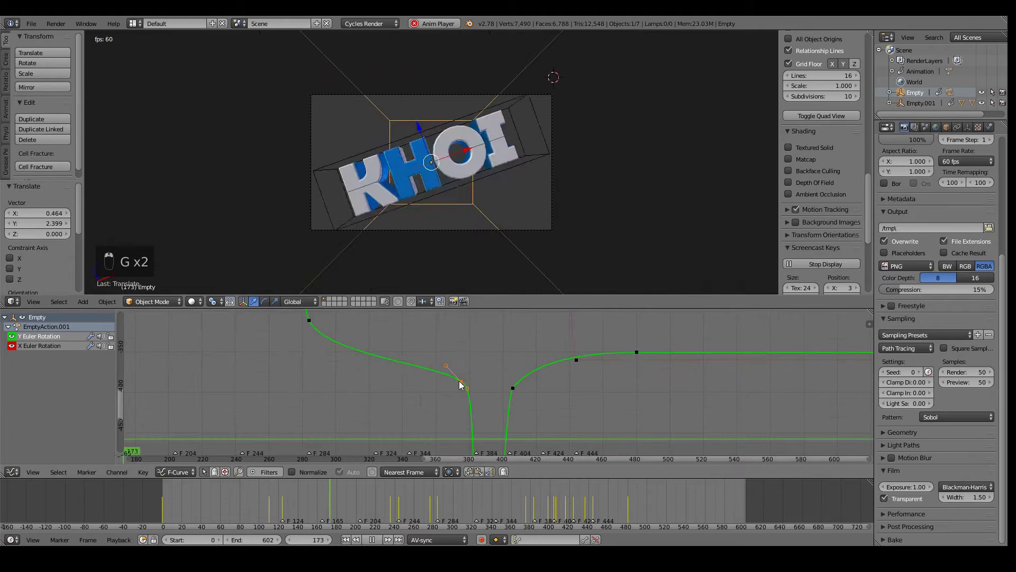
{"action": "left_click_drag", "start_coordinate": [505, 399], "coordinate": [529, 404]}
Step: Smooth the exit side of the dip and stop playback at frame 415
{"action": "right_click", "coordinate": [440, 416]}
{"action": "left_click", "coordinate": [548, 273]}
{"action": "left_click_drag", "start_coordinate": [452, 342], "coordinate": [594, 396]}
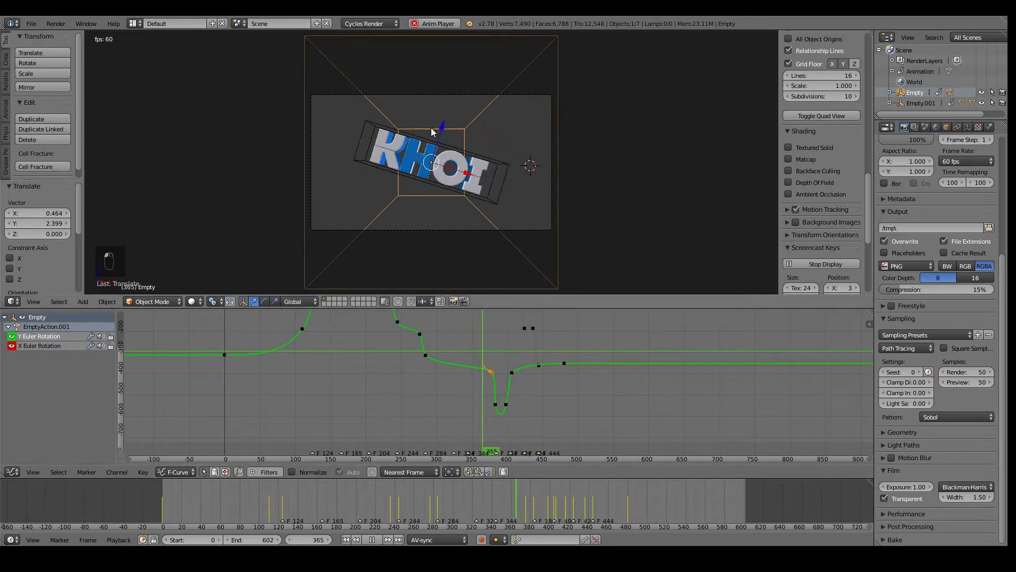
{"action": "key", "text": "alt+a"}
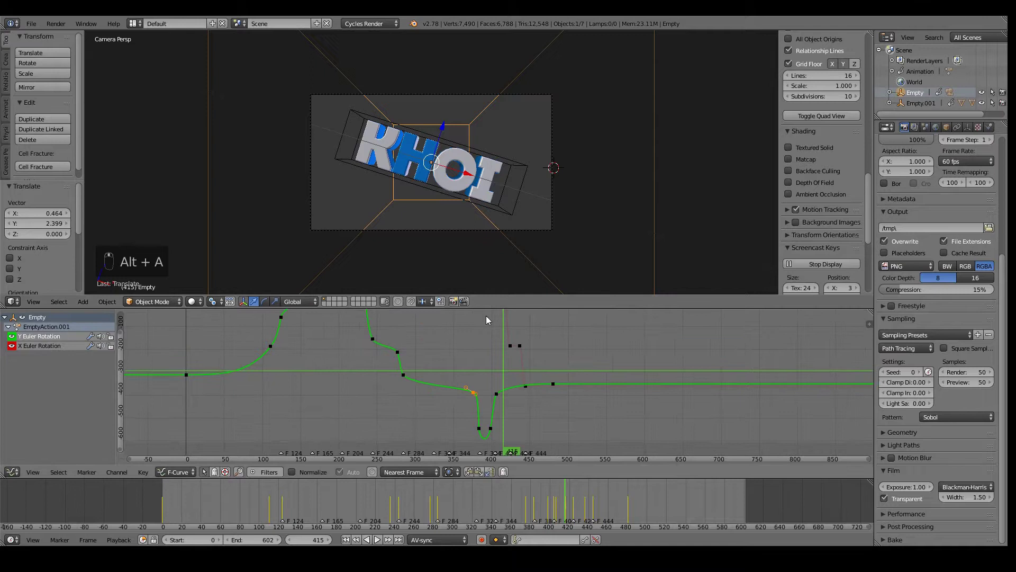
Step: Show the Empty's X Euler Rotation curve and box-select the points on its drop after frame 420
{"action": "left_click", "coordinate": [14, 343]}
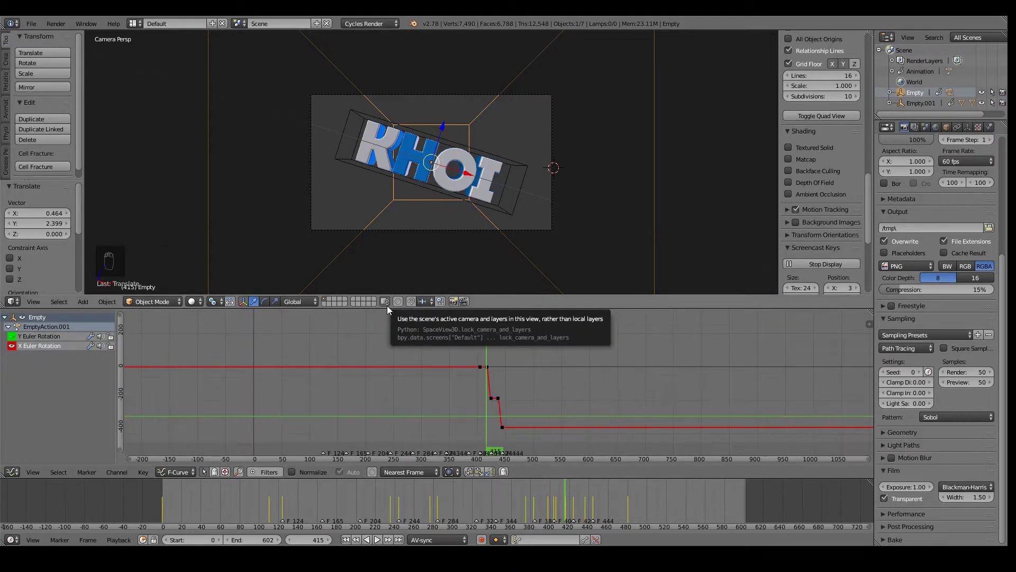
{"action": "left_click_drag", "start_coordinate": [628, 446], "coordinate": [499, 329]}
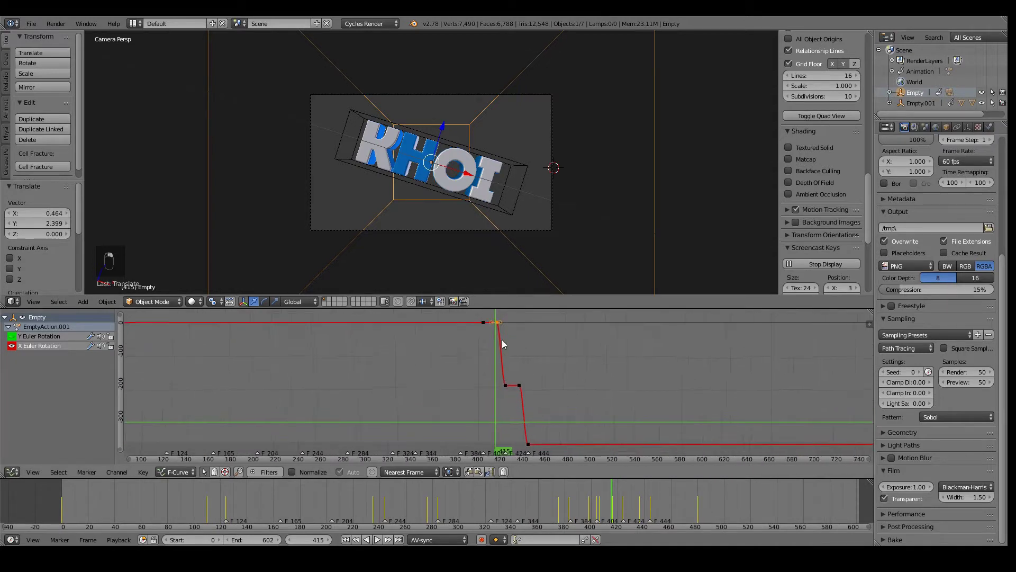
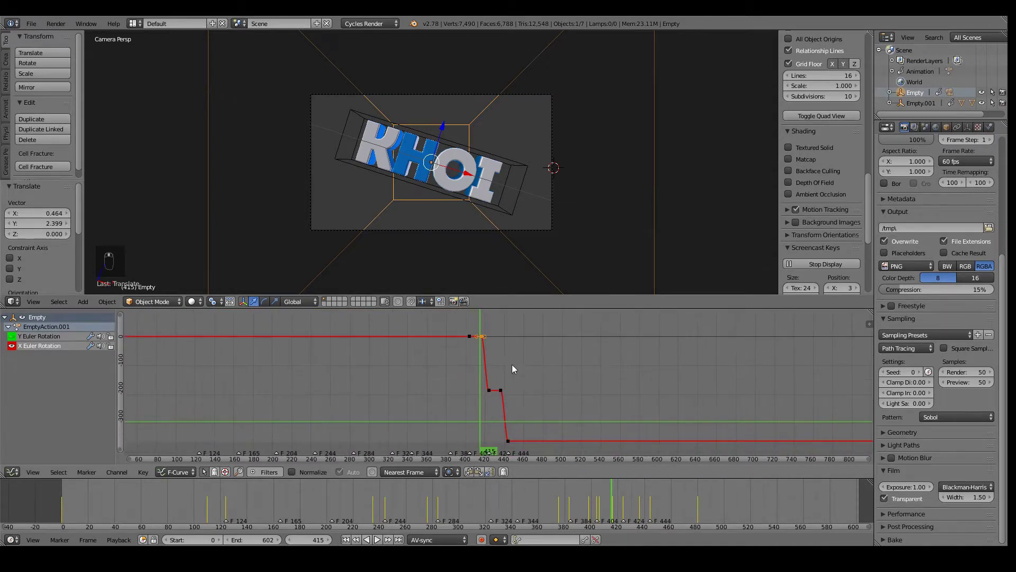
{"action": "middle_click", "coordinate": [504, 370]}
{"action": "key", "text": "b"}
{"action": "left_click", "coordinate": [478, 373]}
{"action": "key", "text": "b"}
Step: Reshape the drop into a steep plunge with a smooth tail and check it in playback
{"action": "key", "text": "g"}
{"action": "key", "text": "g"}
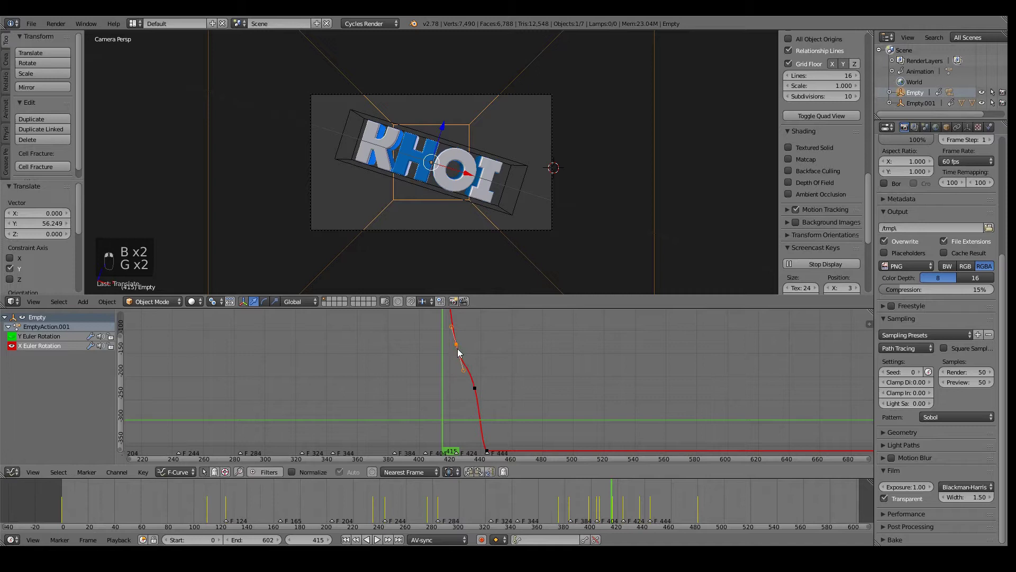
{"action": "key", "text": "g"}
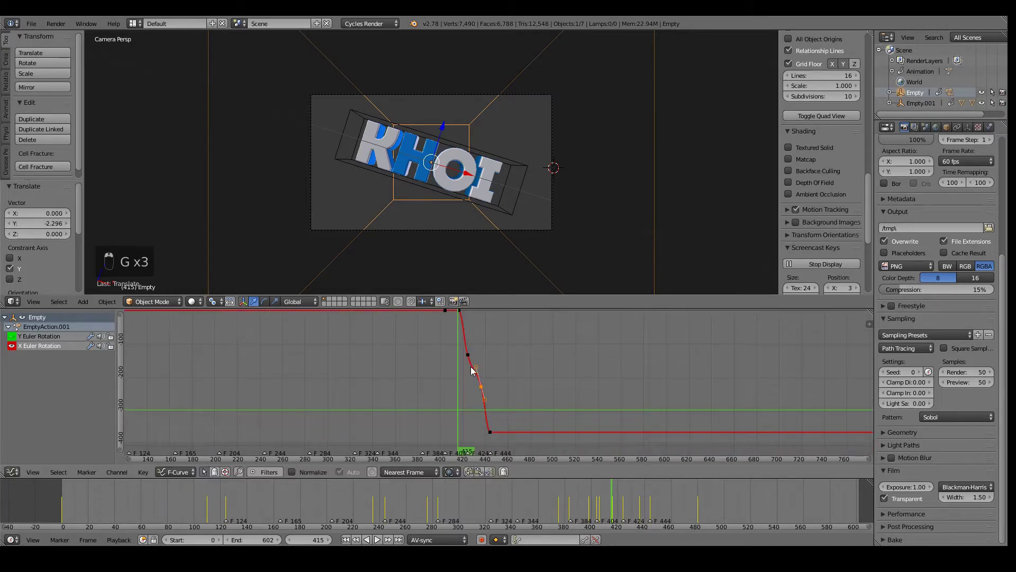
{"action": "key", "text": "g"}
{"action": "key", "text": "g"}
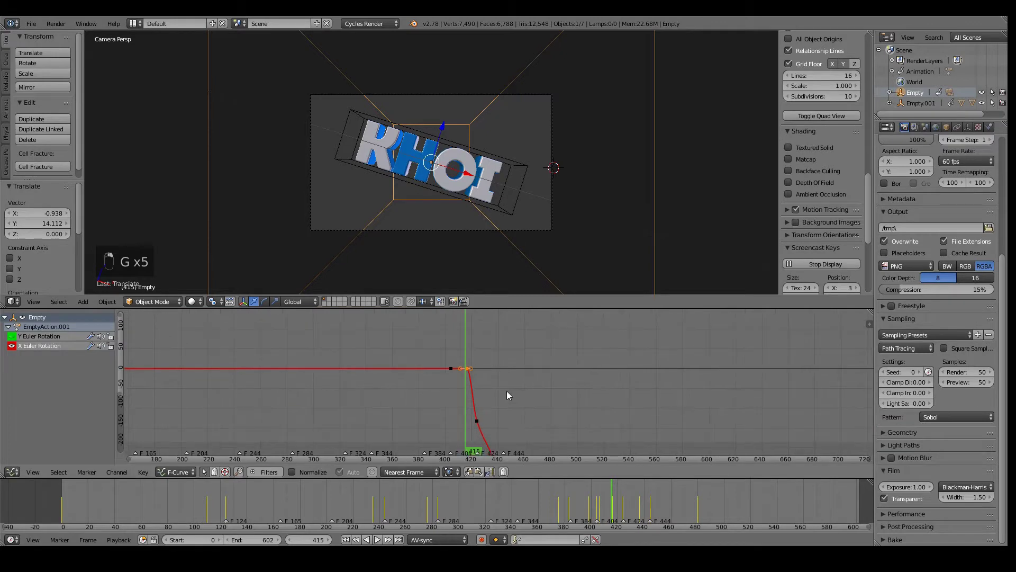
{"action": "key", "text": "g"}
{"action": "key", "text": "g"}
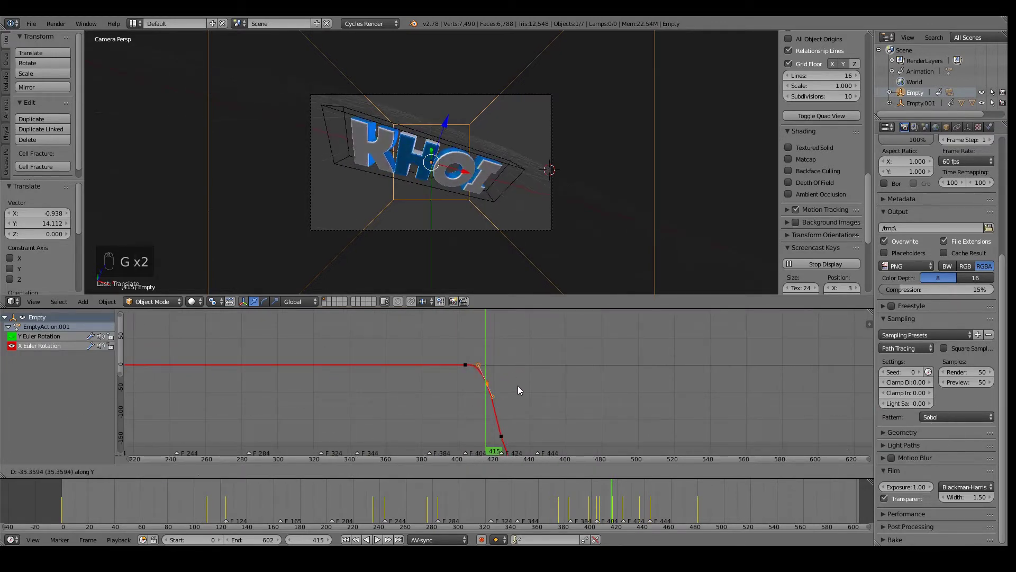
{"action": "left_click", "coordinate": [467, 370]}
{"action": "key", "text": "alt+a"}
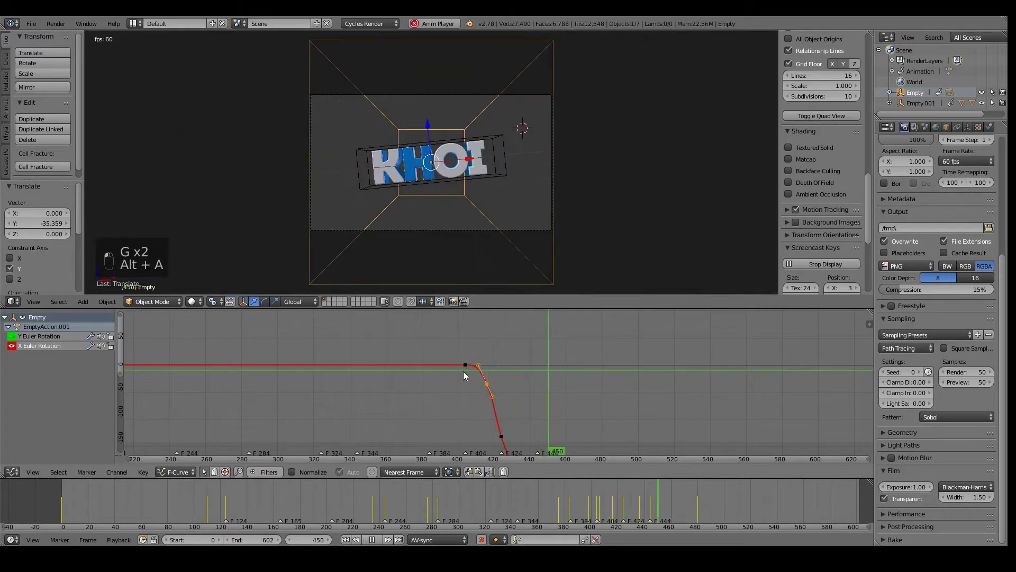
{"action": "key", "text": "alt+a"}
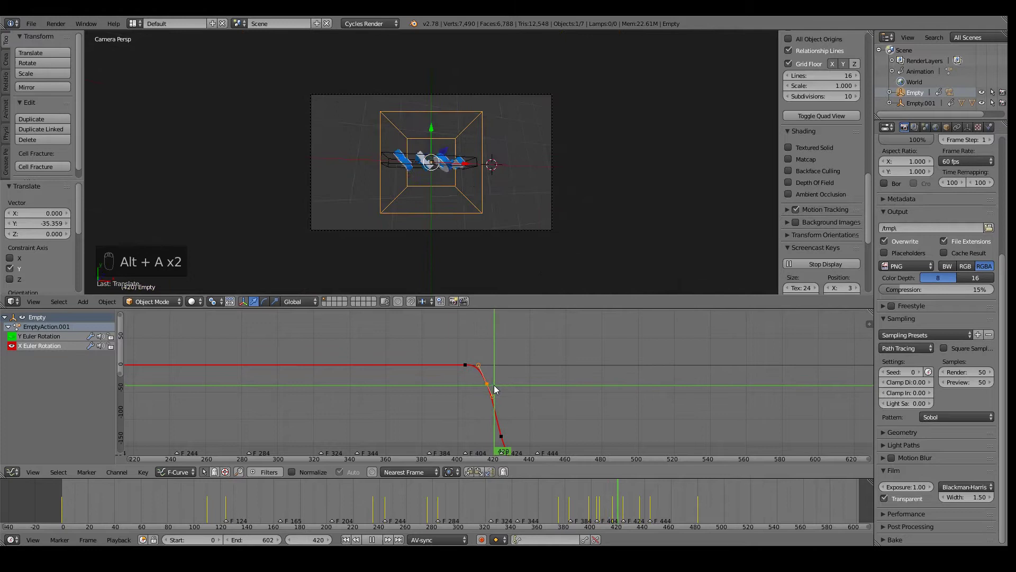
{"action": "key", "text": "alt+a"}
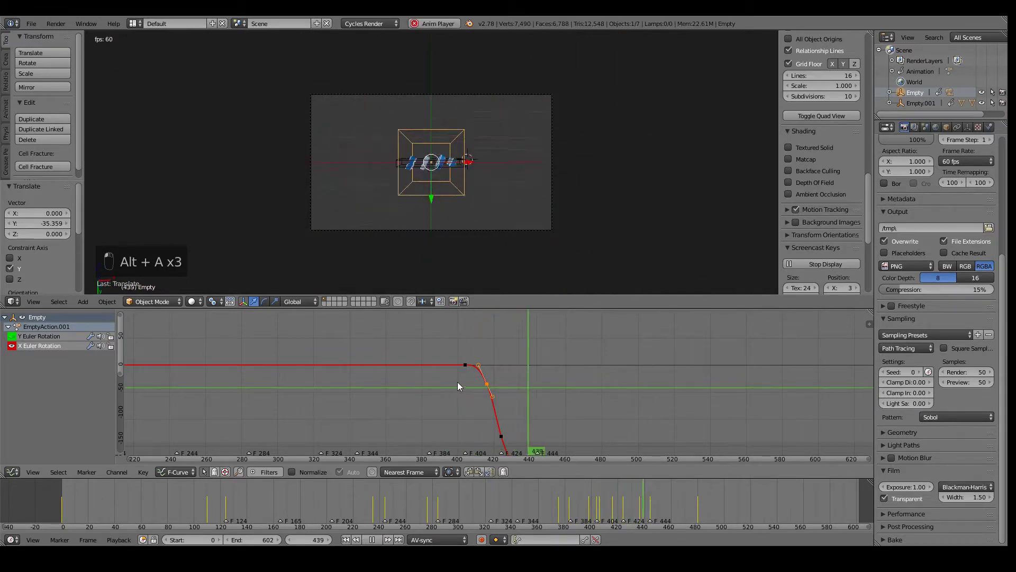
Step: Slide the last keyframe out near frame 550 for a long gradual ease-out and replay
{"action": "middle_click", "coordinate": [597, 421]}
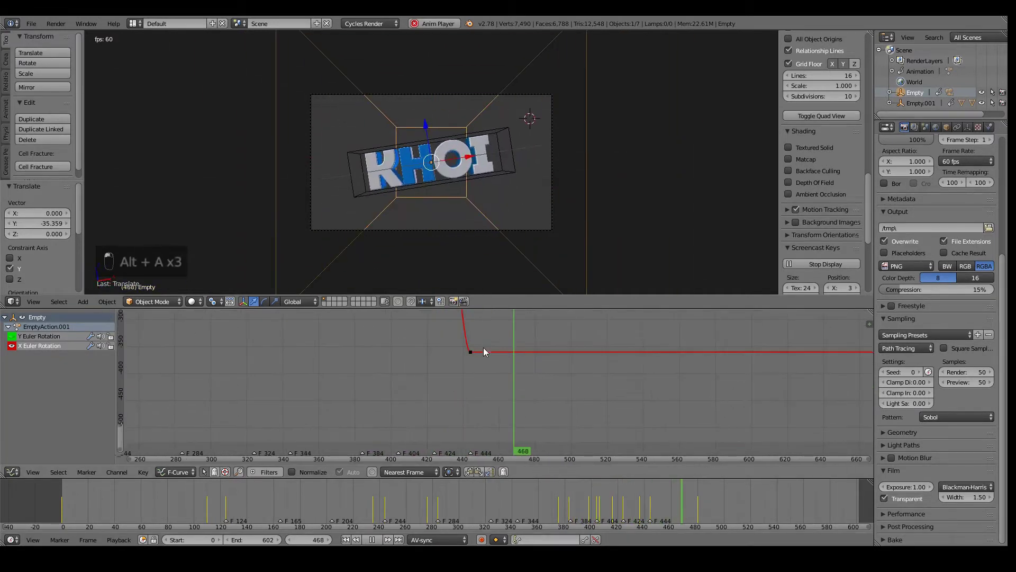
{"action": "key", "text": "g"}
{"action": "key", "text": "shift+d"}
{"action": "key", "text": "g"}
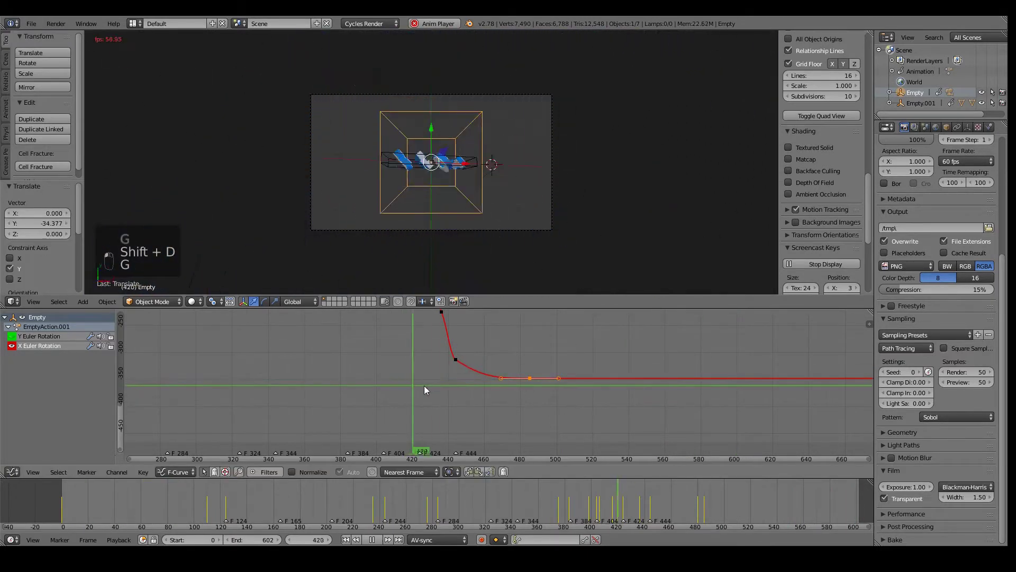
{"action": "key", "text": "alt+a"}
{"action": "key", "text": "g"}
{"action": "left_click_drag", "start_coordinate": [543, 393], "coordinate": [578, 390]}
{"action": "key", "text": "g"}
{"action": "key", "text": "g"}
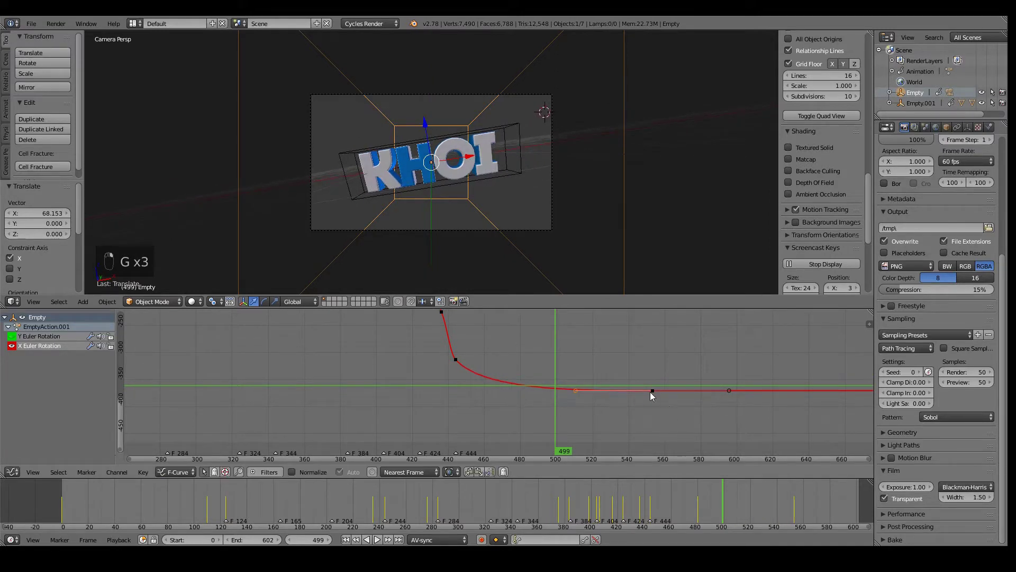
{"action": "key", "text": "g"}
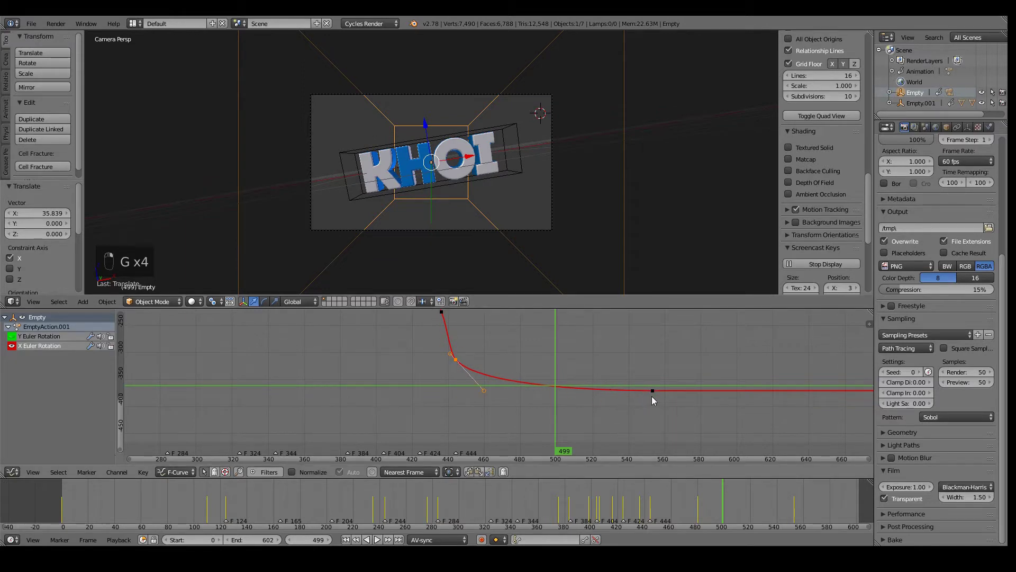
{"action": "key", "text": "g"}
{"action": "key", "text": "alt+a"}
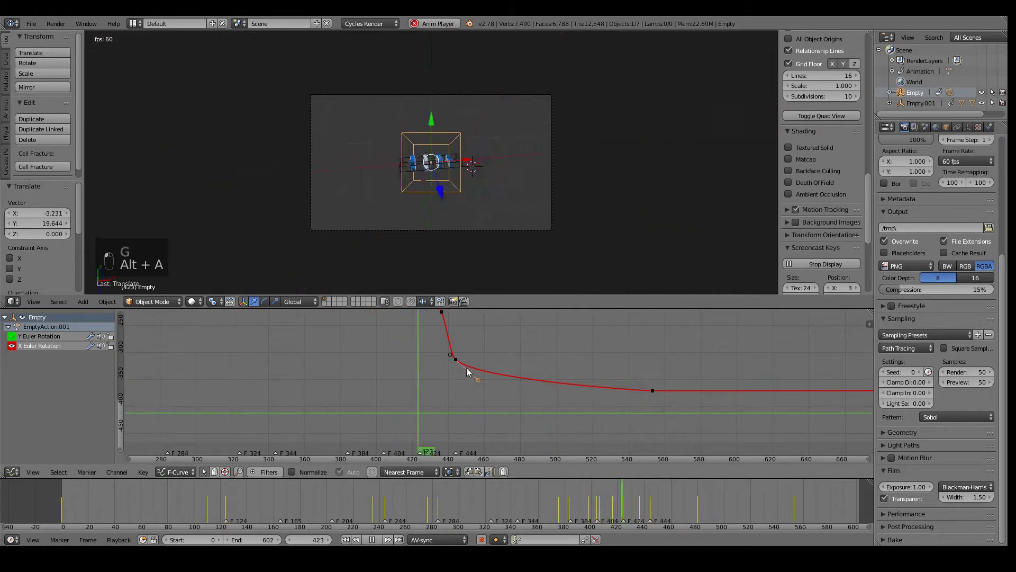
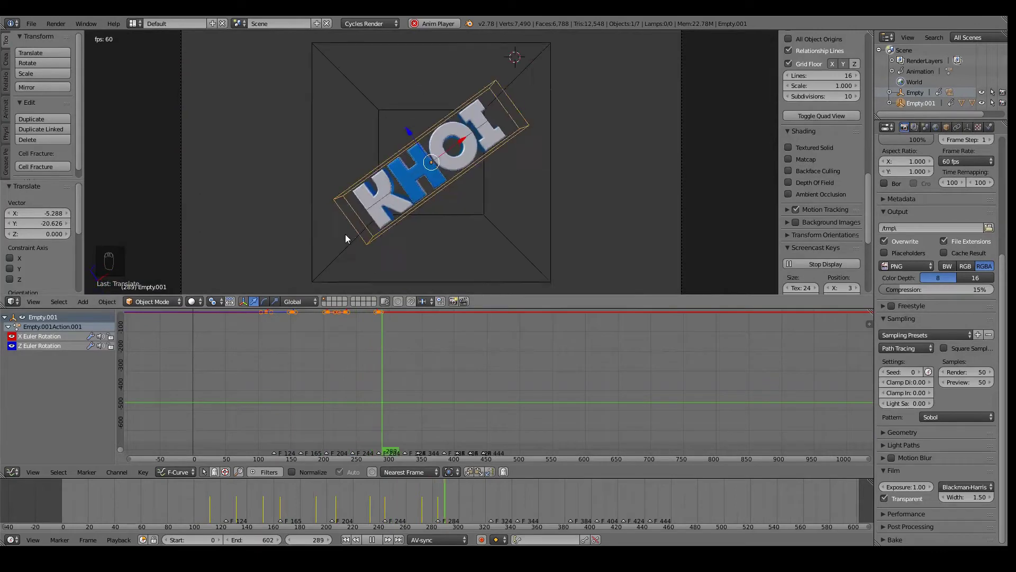
Step: Bend the flat top of the first X rotation spin into a rounded hump
{"action": "left_click_drag", "start_coordinate": [332, 420], "coordinate": [15, 353]}
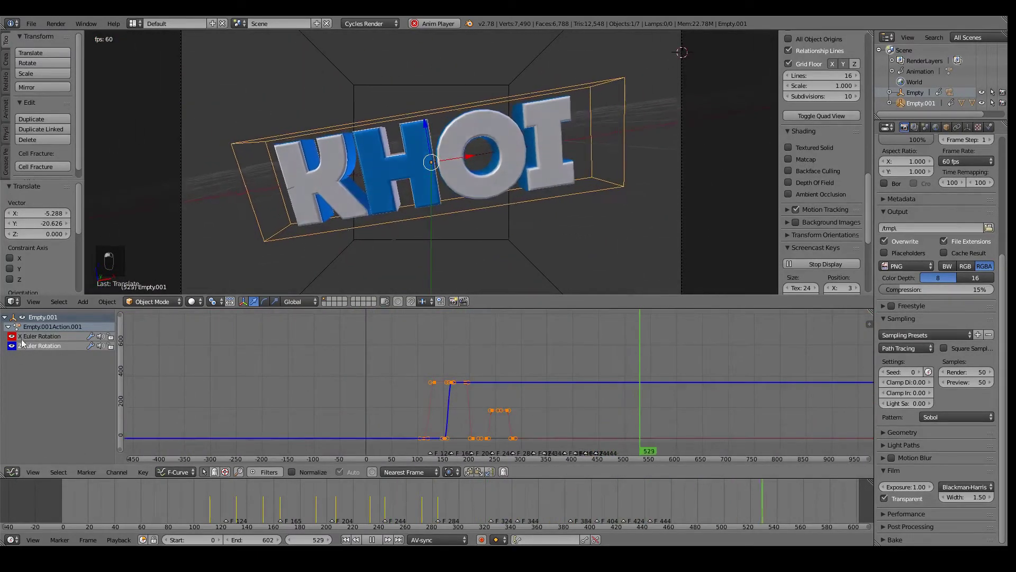
{"action": "left_click_drag", "start_coordinate": [481, 403], "coordinate": [418, 376]}
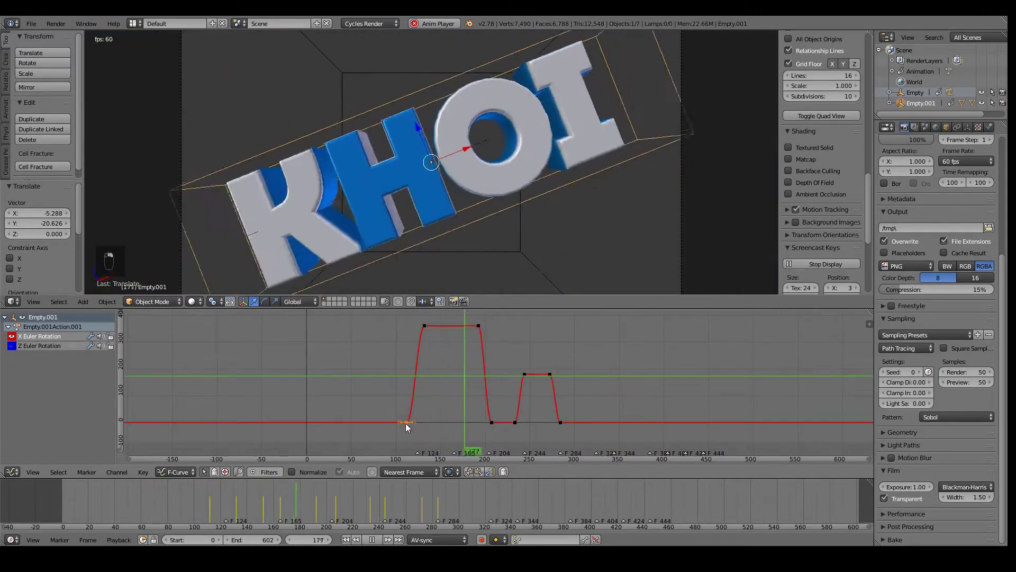
{"action": "key", "text": "shift+d"}
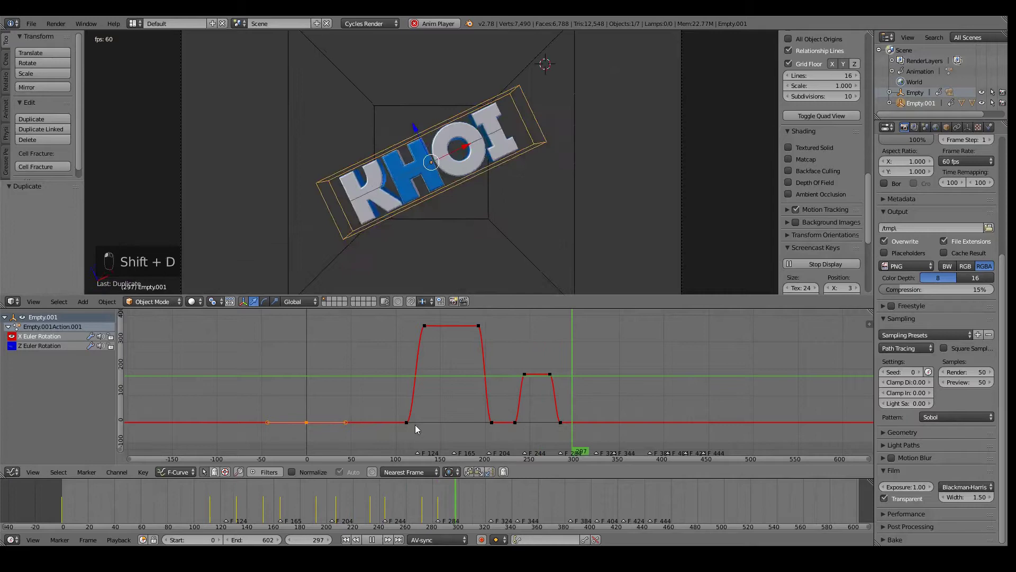
{"action": "key", "text": "g"}
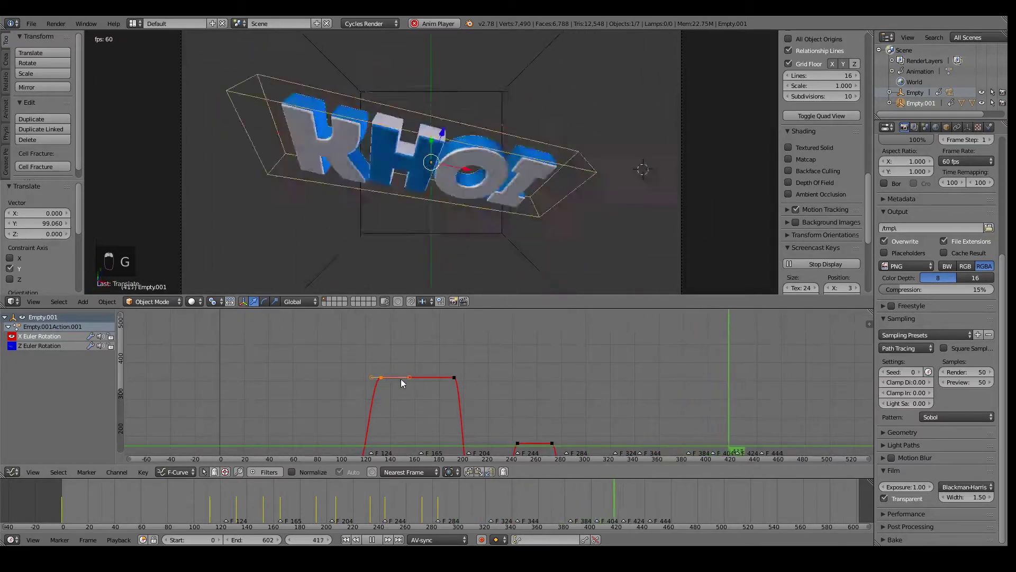
{"action": "key", "text": "g"}
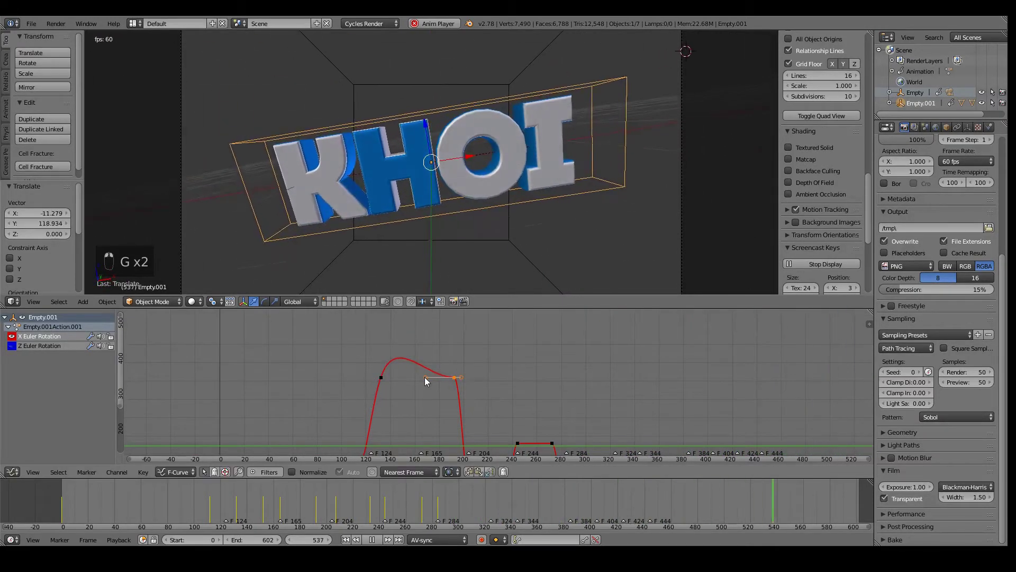
{"action": "key", "text": "g"}
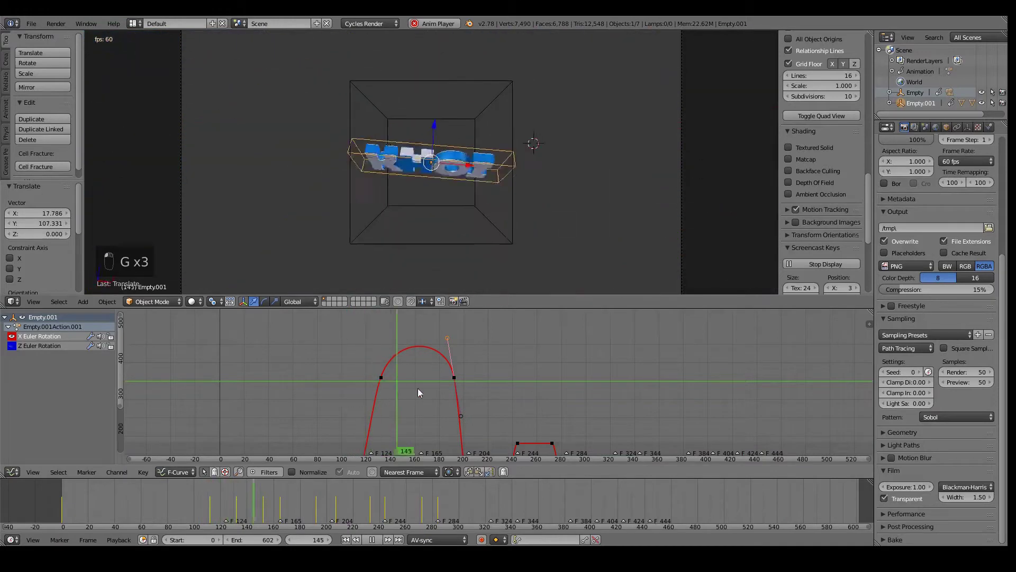
{"action": "key", "text": "alt+a"}
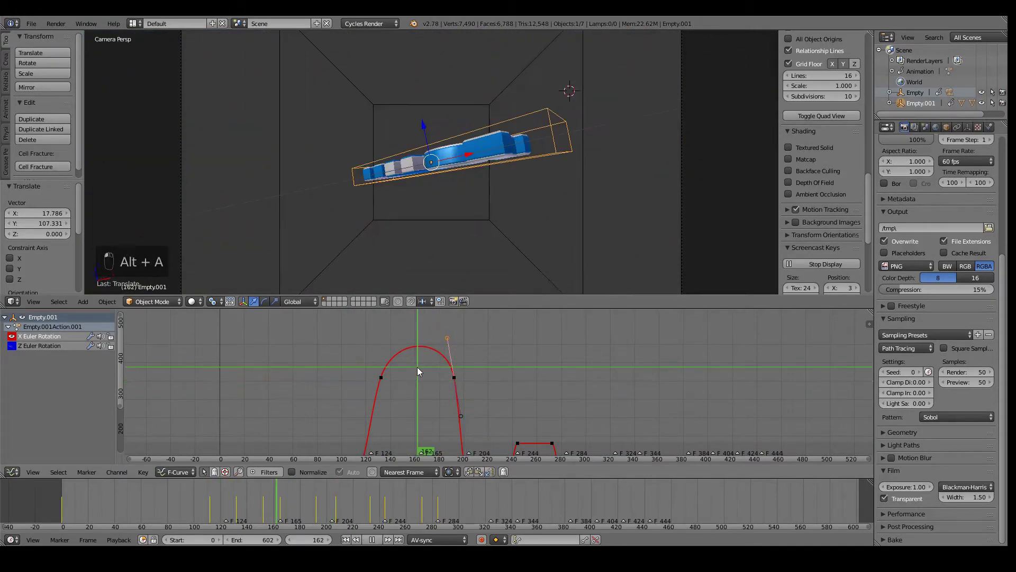
Step: Ease the rising and falling handles of the first spin and replay the animation
{"action": "key", "text": "g"}
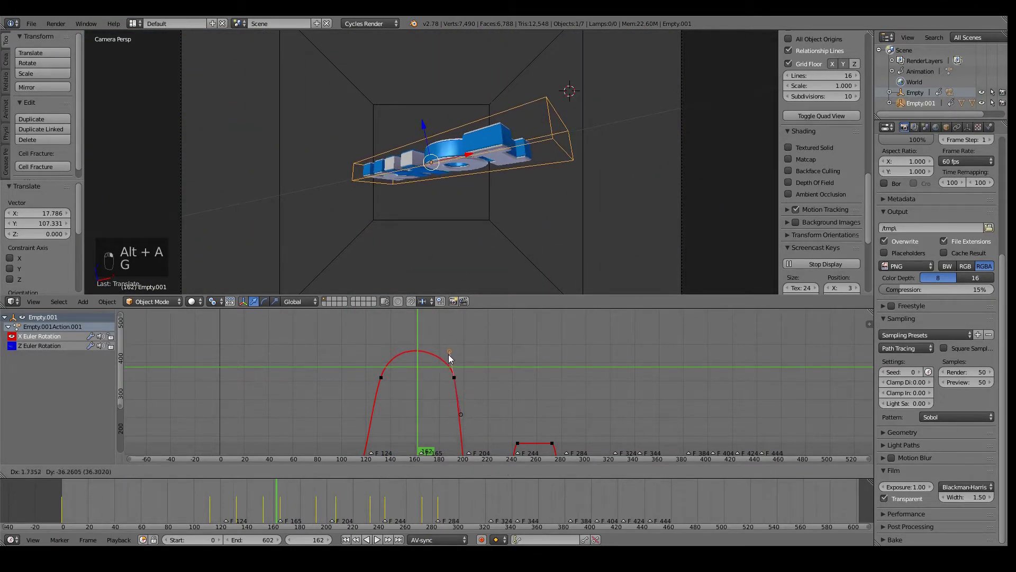
{"action": "key", "text": "g"}
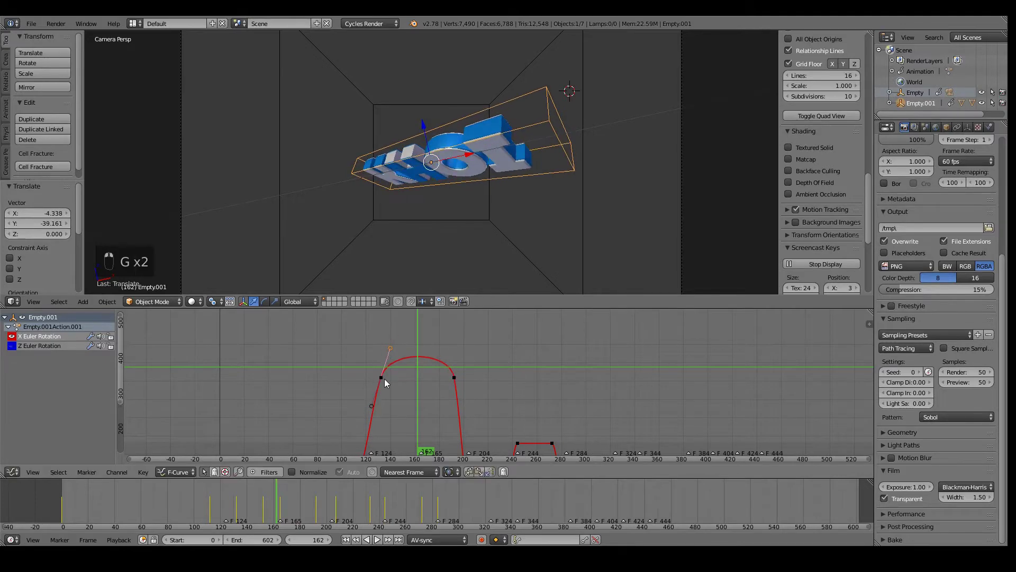
{"action": "key", "text": "b"}
{"action": "key", "text": "g"}
{"action": "left_click", "coordinate": [456, 415]}
{"action": "key", "text": "alt+a"}
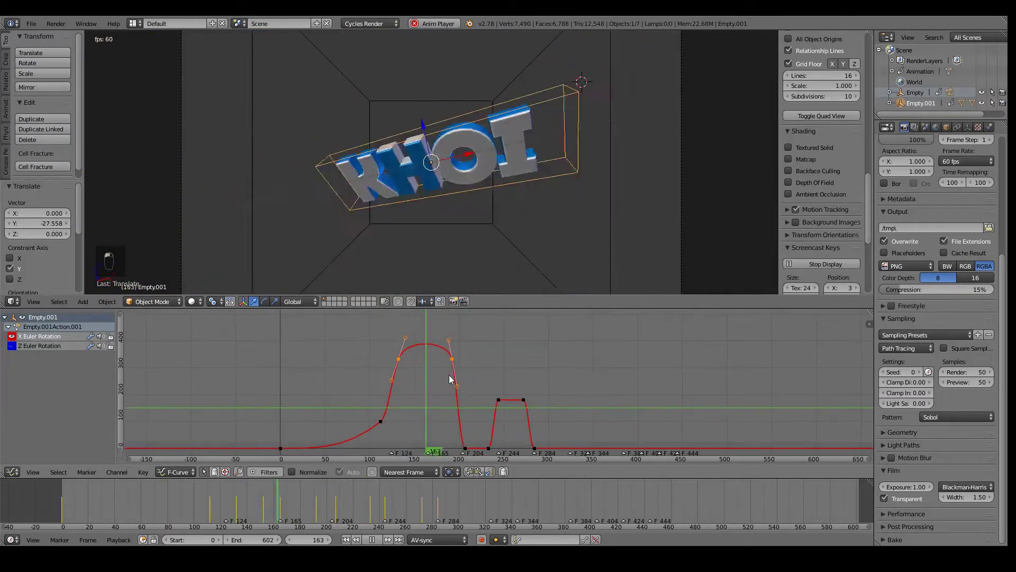
Step: Undo the last handle edits on the X rotation curve and replay from the start
{"action": "left_click", "coordinate": [404, 358]}
{"action": "key", "text": "ctrl+z"}
{"action": "key", "text": "ctrl+z"}
{"action": "key", "text": "ctrl+z"}
{"action": "key", "text": "ctrl+z"}
{"action": "key", "text": "alt+a"}
{"action": "key", "text": "alt+a"}
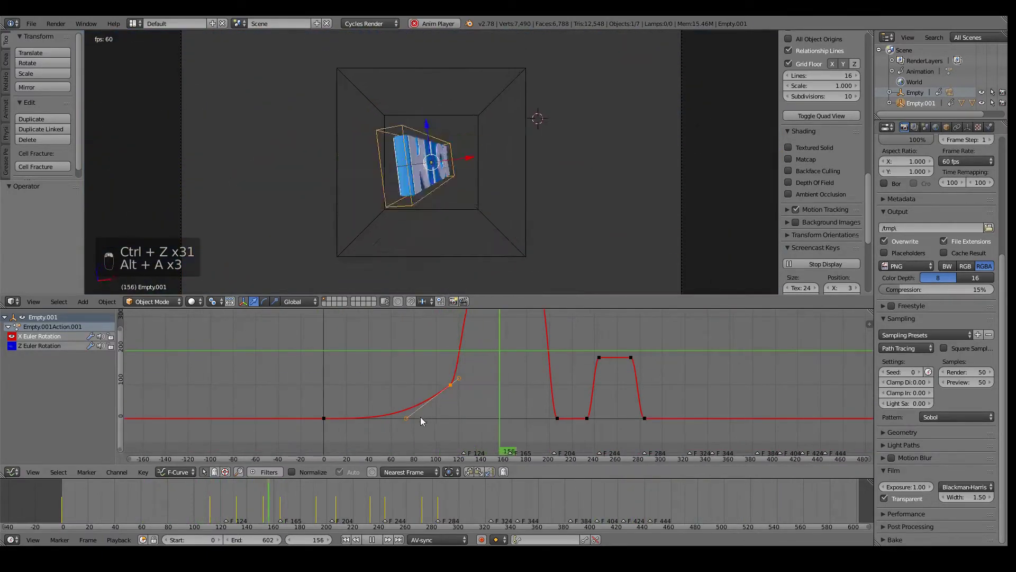
Step: Ease in the first spin gradually and push its peak later in time
{"action": "key", "text": "g"}
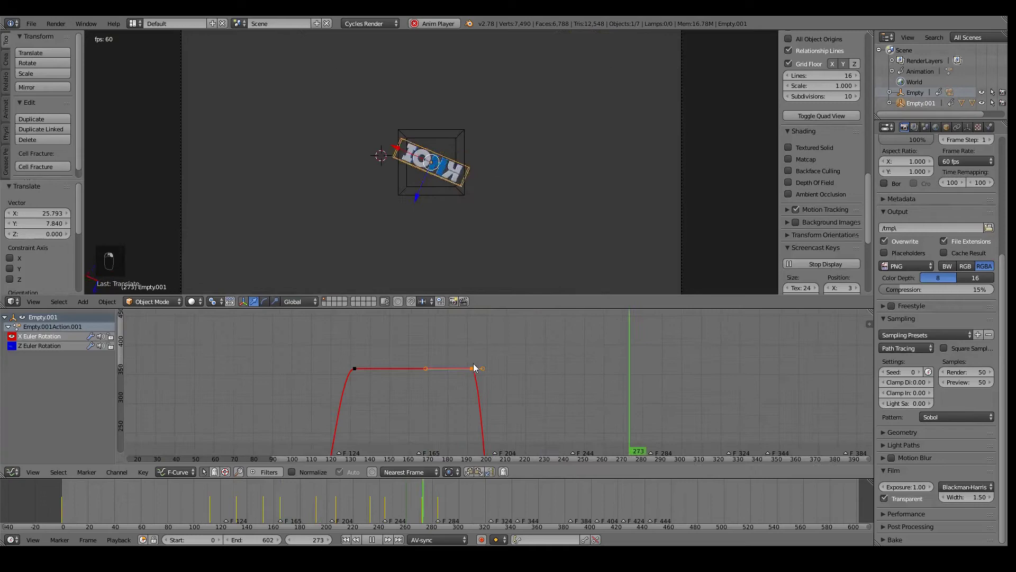
{"action": "key", "text": "g"}
{"action": "key", "text": "g"}
{"action": "key", "text": "g"}
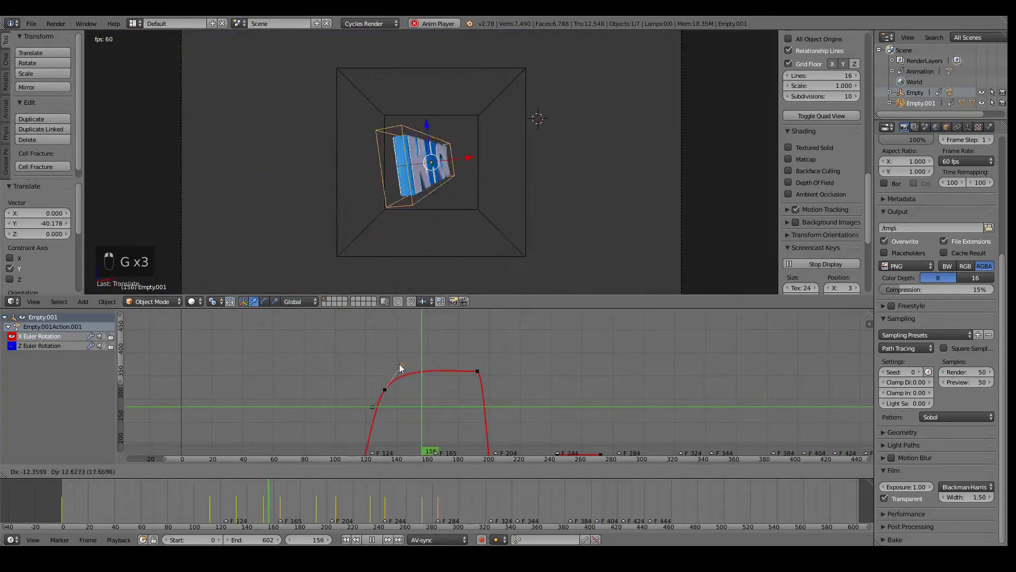
{"action": "key", "text": "g"}
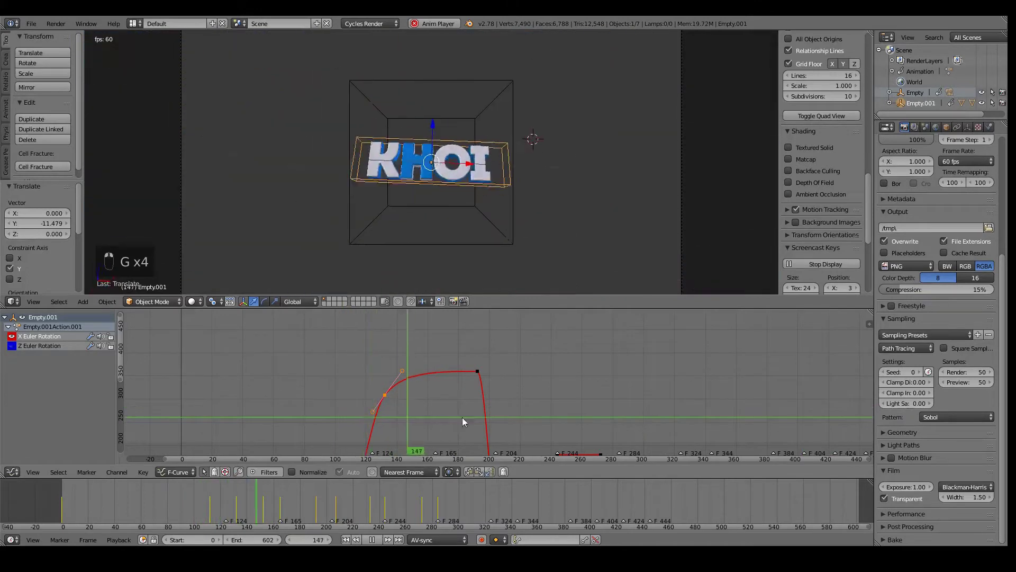
{"action": "key", "text": "g"}
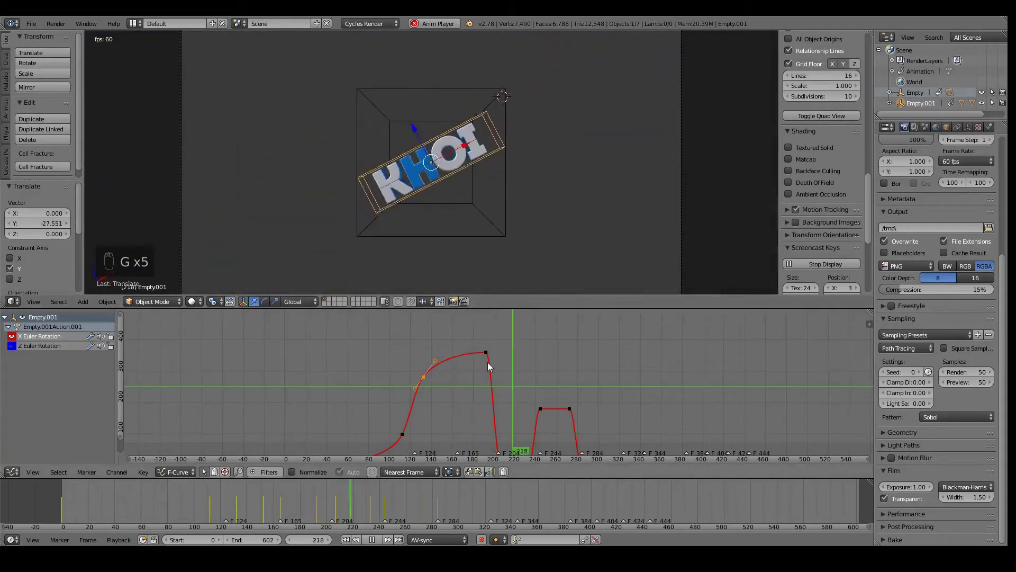
{"action": "key", "text": "g"}
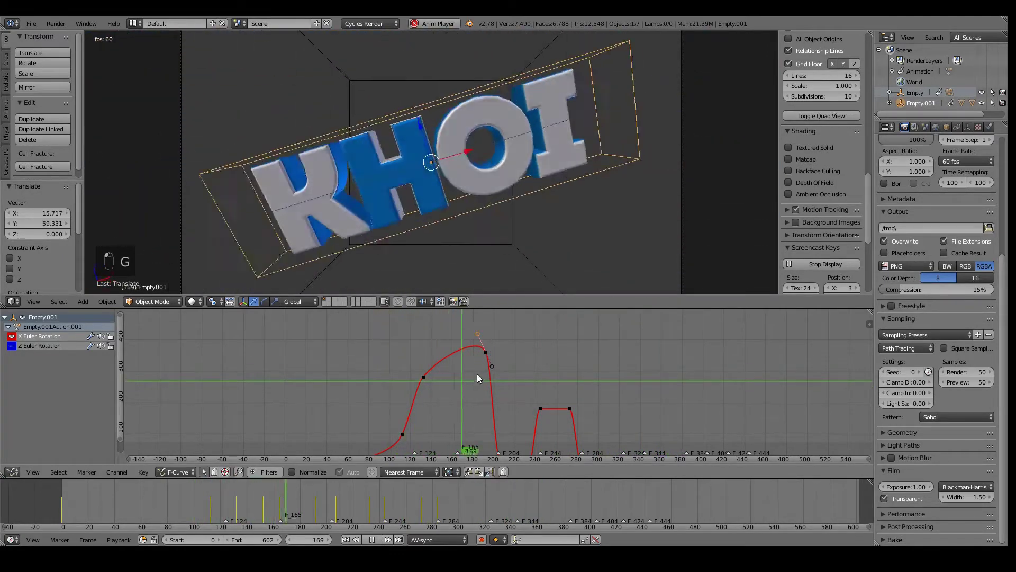
{"action": "key", "text": "g"}
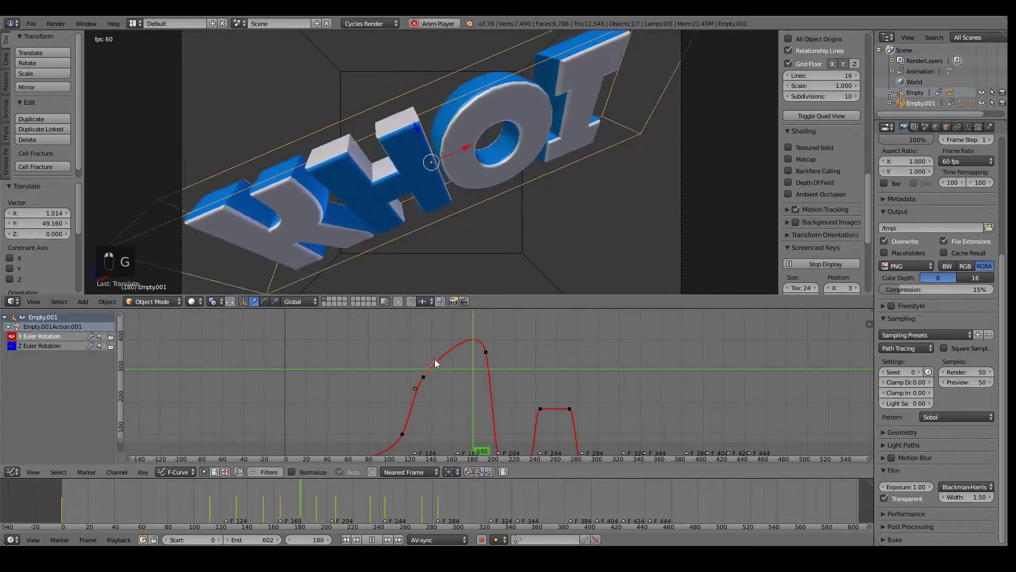
{"action": "key", "text": "g"}
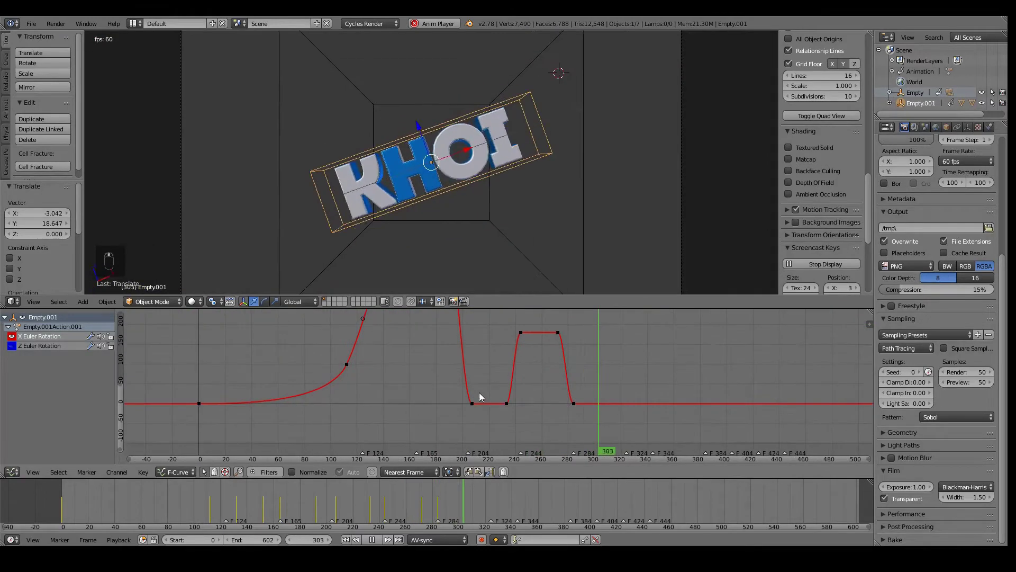
{"action": "key", "text": "g"}
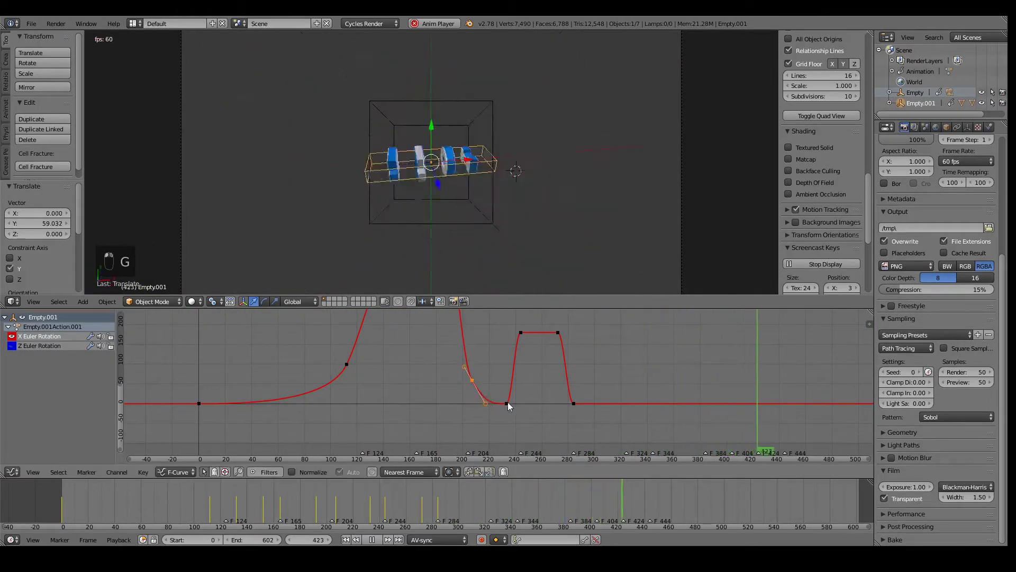
Step: Add a dip below rest after the first spin and round off the second spin's top
{"action": "left_click", "coordinate": [469, 408]}
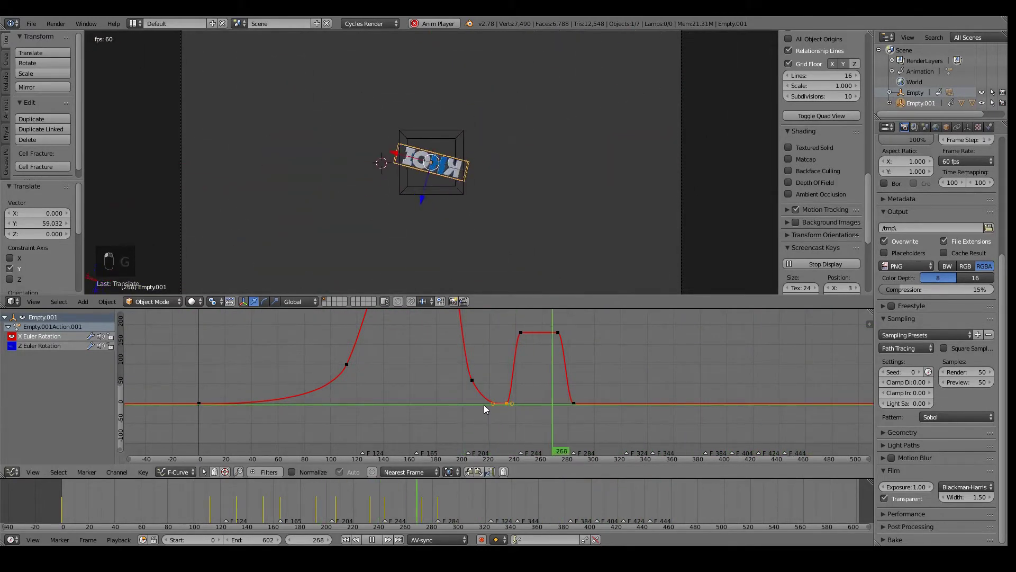
{"action": "key", "text": "g"}
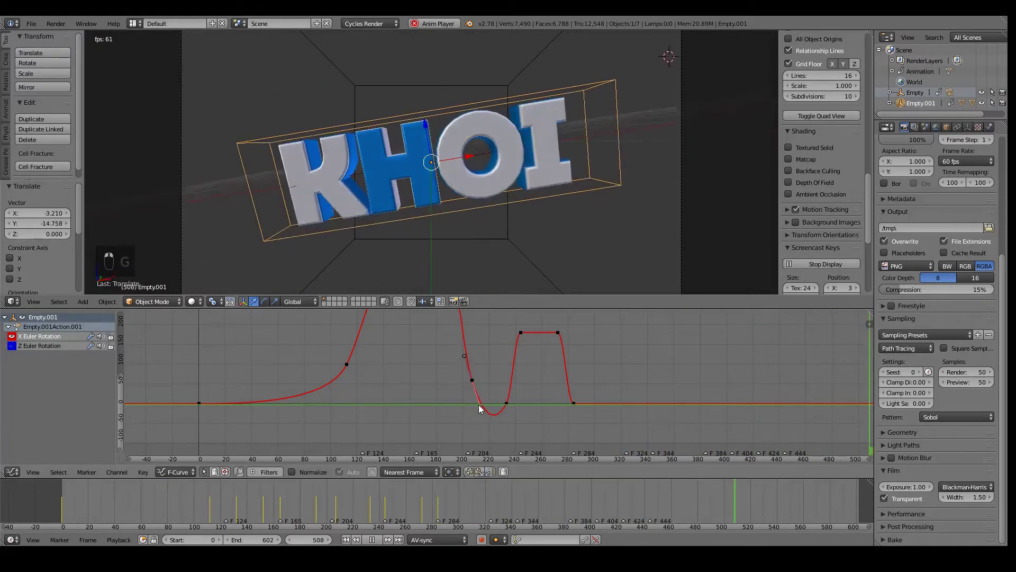
{"action": "left_click", "coordinate": [543, 386]}
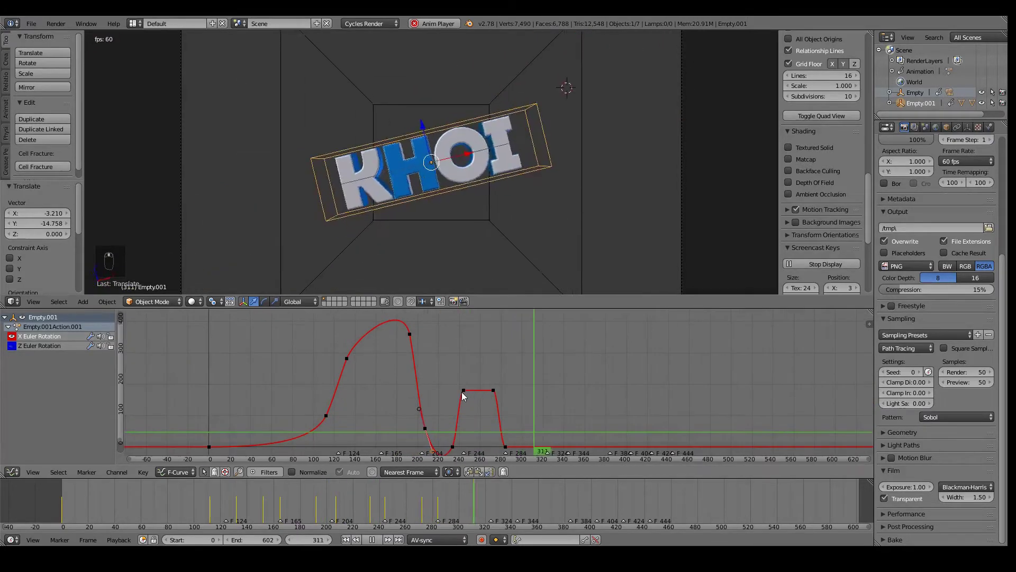
{"action": "key", "text": "g"}
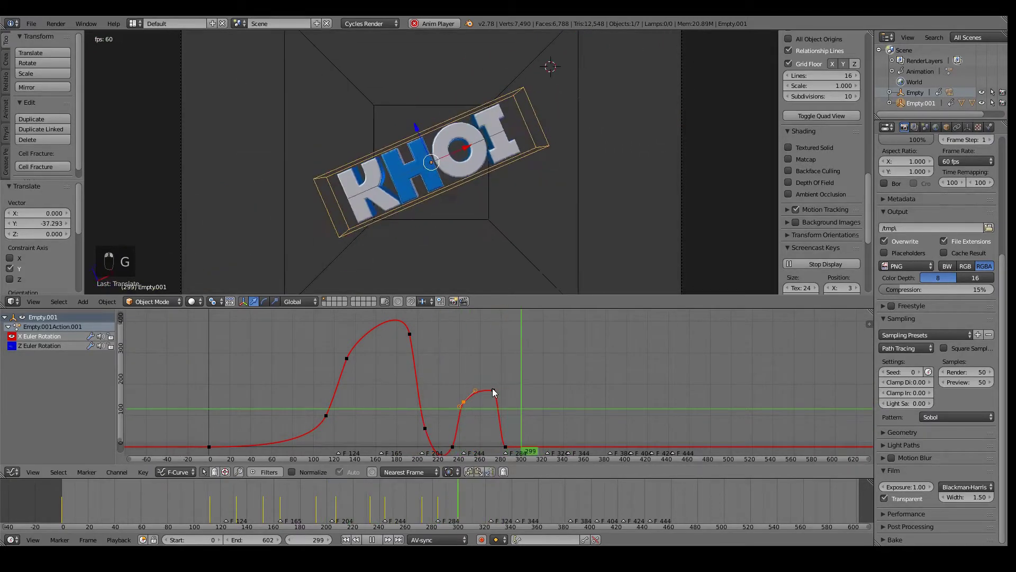
{"action": "key", "text": "g"}
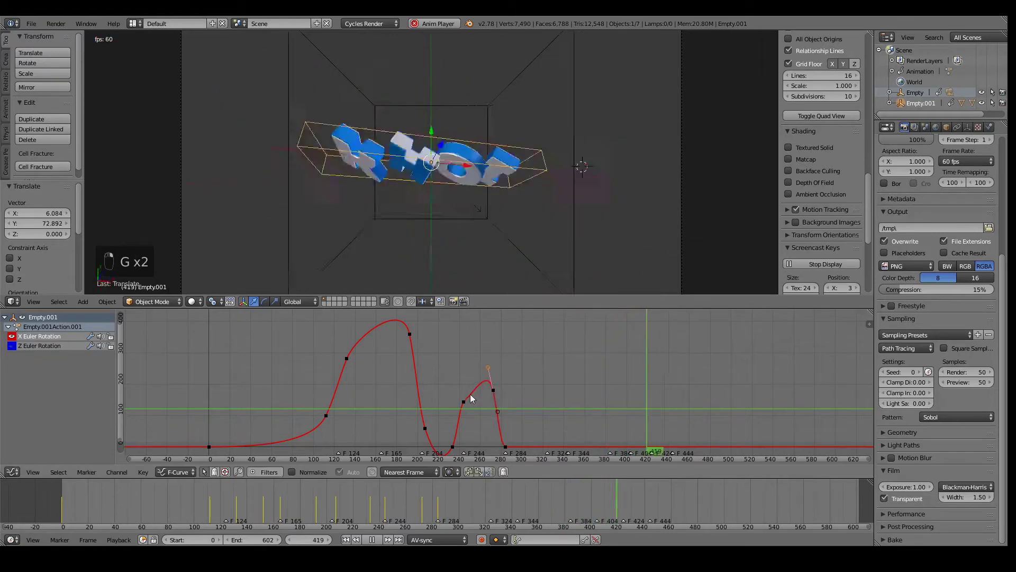
{"action": "key", "text": "g"}
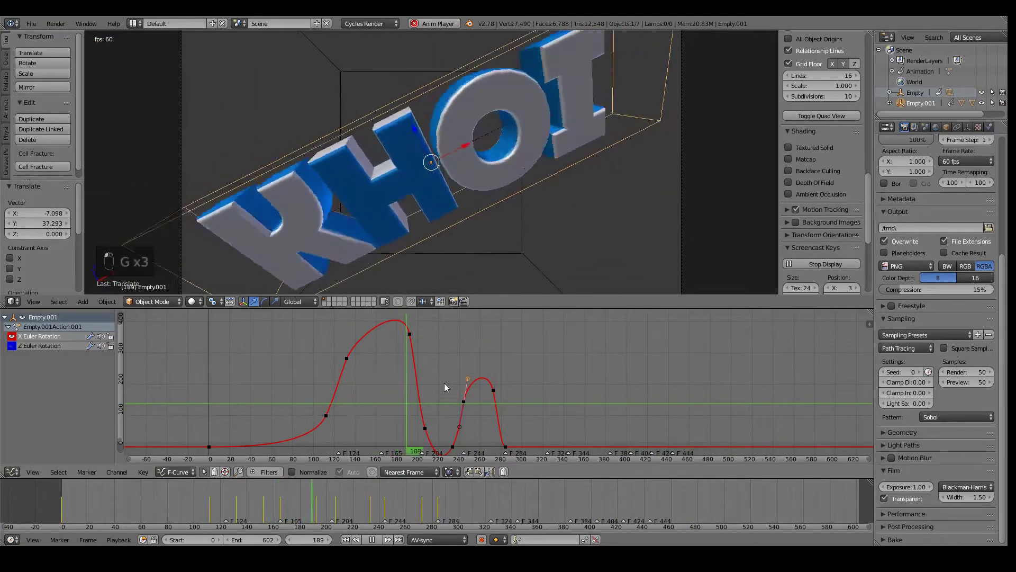
Step: Steepen the first spin's rise on the X rotation curve by grabbing its handles, checking with playback
{"action": "key", "text": "alt+a"}
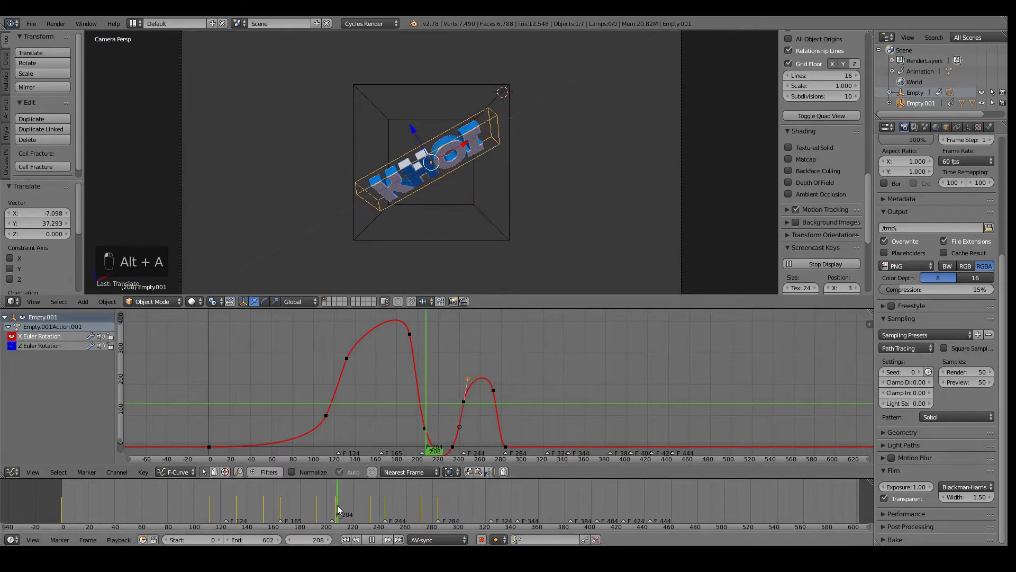
{"action": "key", "text": "Left"}
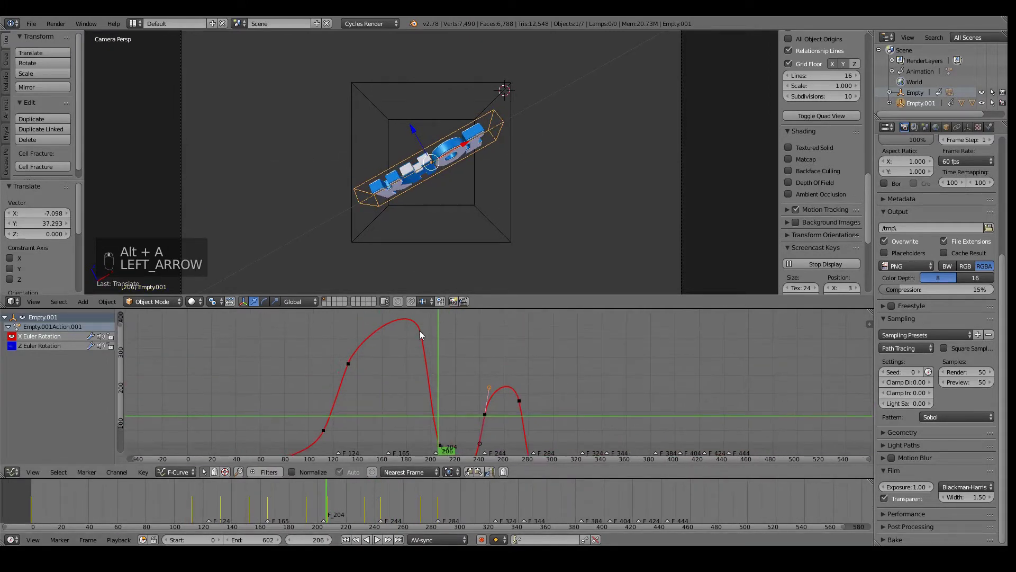
{"action": "key", "text": "g"}
{"action": "key", "text": "alt+a"}
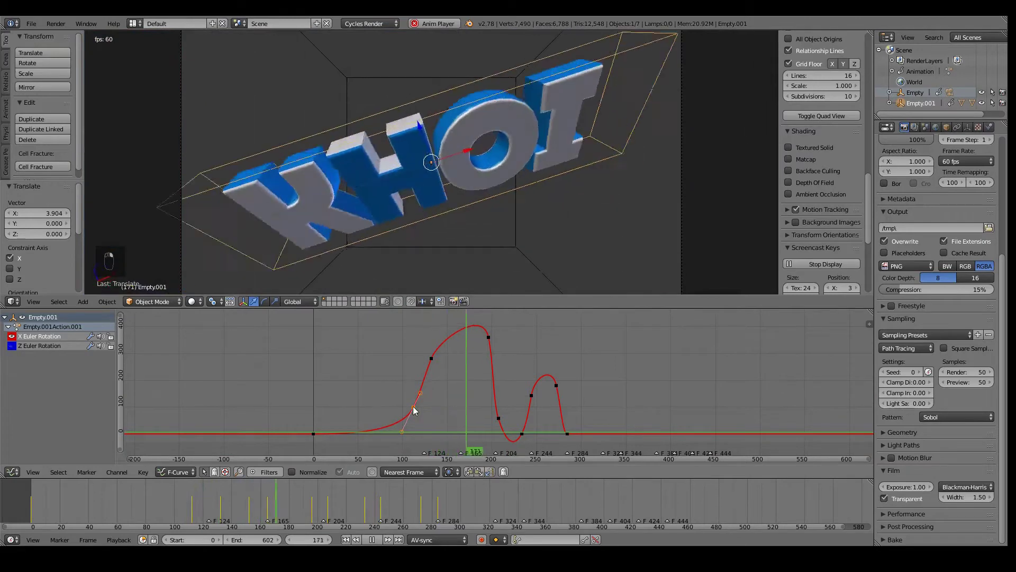
{"action": "key", "text": "g"}
{"action": "key", "text": "g"}
{"action": "key", "text": "g"}
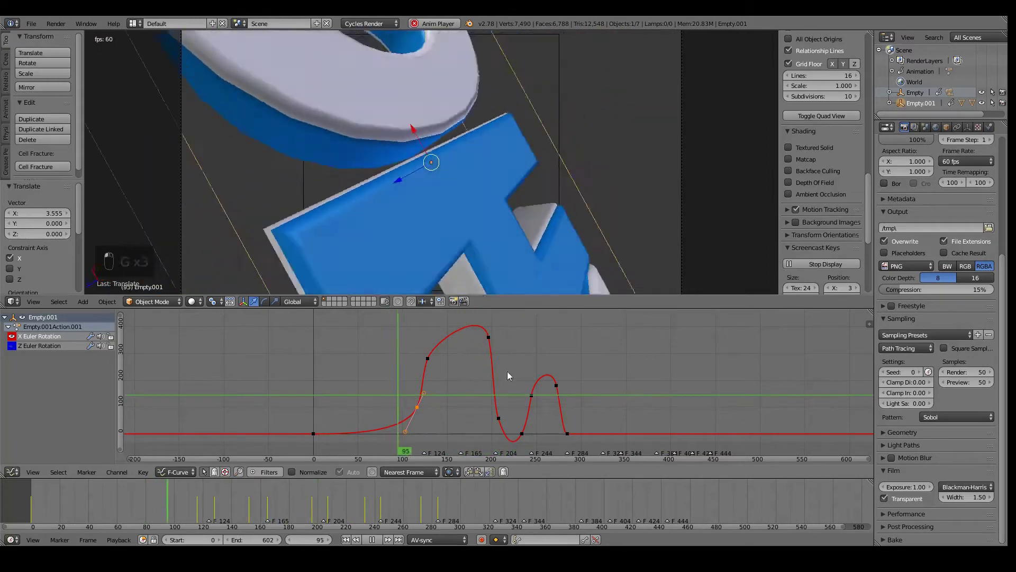
{"action": "key", "text": "g"}
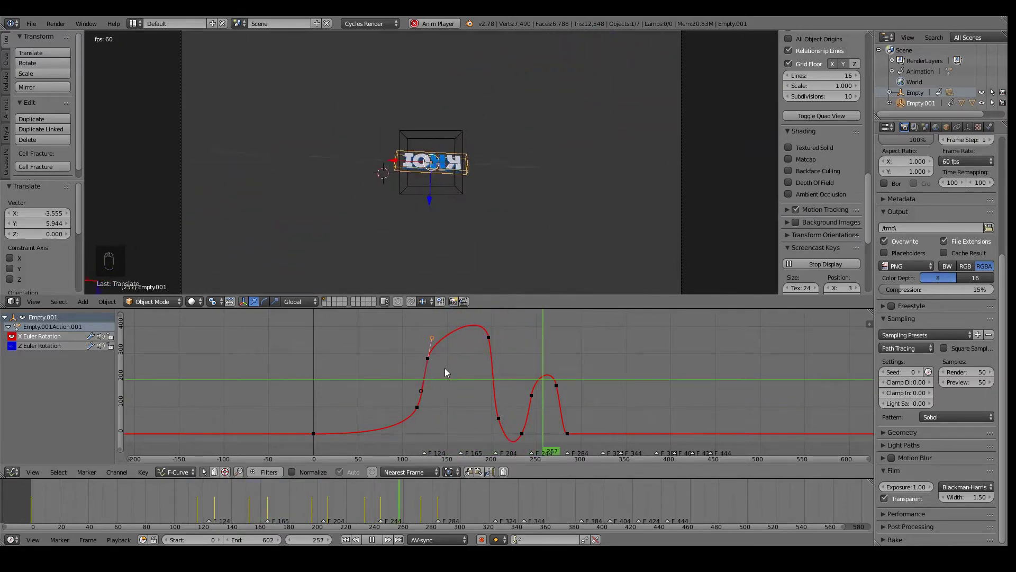
Step: Pick and adjust keyframes shaping the below-baseline overshoot dip and the rounded second spin hump
{"action": "left_click_drag", "start_coordinate": [439, 385], "coordinate": [473, 343]}
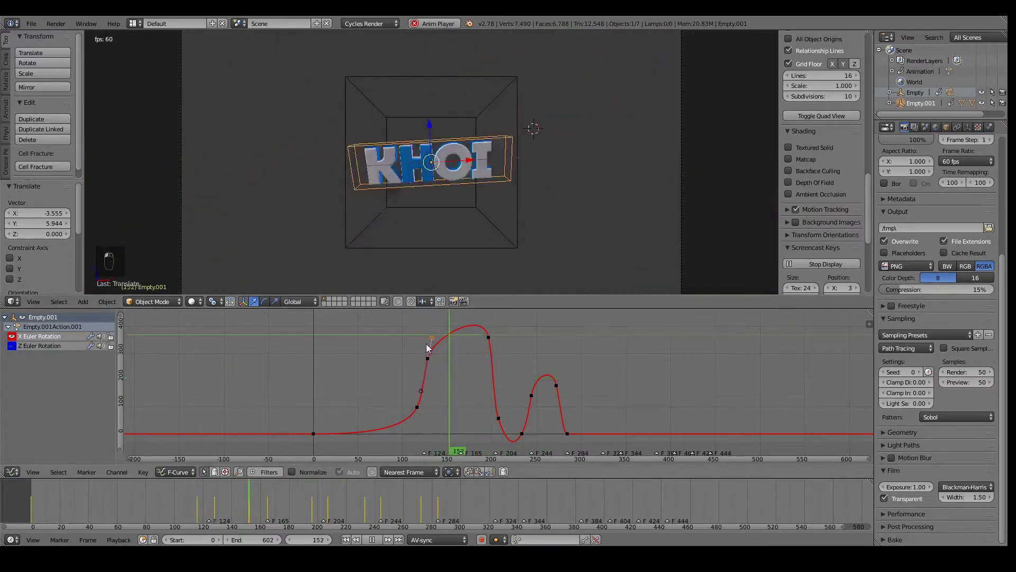
{"action": "left_click", "coordinate": [462, 346]}
{"action": "middle_click", "coordinate": [492, 399]}
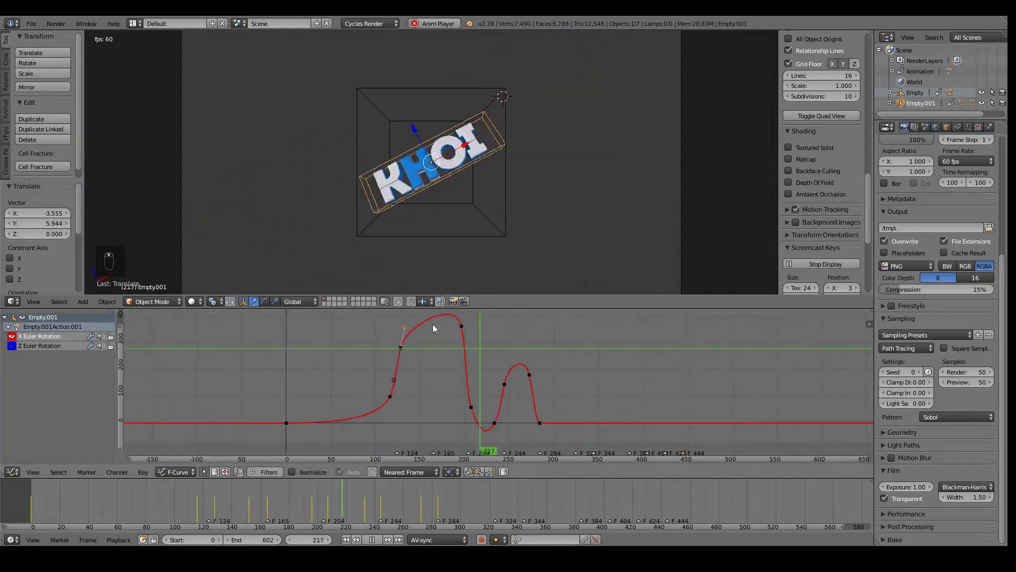
{"action": "left_click", "coordinate": [455, 361]}
{"action": "middle_click", "coordinate": [470, 369]}
{"action": "left_click", "coordinate": [428, 398]}
{"action": "left_click", "coordinate": [489, 242]}
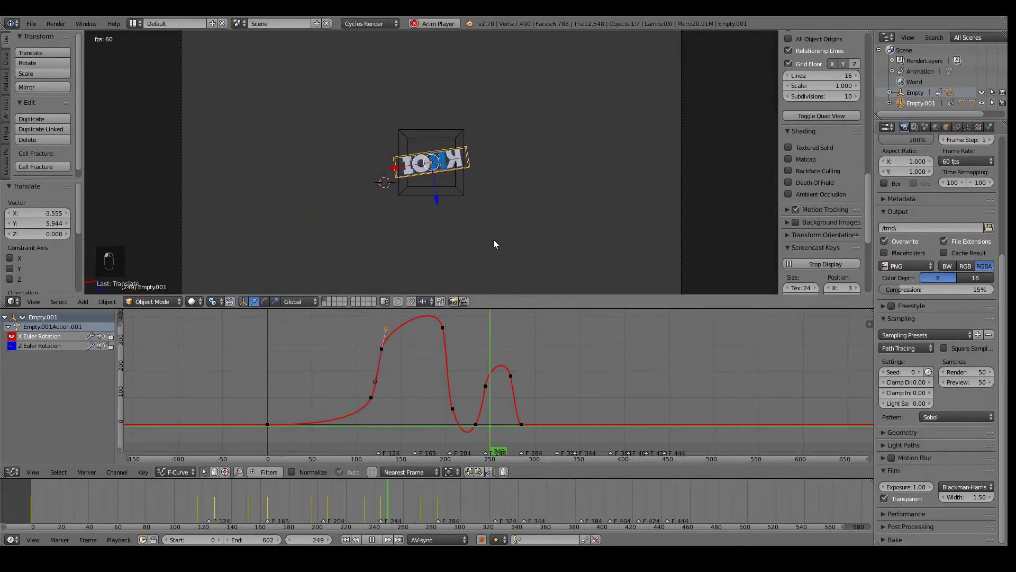
{"action": "middle_click", "coordinate": [483, 245]}
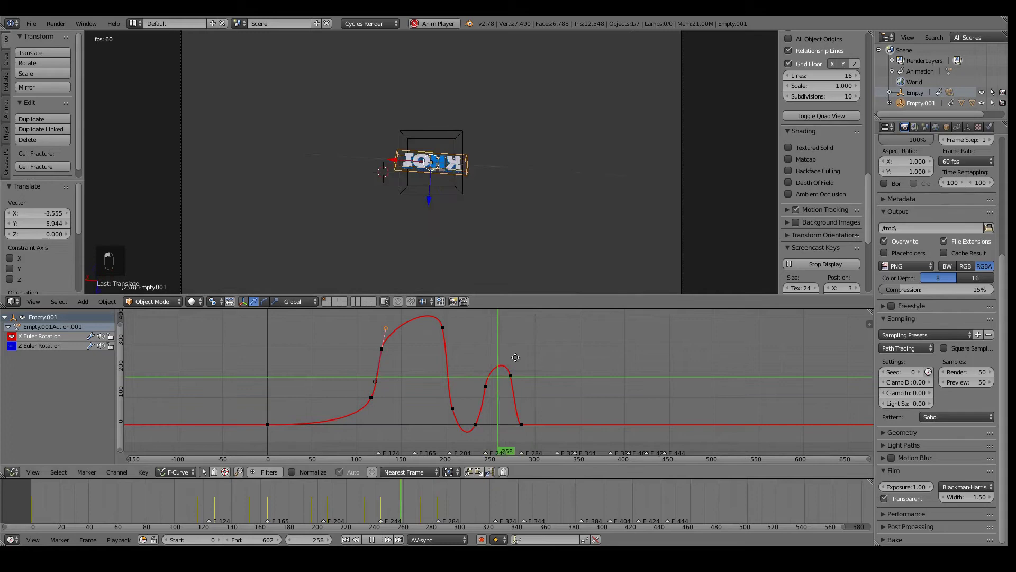
Step: Add and position Empty.001's final X rotation keyframe around frame 458, then play the tumble
{"action": "key", "text": "shift+d"}
{"action": "key", "text": "g"}
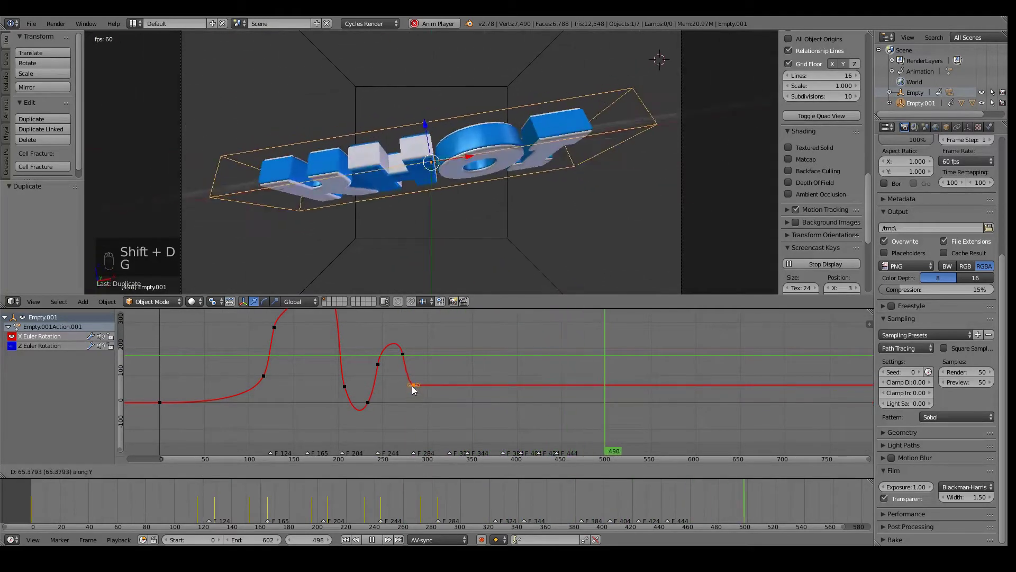
{"action": "key", "text": "shift+d"}
{"action": "key", "text": "g"}
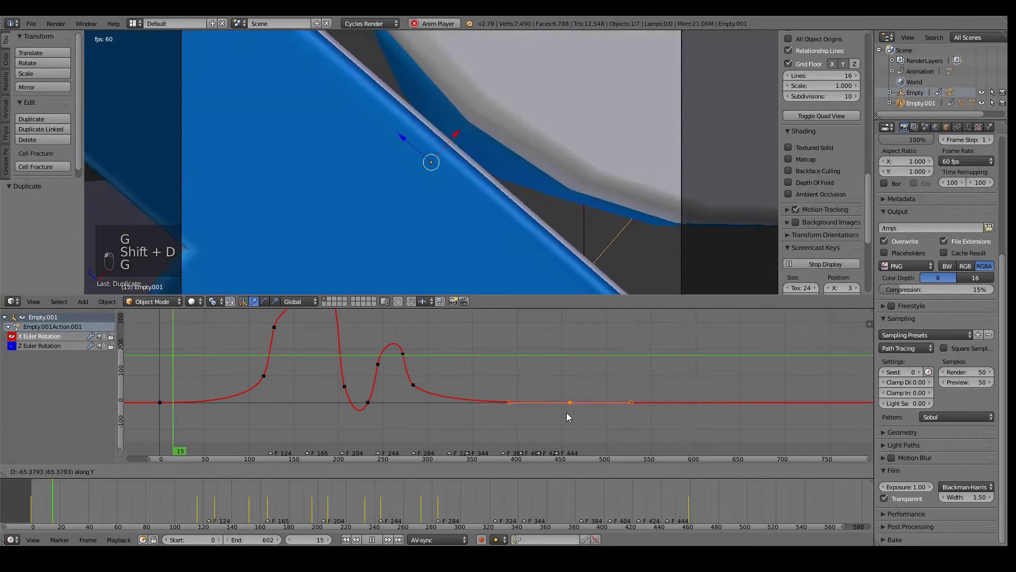
{"action": "key", "text": "g"}
{"action": "key", "text": "alt+a"}
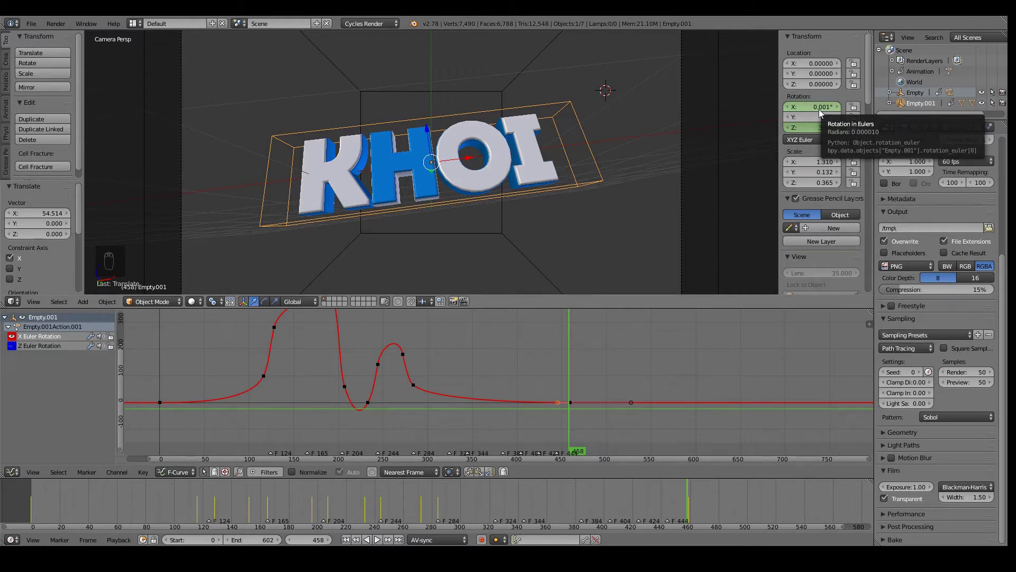
Step: Zoom out to the whole tilt curve, set the final tilt to exactly 0° and play back
{"action": "left_click_drag", "start_coordinate": [822, 113], "coordinate": [823, 113]}
{"action": "left_click_drag", "start_coordinate": [823, 115], "coordinate": [697, 523]}
{"action": "key", "text": "Right"}
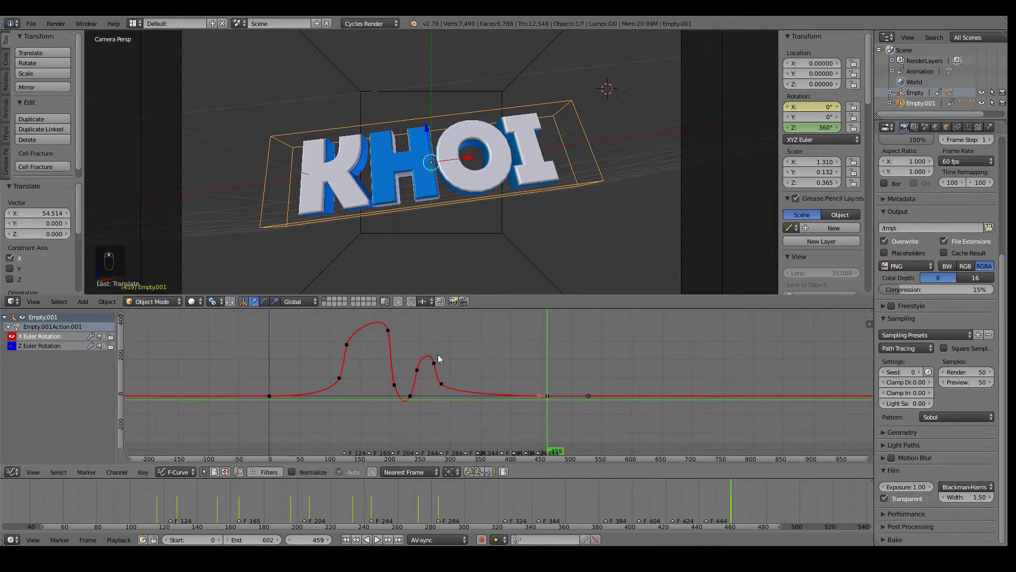
{"action": "key", "text": "alt+a"}
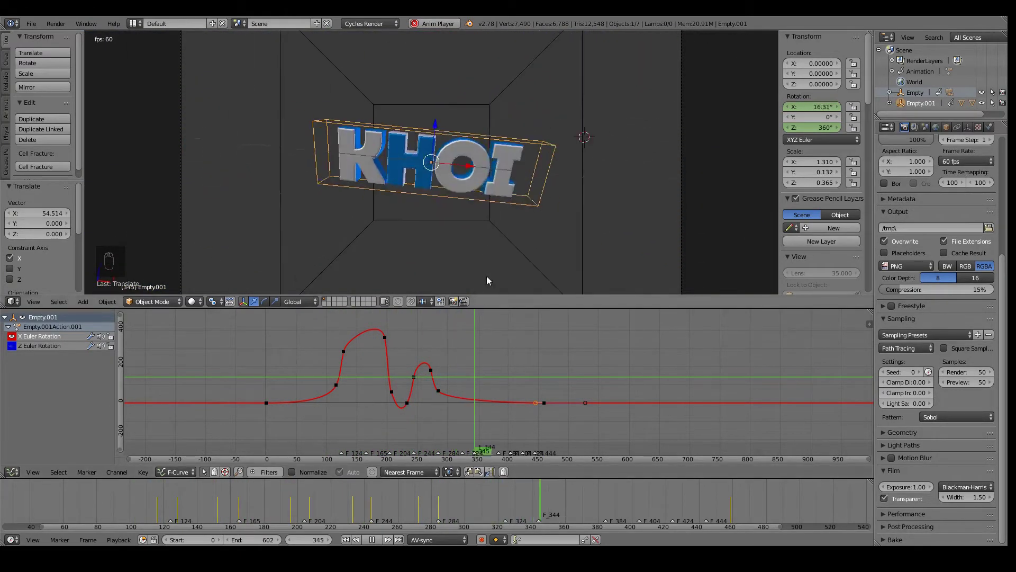
Step: Isolate Empty.001's Z rotation curve, frame it in view and switch its spin keyframes to smooth Bezier
{"action": "key", "text": "alt+a"}
{"action": "left_click_drag", "start_coordinate": [17, 342], "coordinate": [17, 352]}
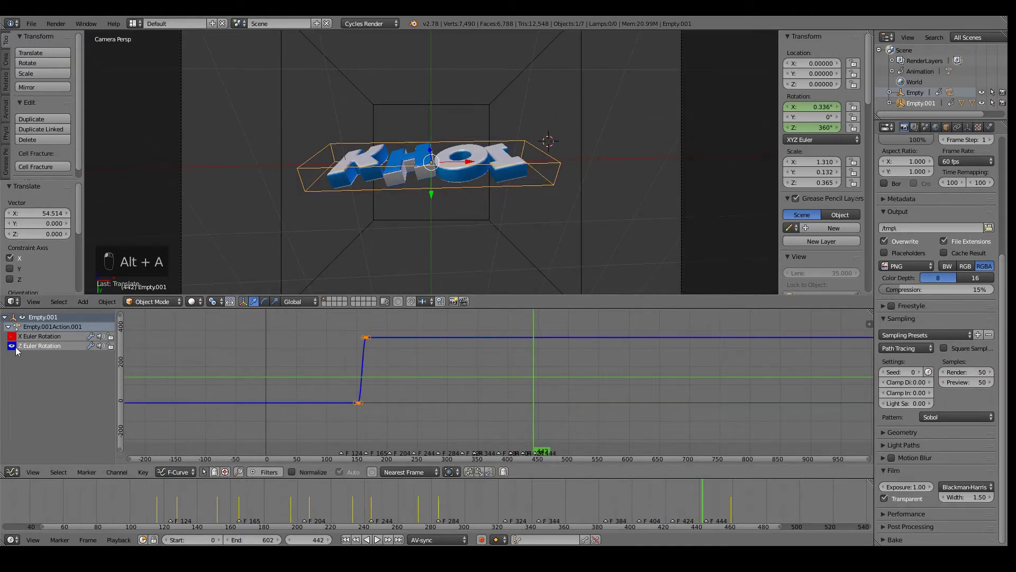
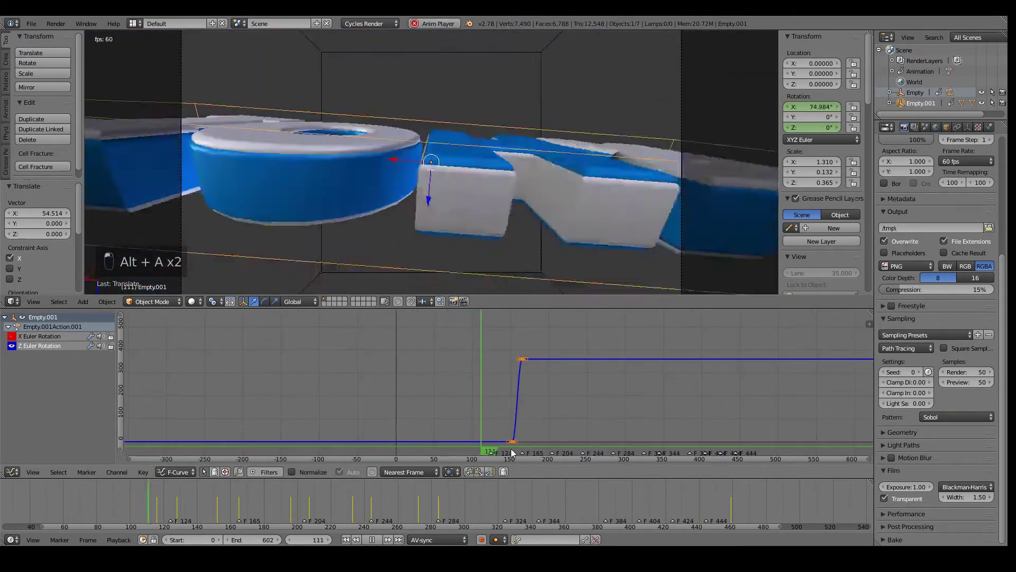
{"action": "key", "text": "b"}
{"action": "key", "text": "b"}
{"action": "key", "text": "shift+d"}
{"action": "left_click", "coordinate": [516, 440]}
{"action": "key", "text": "b"}
{"action": "key", "text": "shift+d"}
Step: Drag the start handle so the 360° spin eases in steeply around frame 165, checking playback
{"action": "key", "text": "g"}
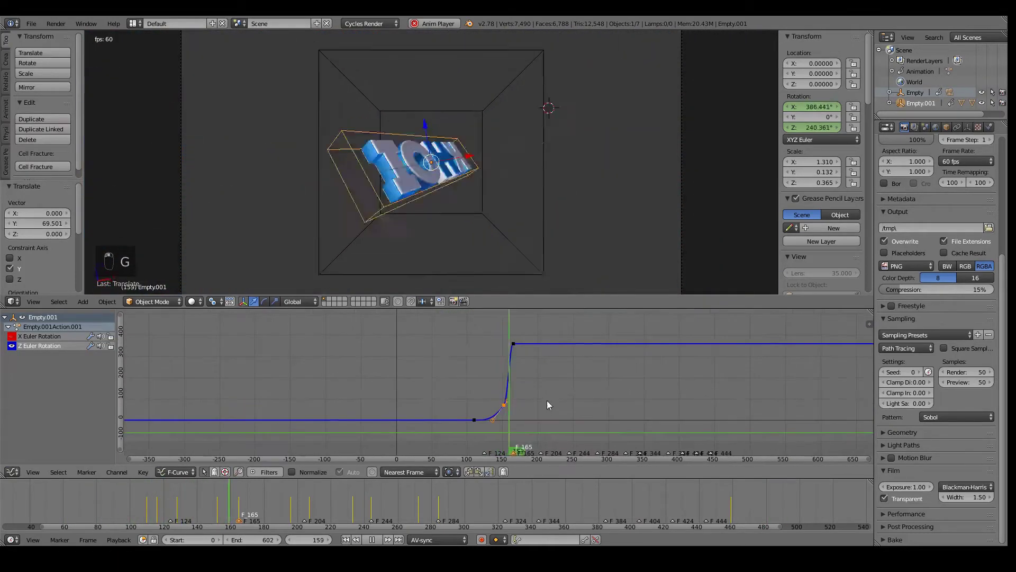
{"action": "key", "text": "g"}
{"action": "key", "text": "g"}
{"action": "key", "text": "g"}
{"action": "key", "text": "g"}
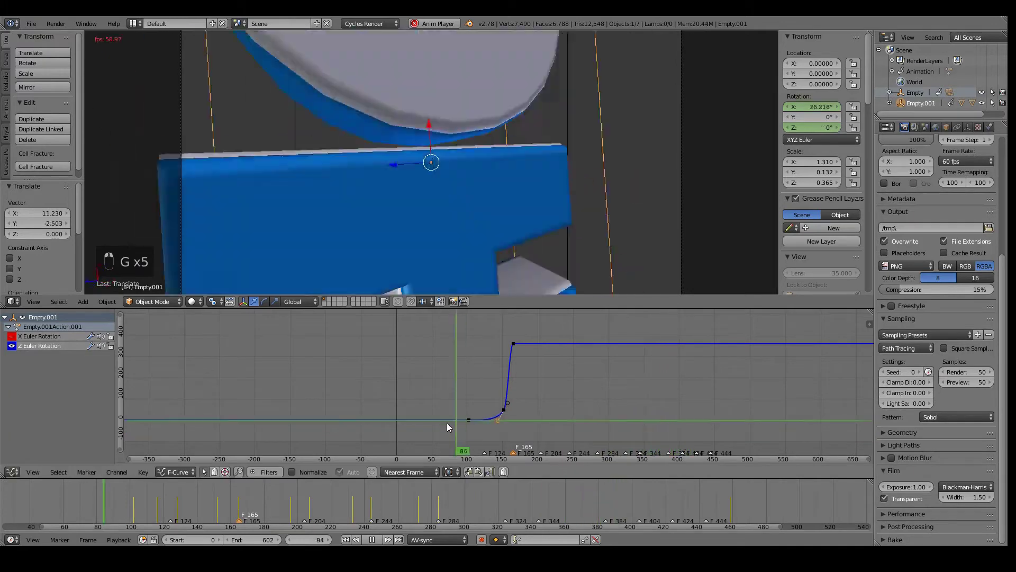
{"action": "middle_click", "coordinate": [497, 397]}
{"action": "left_click", "coordinate": [501, 398]}
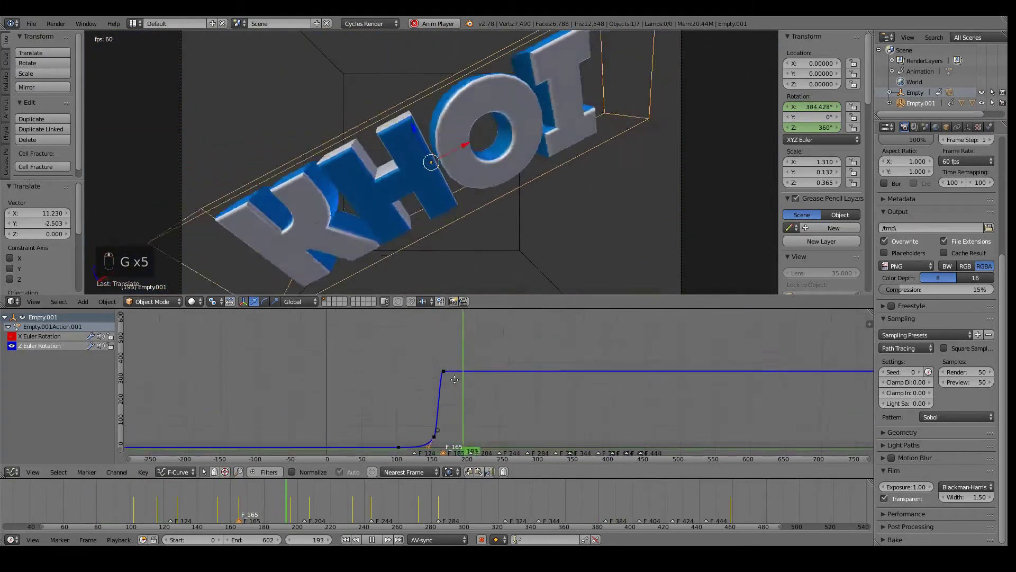
{"action": "key", "text": "shift+d"}
{"action": "key", "text": "g"}
{"action": "key", "text": "shift+d"}
{"action": "key", "text": "g"}
{"action": "key", "text": "alt+a"}
{"action": "key", "text": "g"}
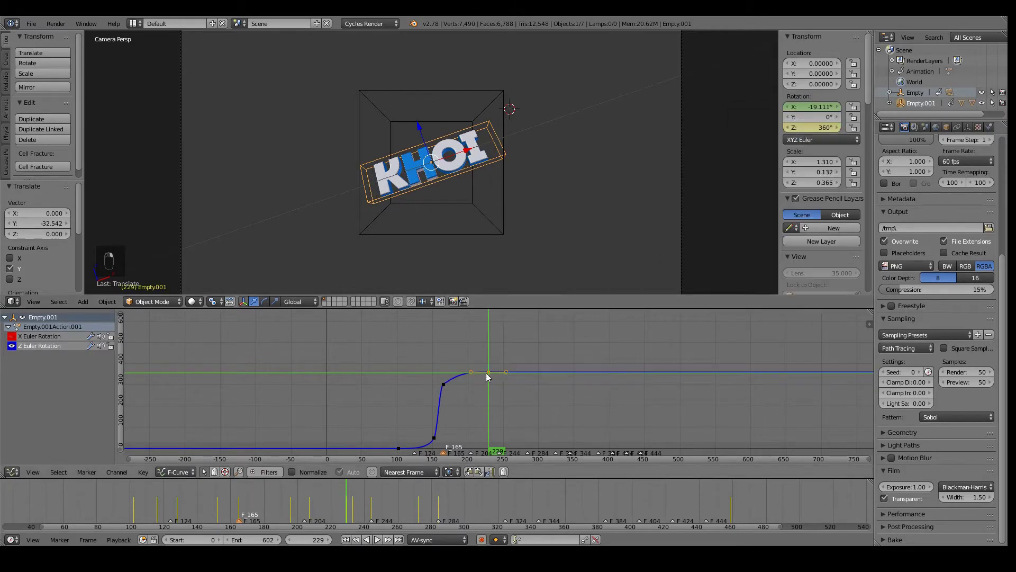
Step: Ease out the spin's end so the curve flattens near frame 250, then play the eased spin
{"action": "key", "text": "alt+a"}
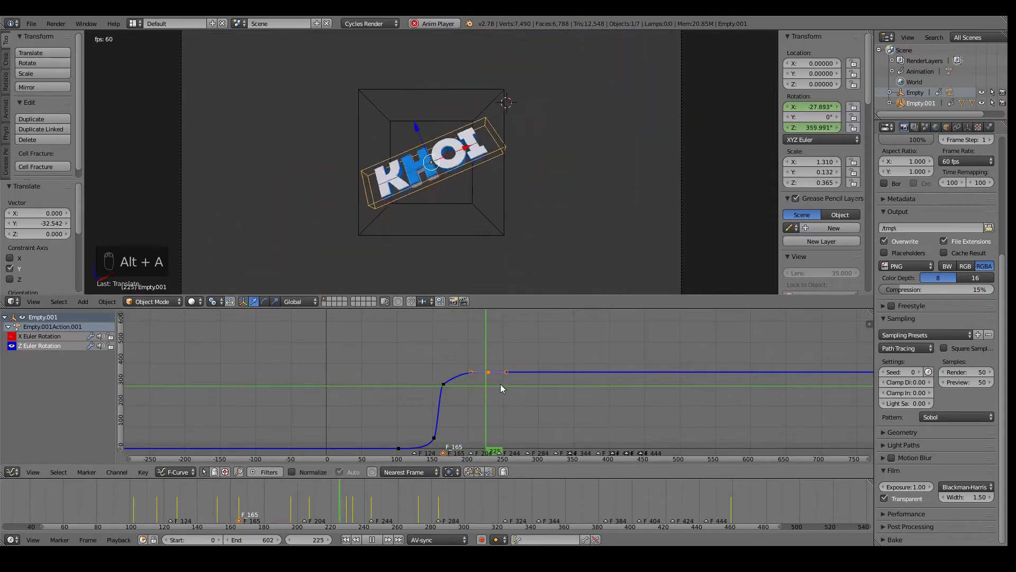
{"action": "key", "text": "g"}
{"action": "left_click", "coordinate": [449, 388]}
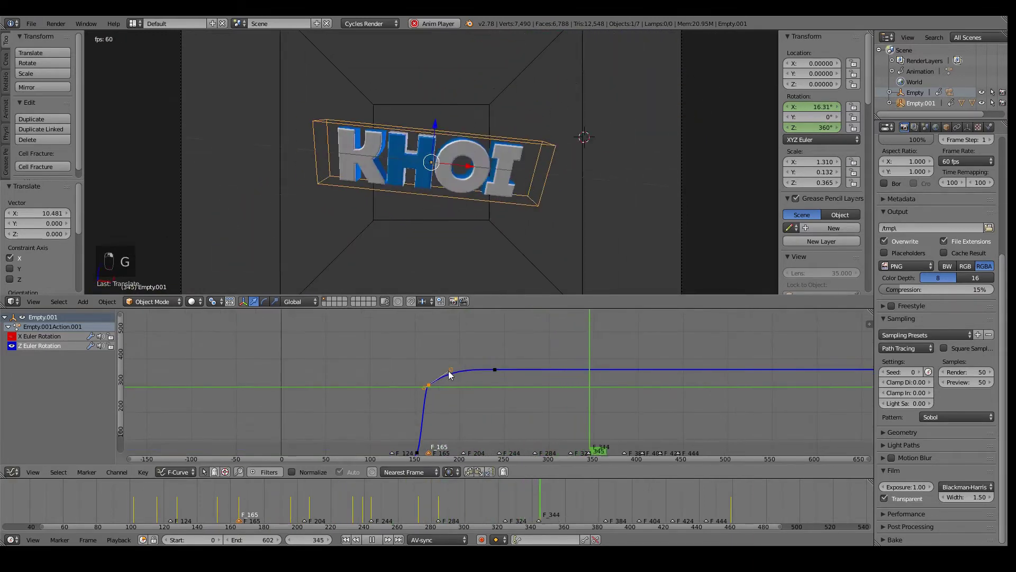
{"action": "key", "text": "g"}
{"action": "key", "text": "g"}
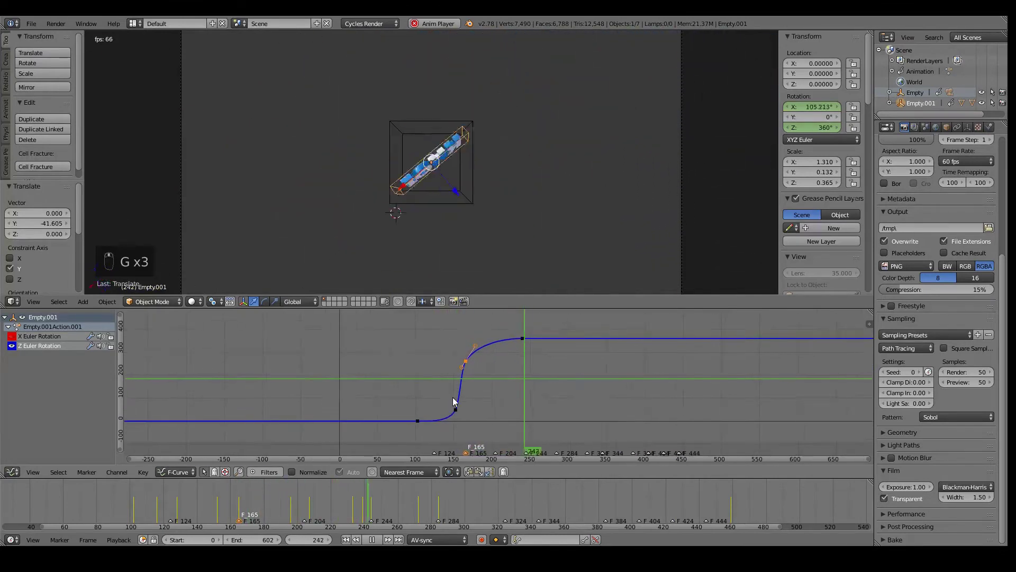
{"action": "key", "text": "alt+a"}
{"action": "key", "text": "g"}
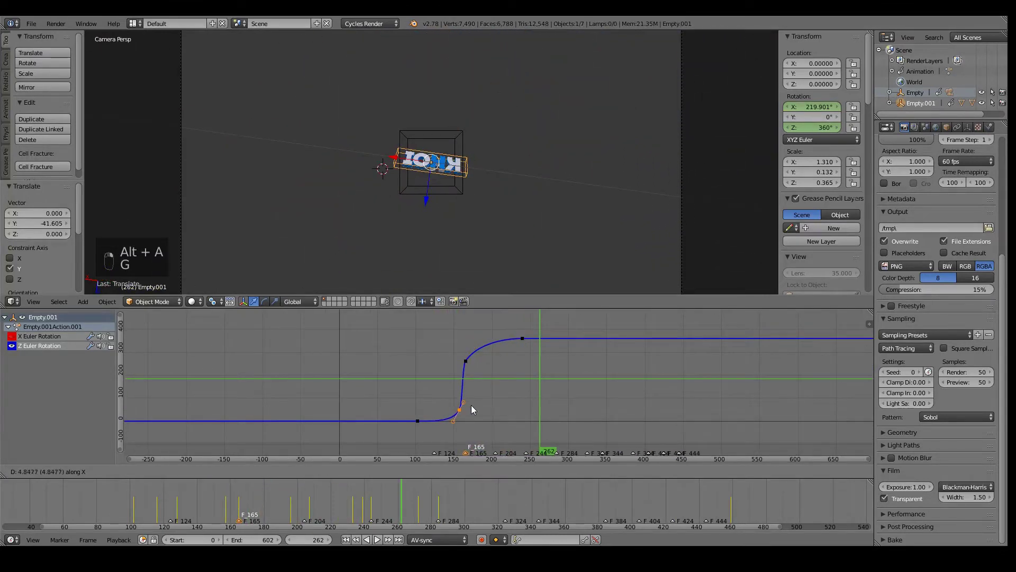
{"action": "key", "text": "alt+a"}
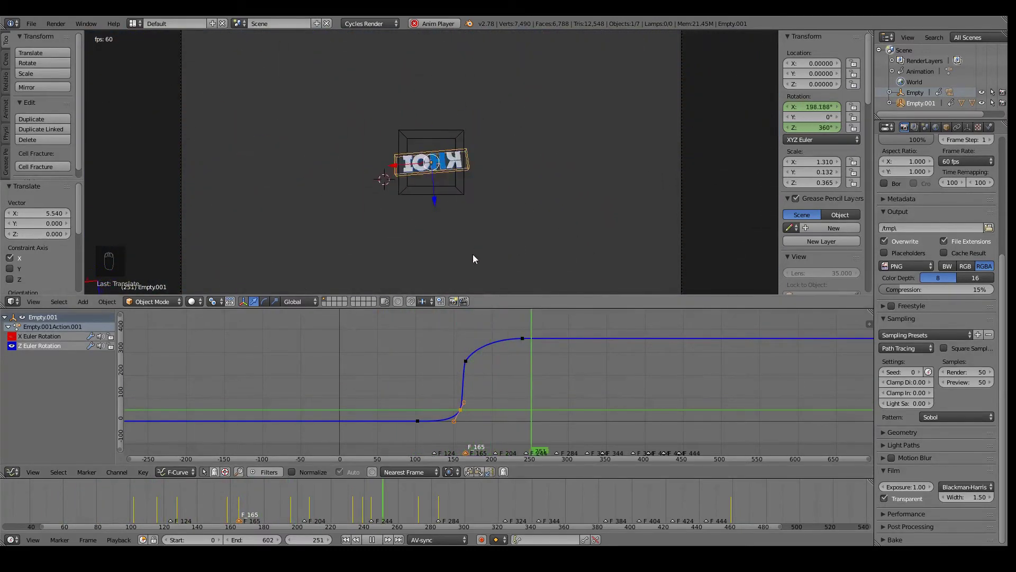
Step: Select the separate letter objects, play their animation and bring their blue curve keys into view
{"action": "left_click_drag", "start_coordinate": [17, 351], "coordinate": [367, 179]}
{"action": "key", "text": "alt+a"}
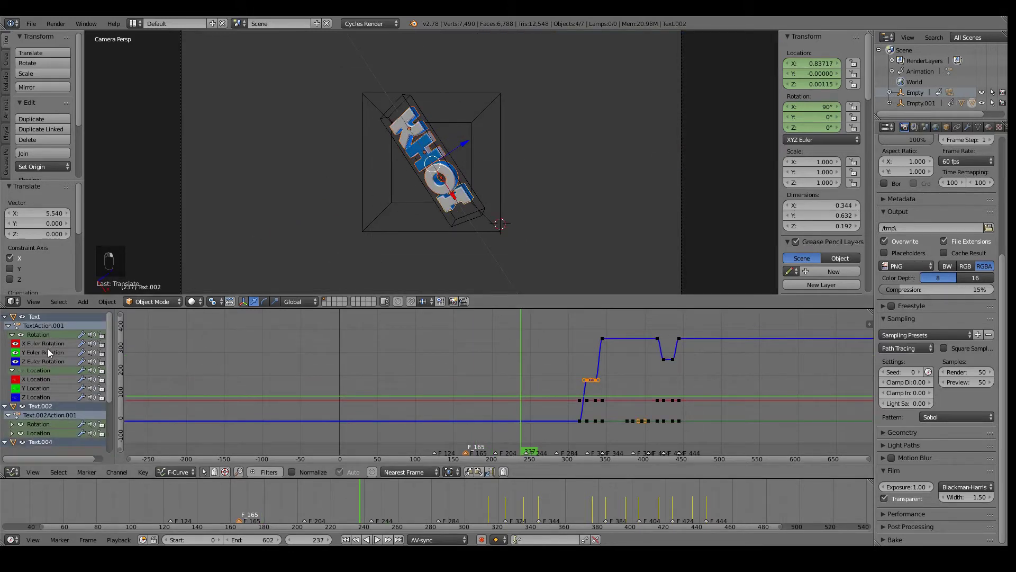
{"action": "key", "text": "alt+a"}
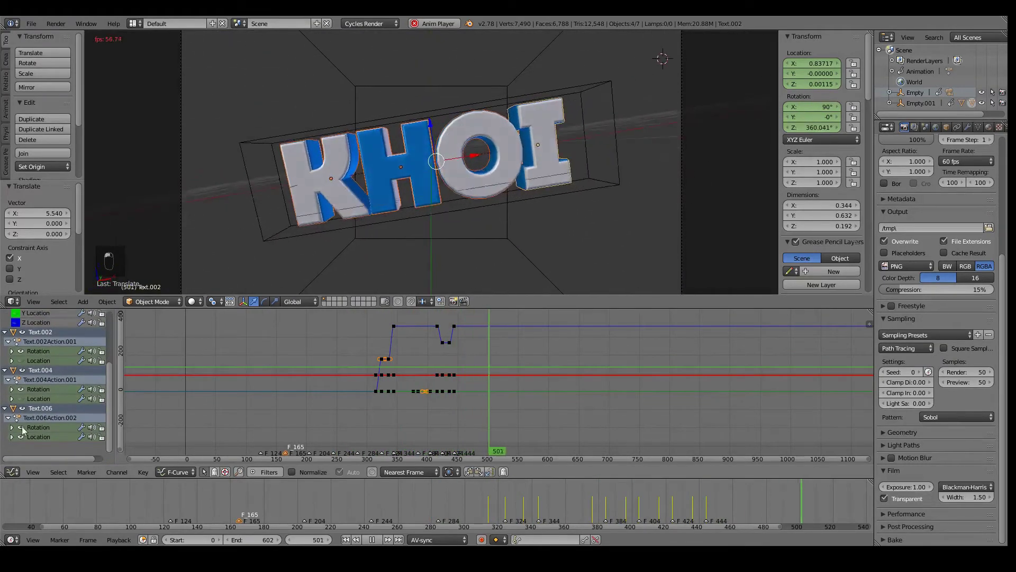
{"action": "middle_click", "coordinate": [414, 364]}
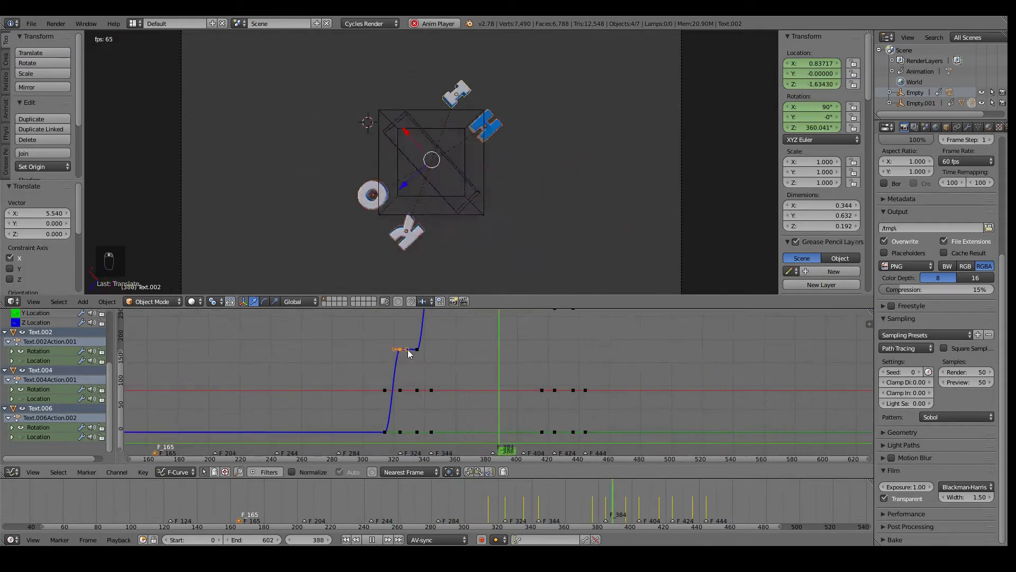
{"action": "key", "text": "b"}
Step: Reshape handles so the letters' rise around frames 320–340 climbs steeply then holds flat
{"action": "key", "text": "g"}
{"action": "key", "text": "g"}
{"action": "key", "text": "b"}
{"action": "key", "text": "g"}
{"action": "key", "text": "g"}
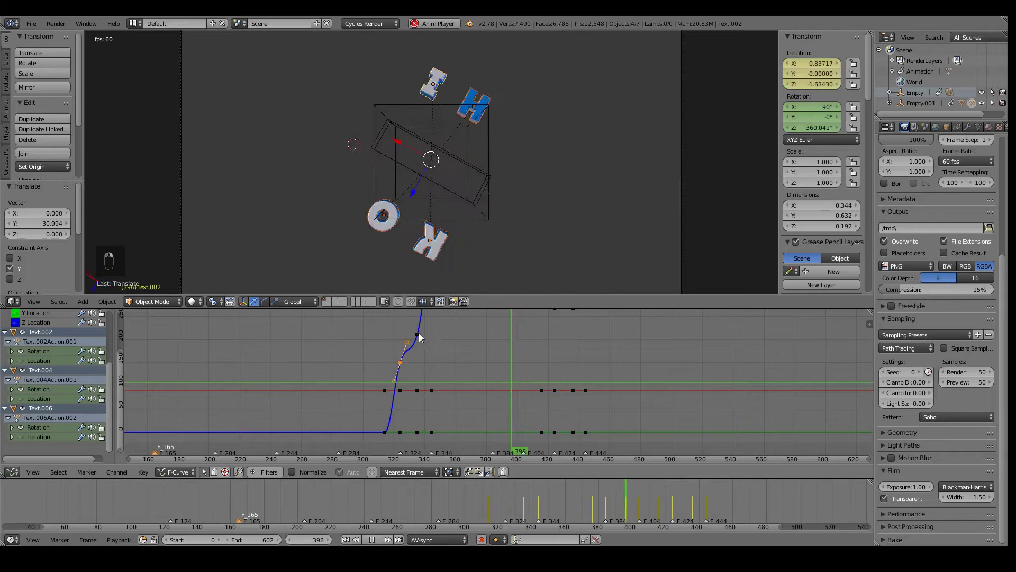
{"action": "key", "text": "b"}
{"action": "key", "text": "g"}
{"action": "key", "text": "b"}
{"action": "key", "text": "g"}
{"action": "key", "text": "b"}
{"action": "key", "text": "g"}
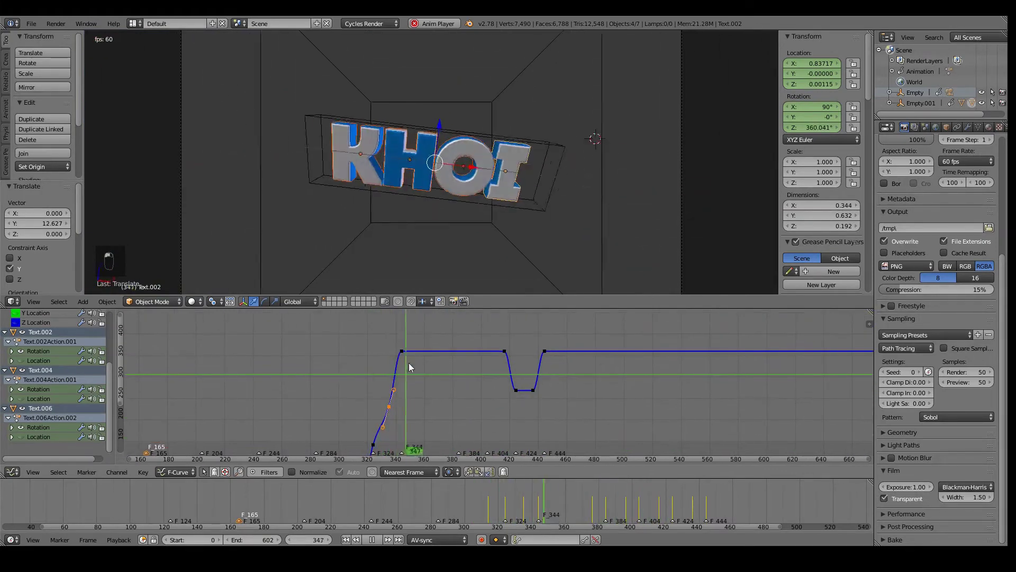
Step: Soften the later dip into a rounded bottom around frames 420–440 and play back
{"action": "key", "text": "alt+a"}
{"action": "key", "text": "alt+a"}
{"action": "key", "text": "alt+a"}
{"action": "key", "text": "b"}
{"action": "key", "text": "g"}
{"action": "key", "text": "alt+a"}
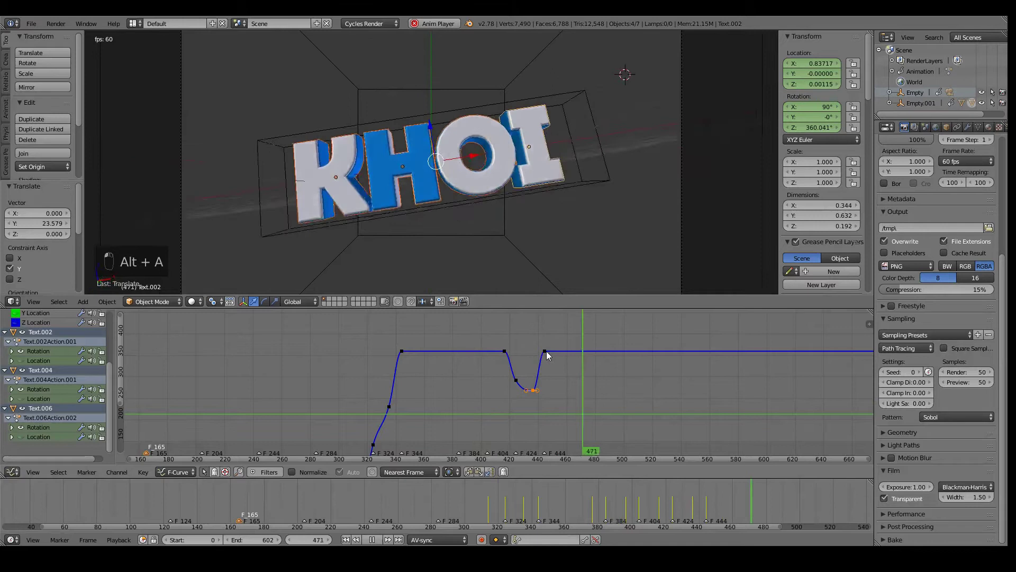
Step: Show the first letter's channels and frame the break-apart location keys around frames 375–405
{"action": "key", "text": "alt+a"}
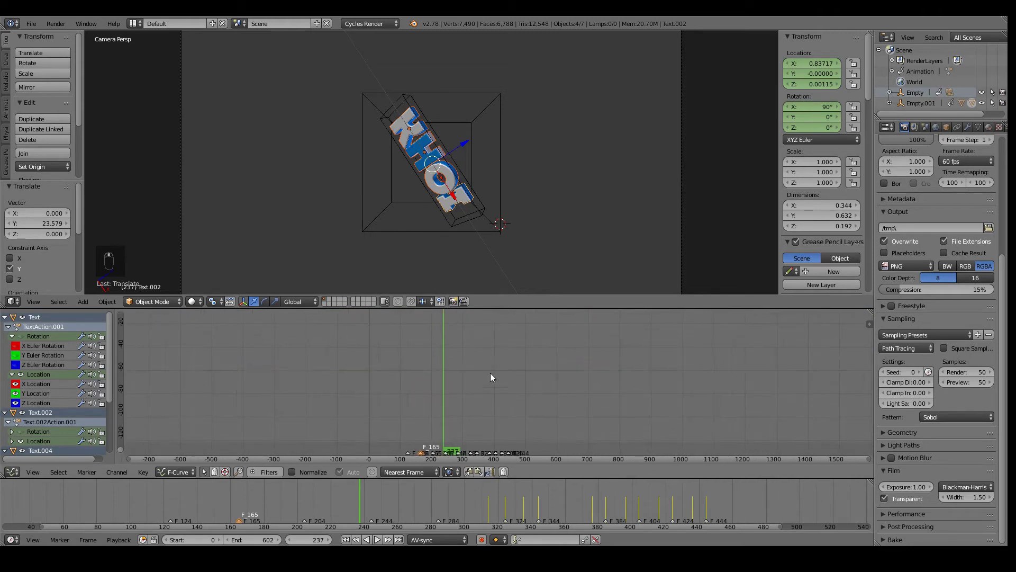
{"action": "key", "text": "KP_Decimal"}
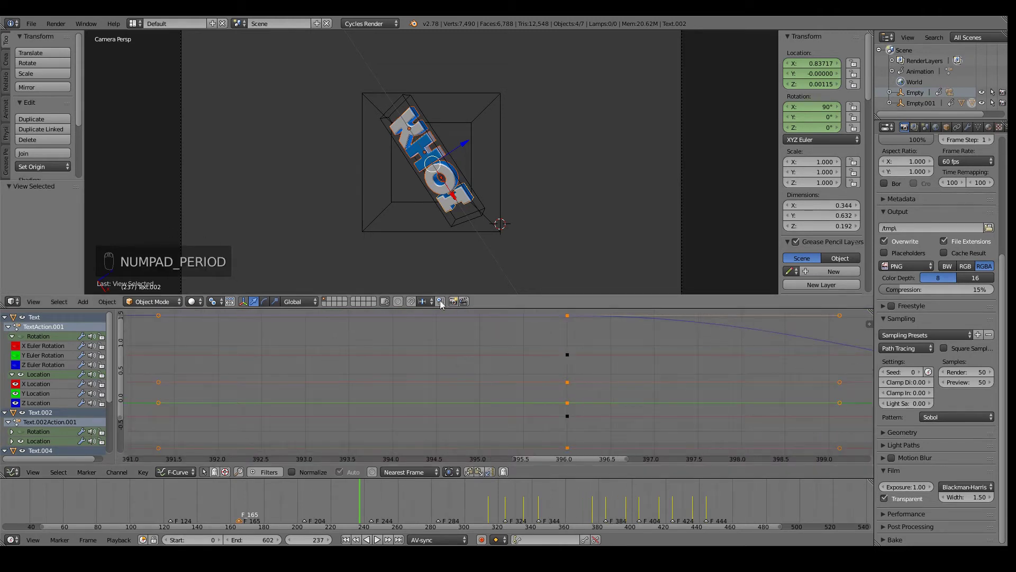
{"action": "middle_click", "coordinate": [581, 357]}
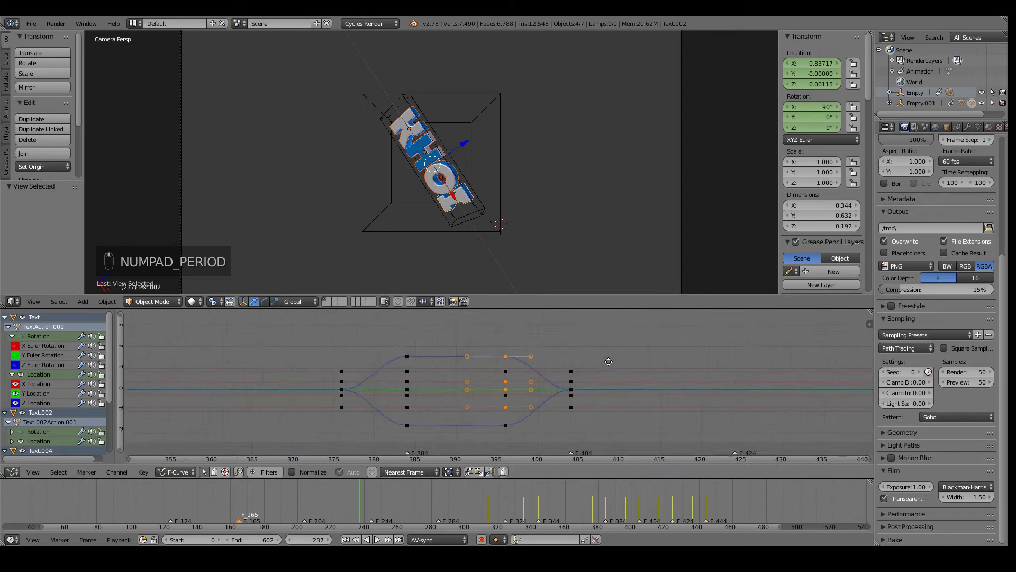
{"action": "key", "text": "alt+a"}
{"action": "key", "text": "alt+a"}
{"action": "key", "text": "b"}
{"action": "key", "text": "b"}
{"action": "key", "text": "g"}
{"action": "middle_click", "coordinate": [584, 371]}
Step: Select the burst keyframes and scale them up so the letters spread farther, then play it
{"action": "key", "text": "s"}
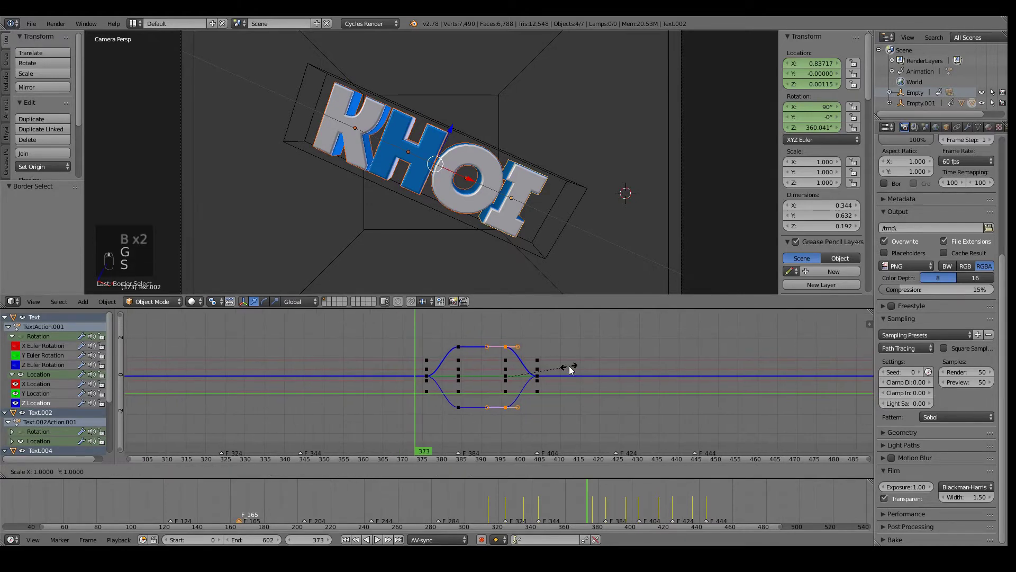
{"action": "left_click", "coordinate": [583, 371]}
{"action": "key", "text": "alt+a"}
{"action": "key", "text": "alt+a"}
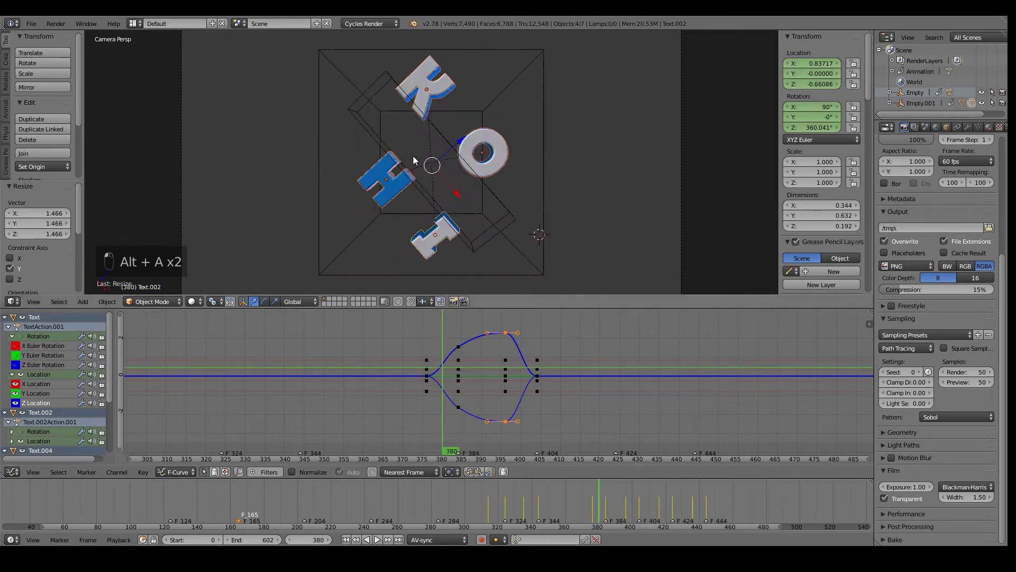
{"action": "key", "text": "alt+a"}
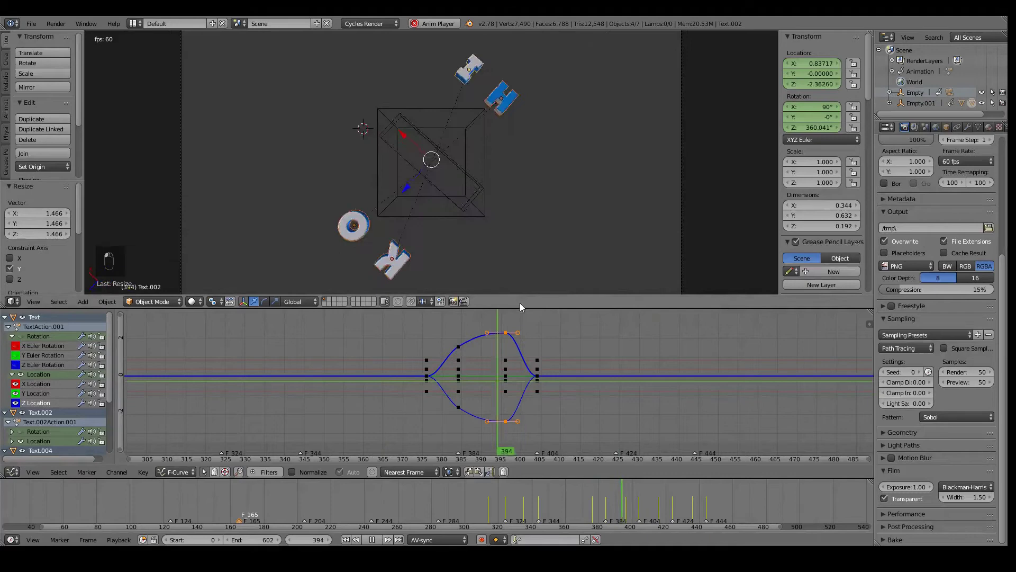
Step: Scale the burst back down slightly to a bulge between frames 378 and 405
{"action": "middle_click", "coordinate": [476, 399]}
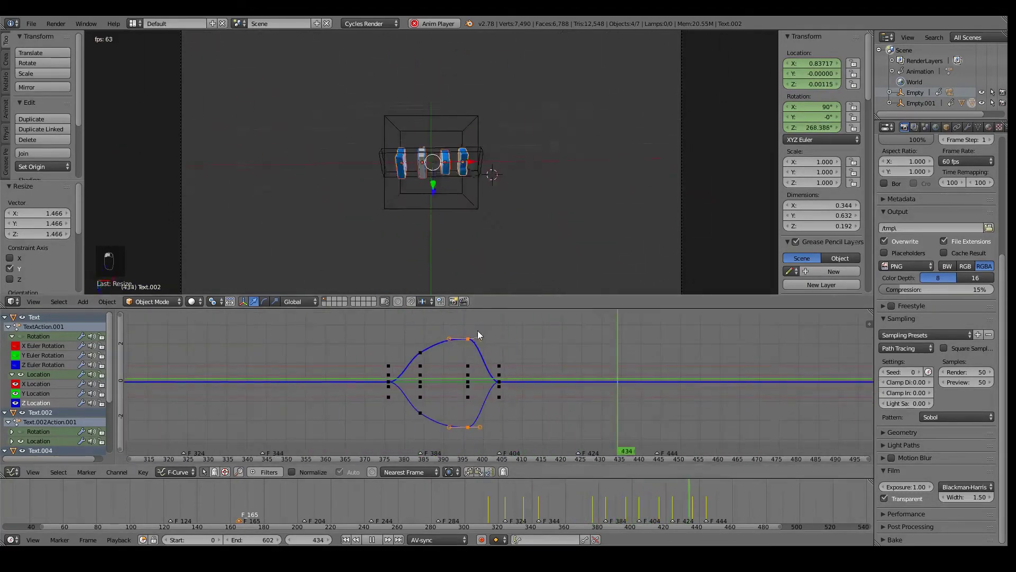
{"action": "key", "text": "s"}
{"action": "key", "text": "s"}
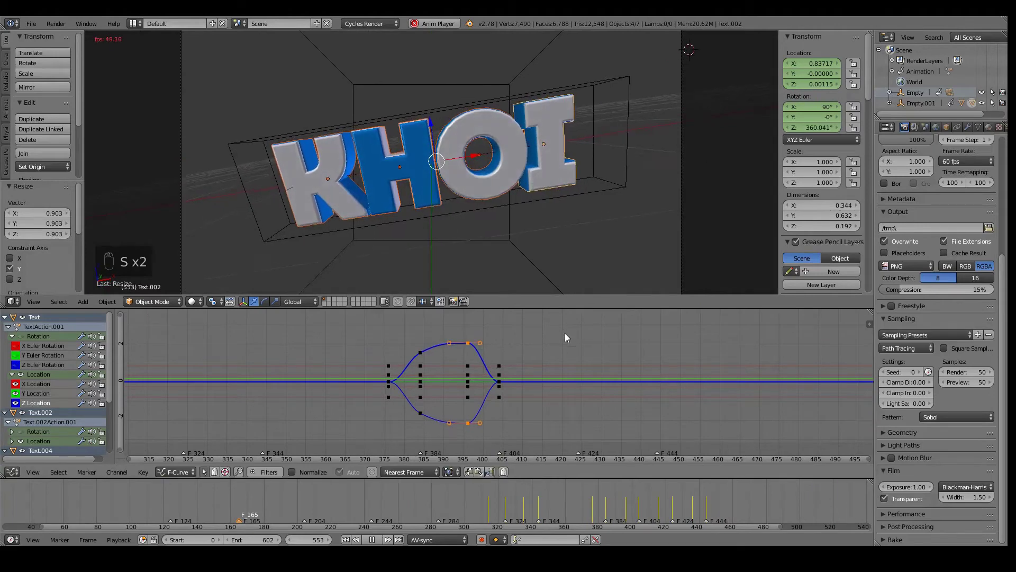
{"action": "left_click_drag", "start_coordinate": [391, 385], "coordinate": [556, 220]}
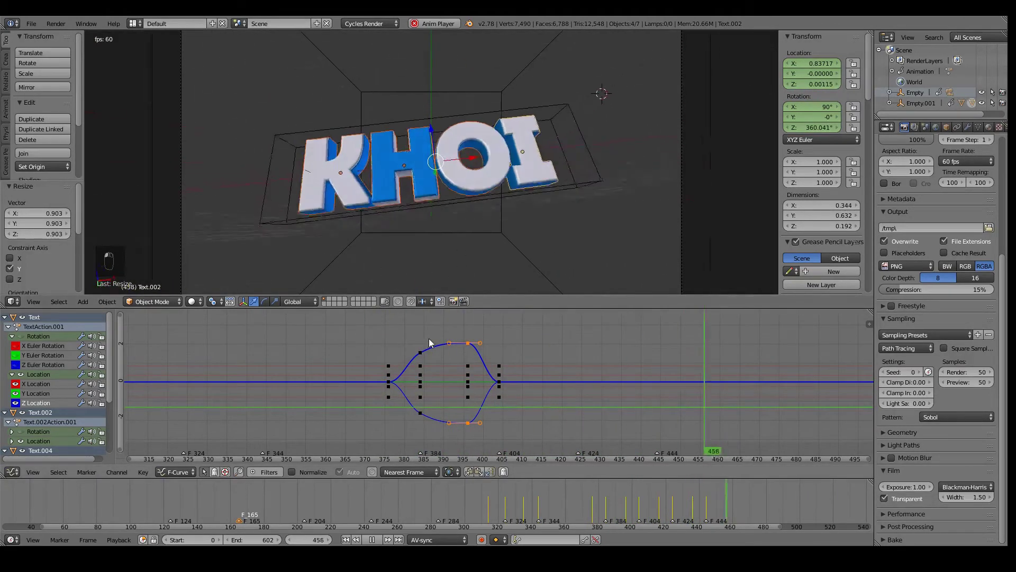
Step: Nudge the letters' burst to start slightly earlier, before frame 375
{"action": "key", "text": "alt+a"}
{"action": "key", "text": "g"}
{"action": "key", "text": "g"}
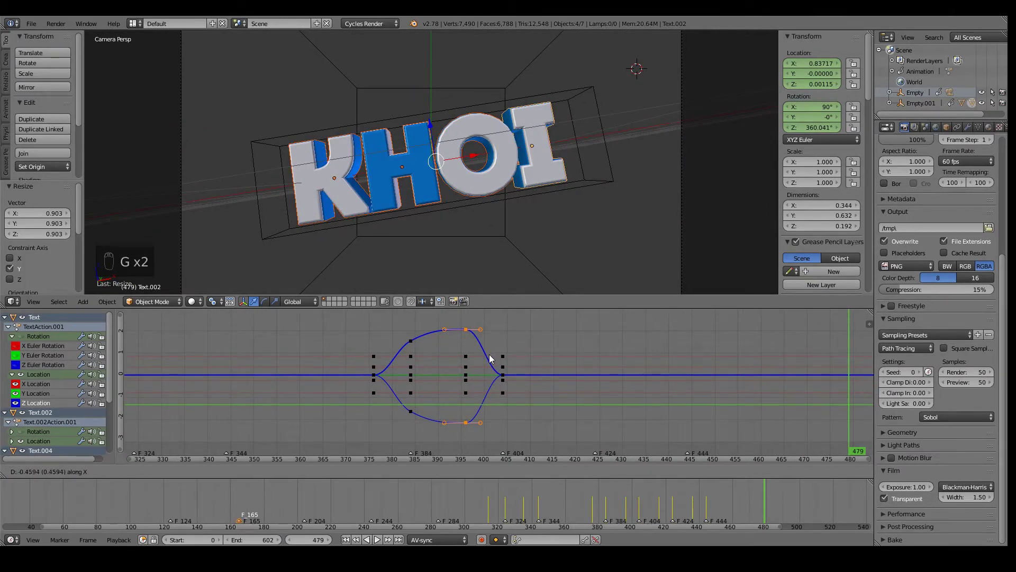
{"action": "left_click", "coordinate": [483, 359]}
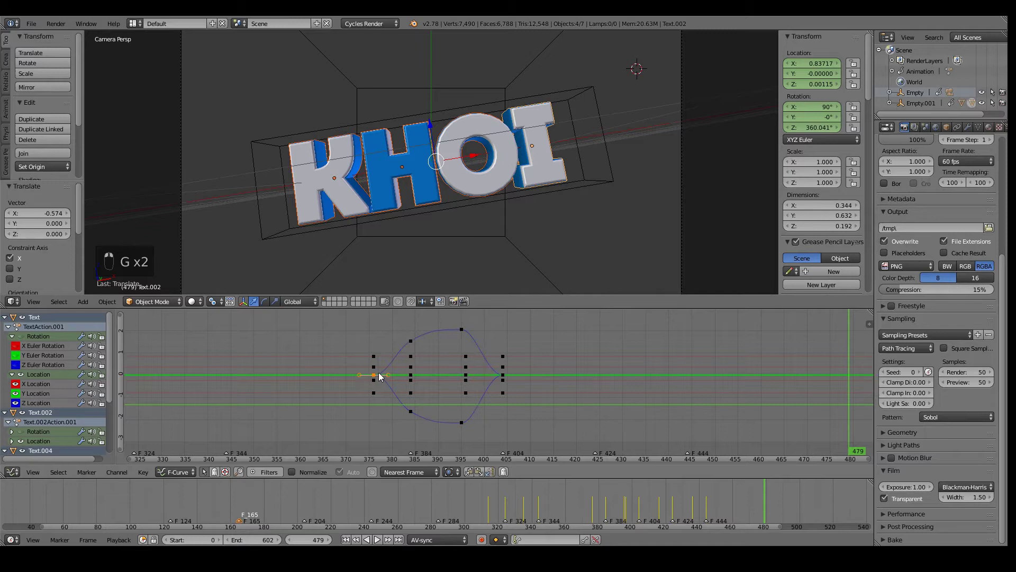
Step: Select all the motion curves and return to the dope sheet overview of every letter's keyframes
{"action": "key", "text": "b"}
{"action": "key", "text": "b"}
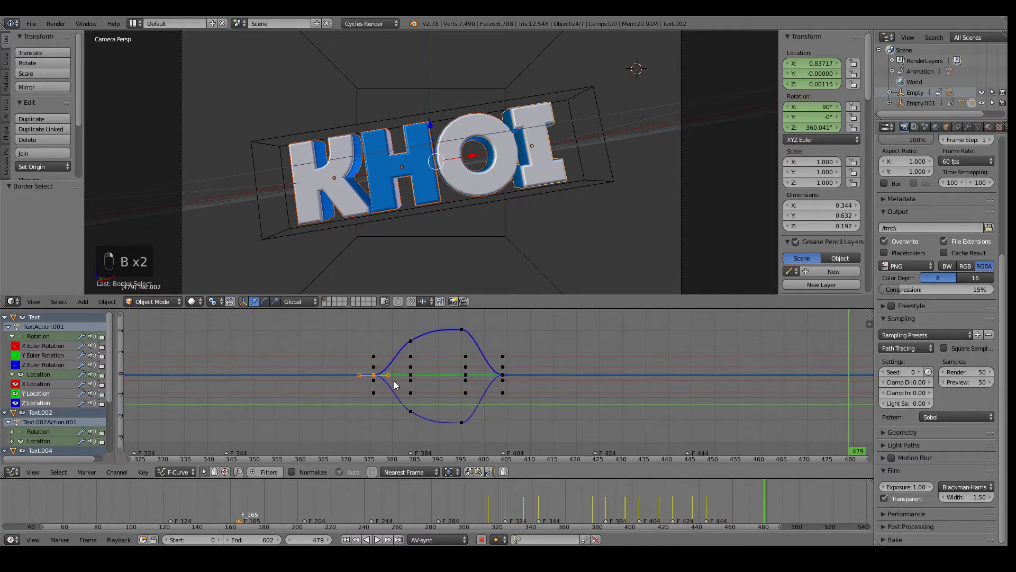
{"action": "key", "text": "g"}
{"action": "key", "text": "alt+a"}
{"action": "key", "text": "alt+a"}
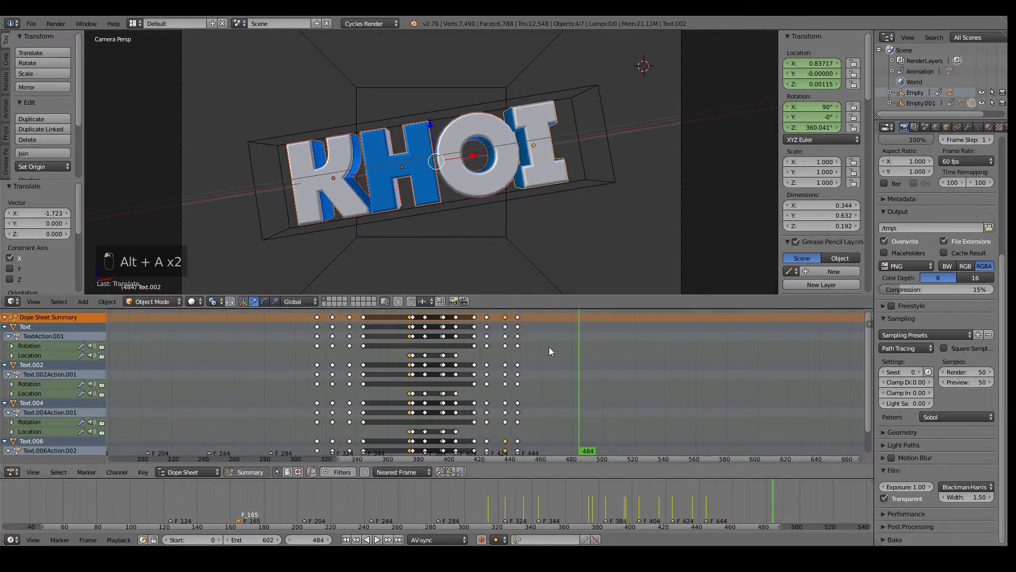
Step: Play and scrub the animation, then look through the camera again at the letters
{"action": "key", "text": "alt+a"}
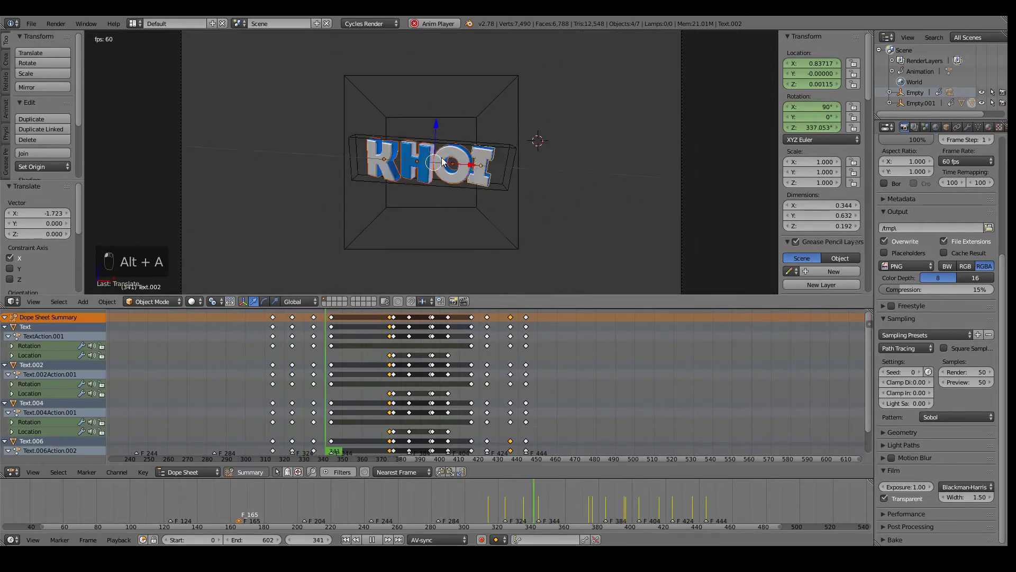
{"action": "key", "text": "alt+a"}
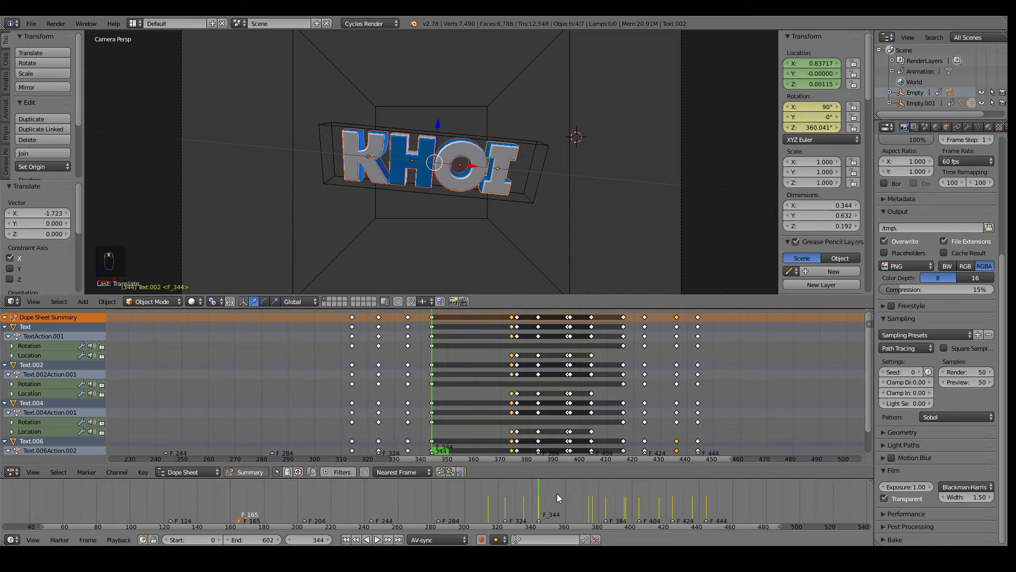
{"action": "key", "text": "Left"}
{"action": "key", "text": "Left"}
{"action": "key", "text": "Left"}
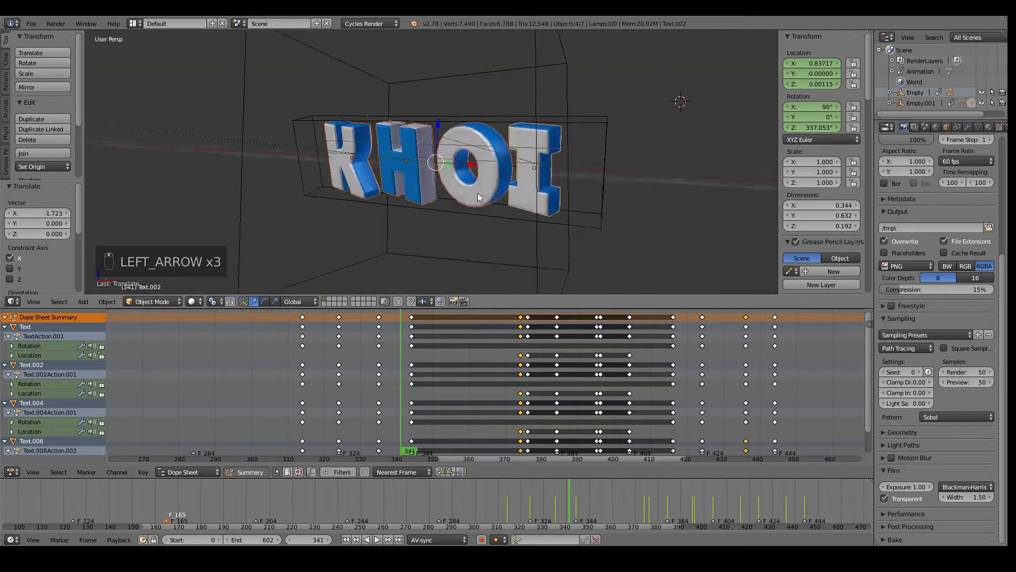
{"action": "key", "text": "KP_0"}
{"action": "key", "text": "KP_0"}
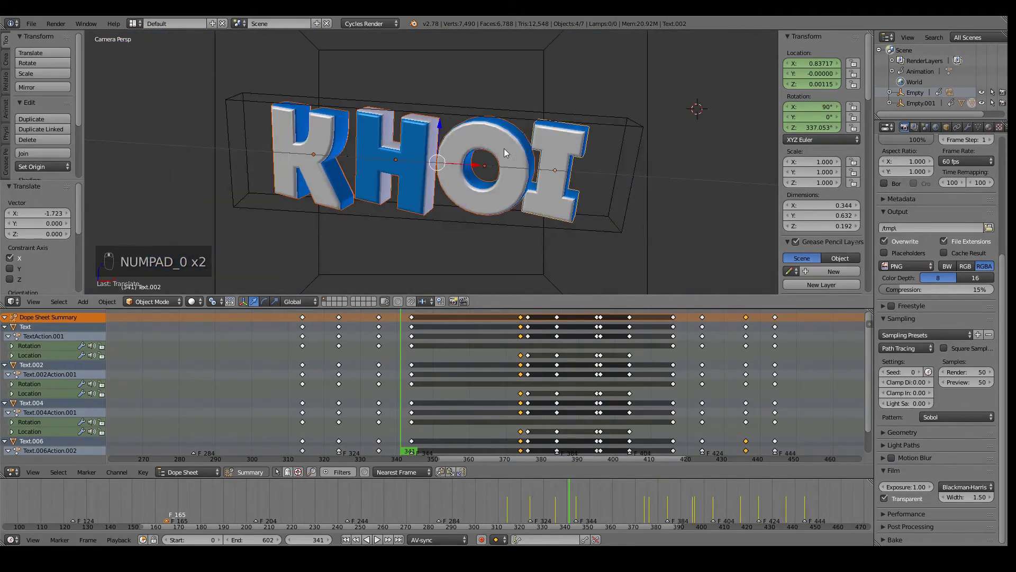
{"action": "key", "text": "i"}
Step: Select the letters' later keyframes and shift them about 19 frames later
{"action": "left_click_drag", "start_coordinate": [398, 330], "coordinate": [378, 337]}
{"action": "key", "text": "b"}
{"action": "key", "text": "g"}
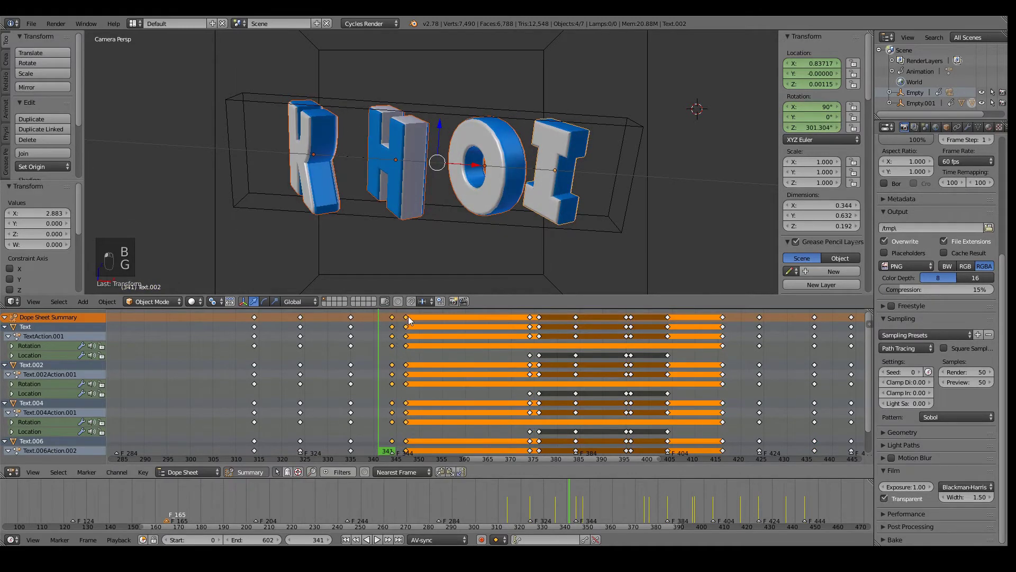
{"action": "key", "text": "g"}
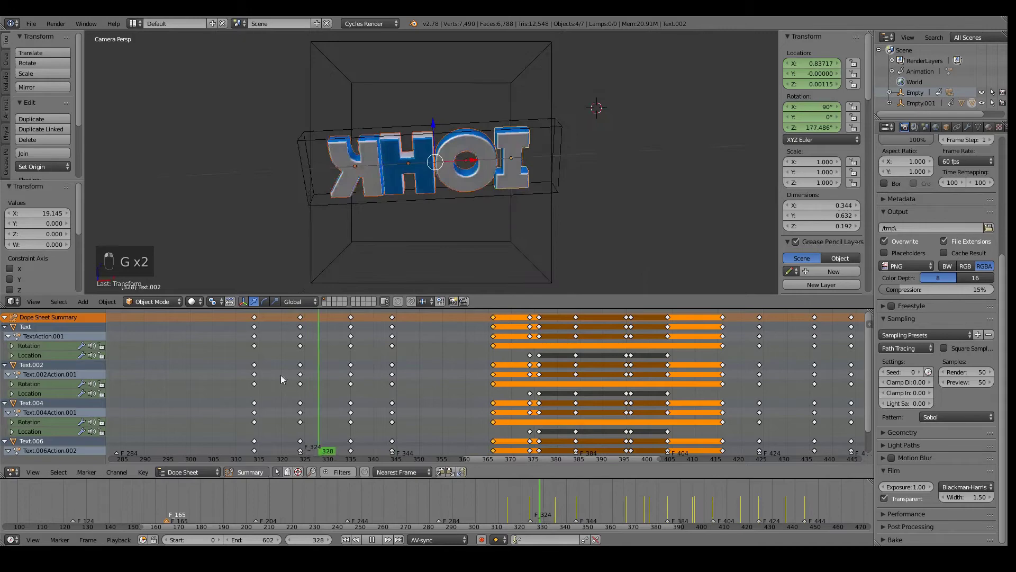
Step: Play back the retimed tumble regrouping around frame 404 and scrub nearby frames
{"action": "key", "text": "alt+a"}
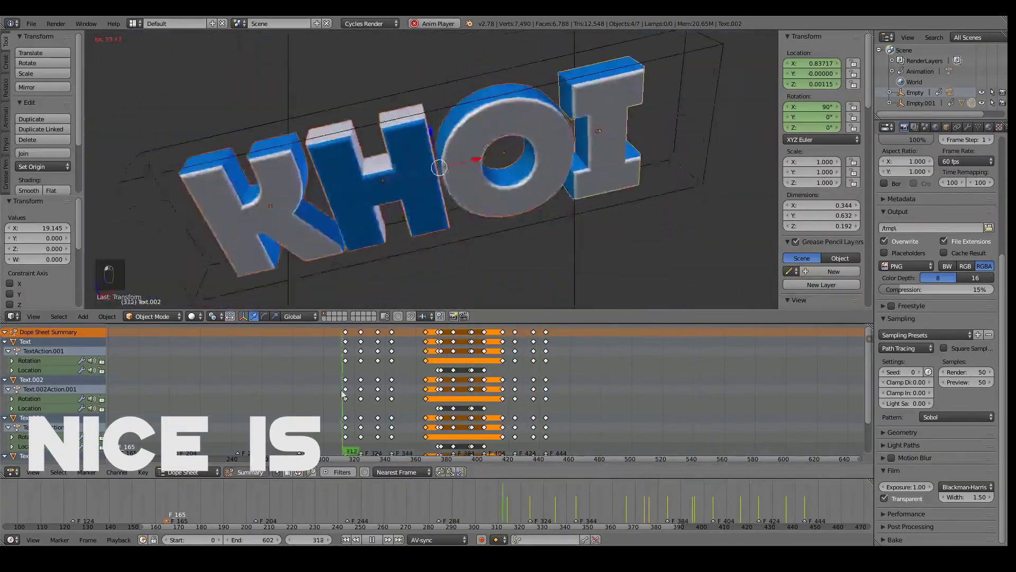
{"action": "key", "text": "alt+a"}
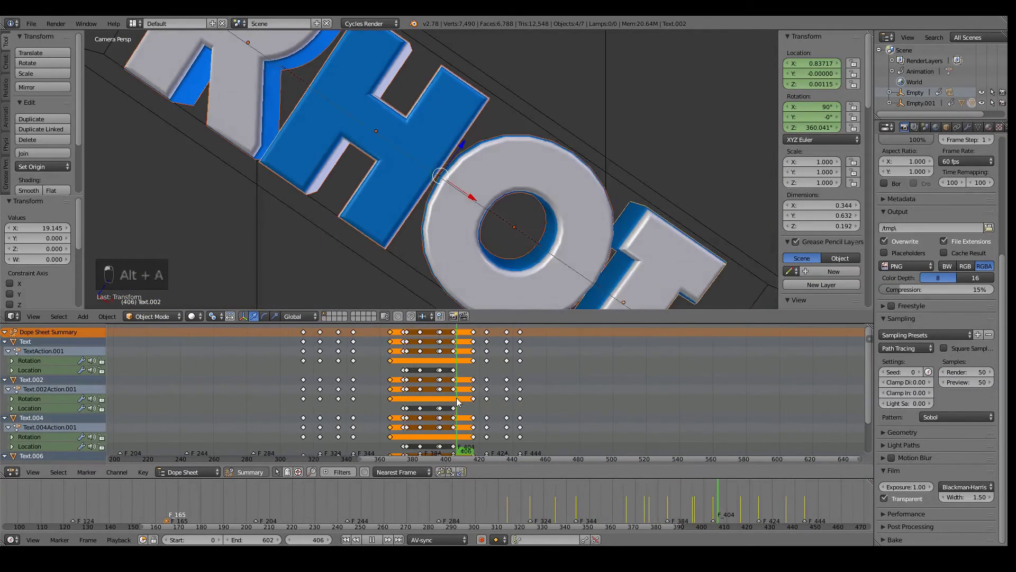
{"action": "key", "text": "Right"}
{"action": "key", "text": "Right"}
{"action": "key", "text": "Left"}
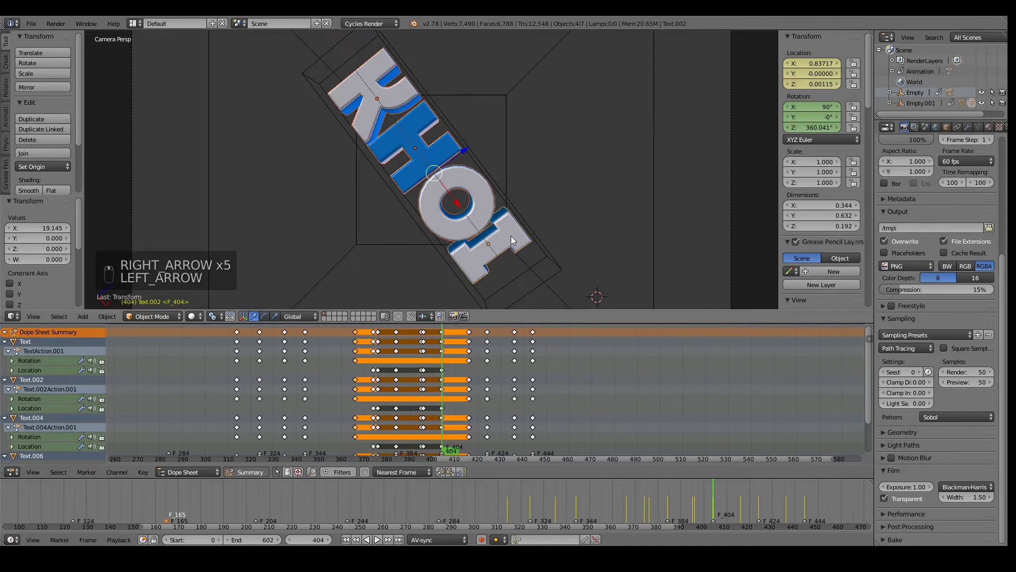
Step: Move the letters apart mid-spin, keyframe the new positions and slide those keys later
{"action": "key", "text": "Left"}
{"action": "key", "text": "Left"}
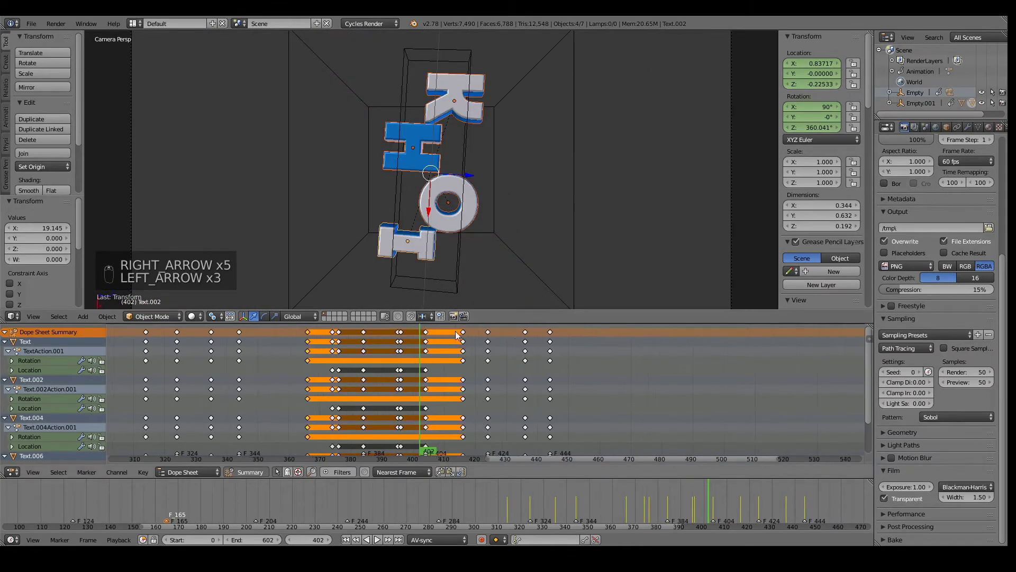
{"action": "key", "text": "i"}
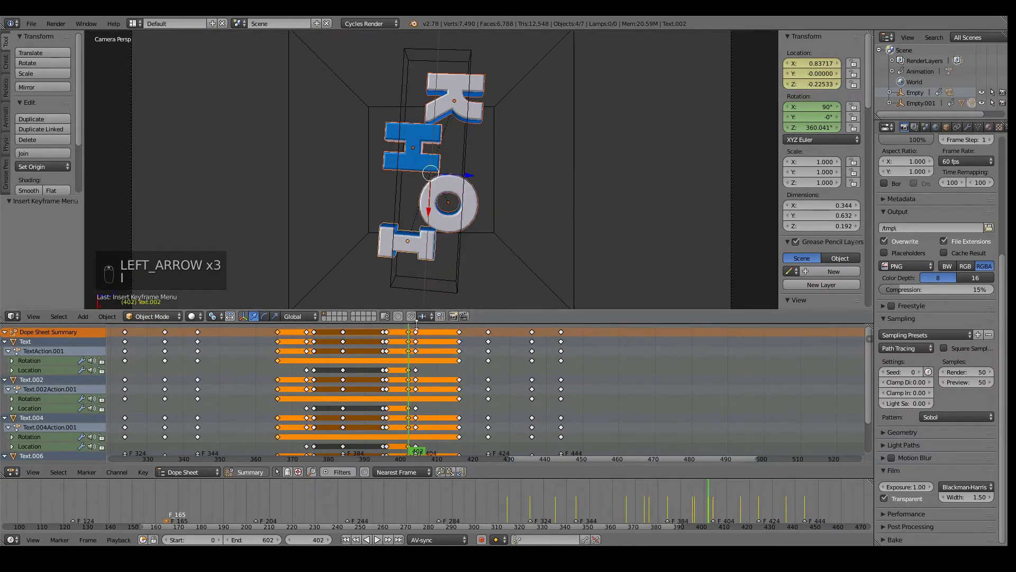
{"action": "key", "text": "b"}
{"action": "key", "text": "g"}
{"action": "left_click_drag", "start_coordinate": [426, 334], "coordinate": [454, 335]}
{"action": "key", "text": "g"}
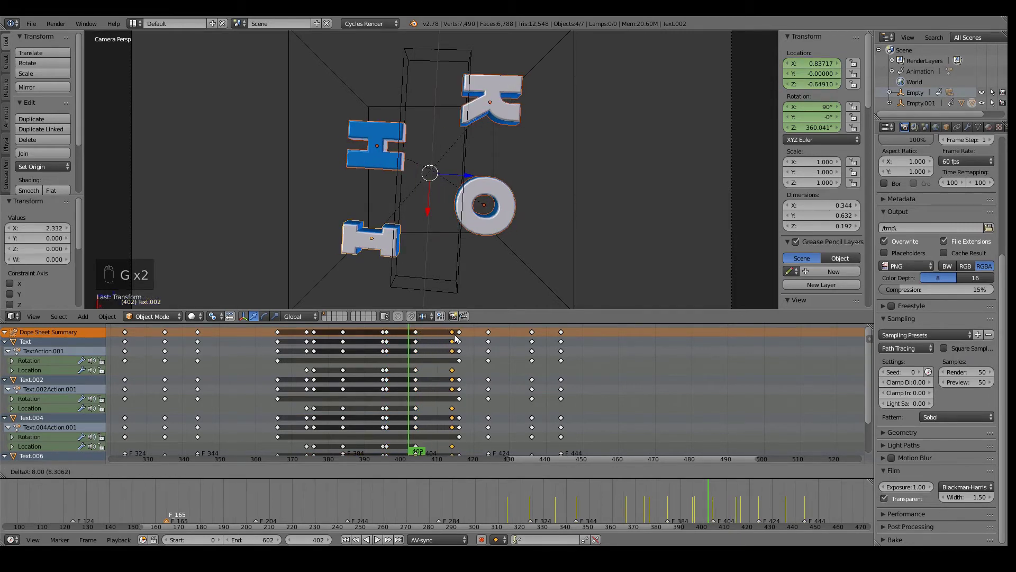
Step: Retime the new keys to sit near frame 428 and play the result
{"action": "left_click_drag", "start_coordinate": [457, 338], "coordinate": [237, 395]}
{"action": "key", "text": "alt+a"}
{"action": "key", "text": "alt+a"}
{"action": "key", "text": "g"}
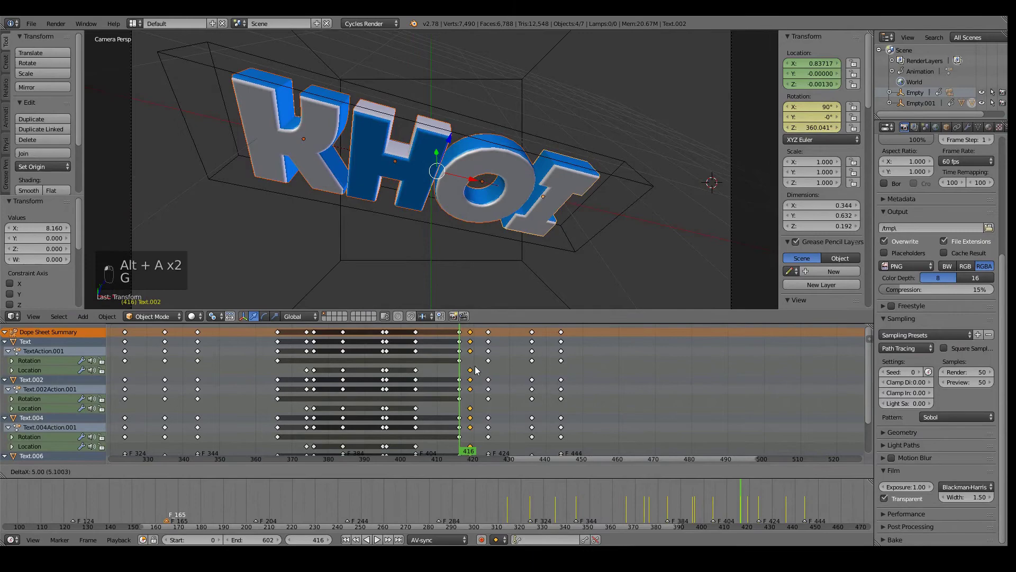
{"action": "key", "text": "g"}
{"action": "key", "text": "alt+a"}
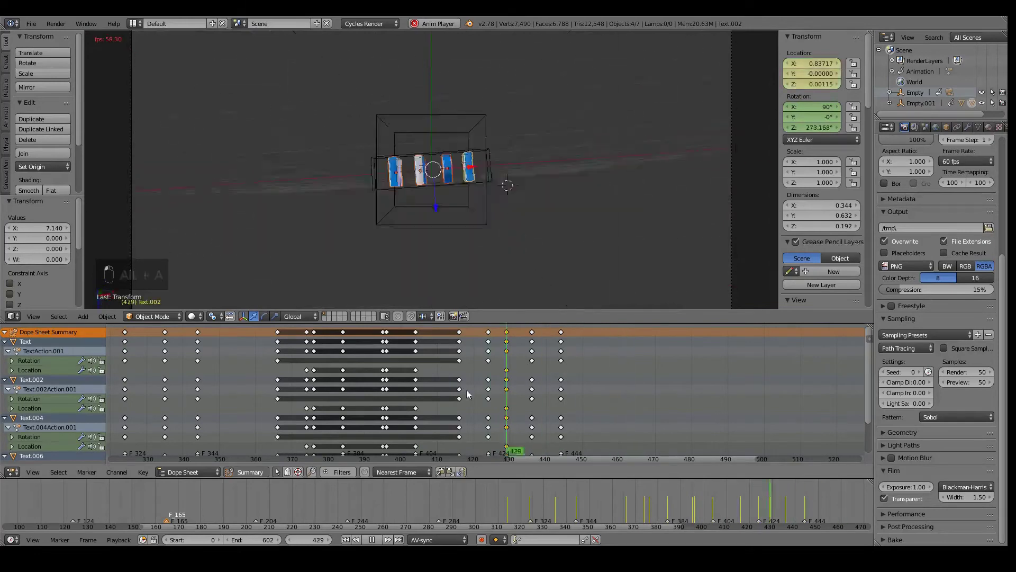
Step: Stop playback, tilt the letters onto their sides near frame 441 and keyframe them in camera view
{"action": "key", "text": "alt+a"}
{"action": "key", "text": "Left"}
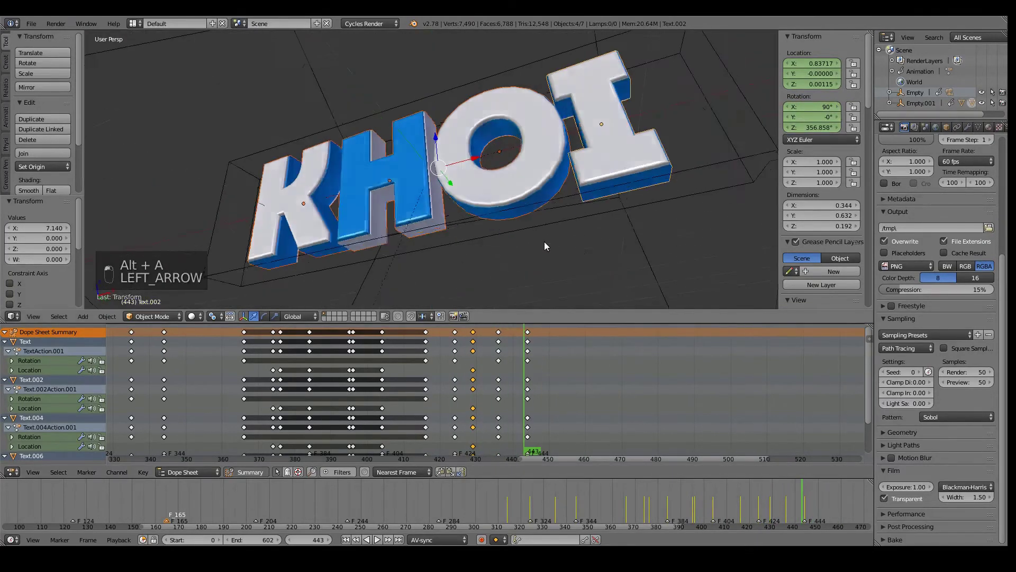
{"action": "key", "text": "Left"}
{"action": "key", "text": "Left"}
{"action": "key", "text": "KP_0"}
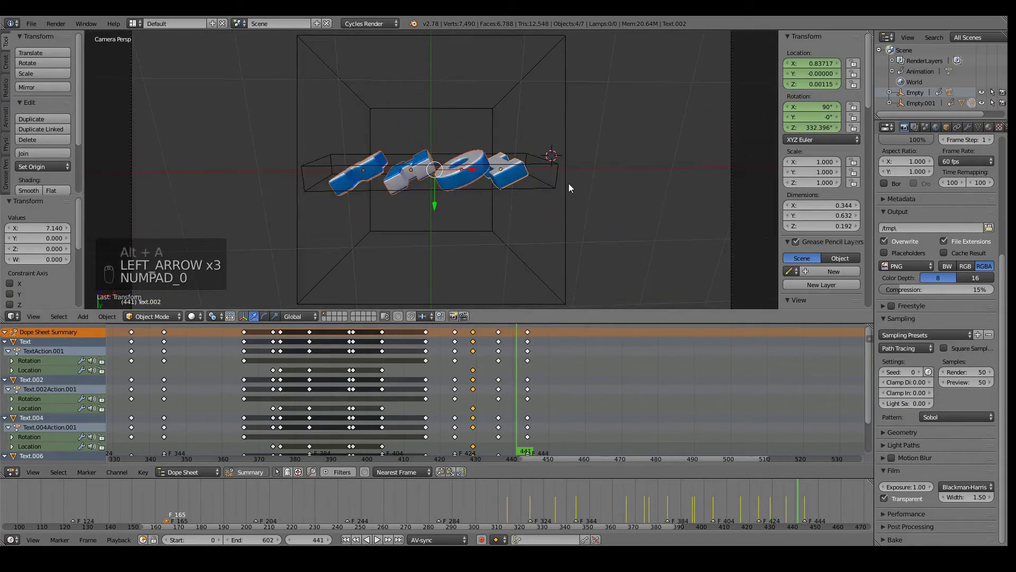
{"action": "key", "text": "i"}
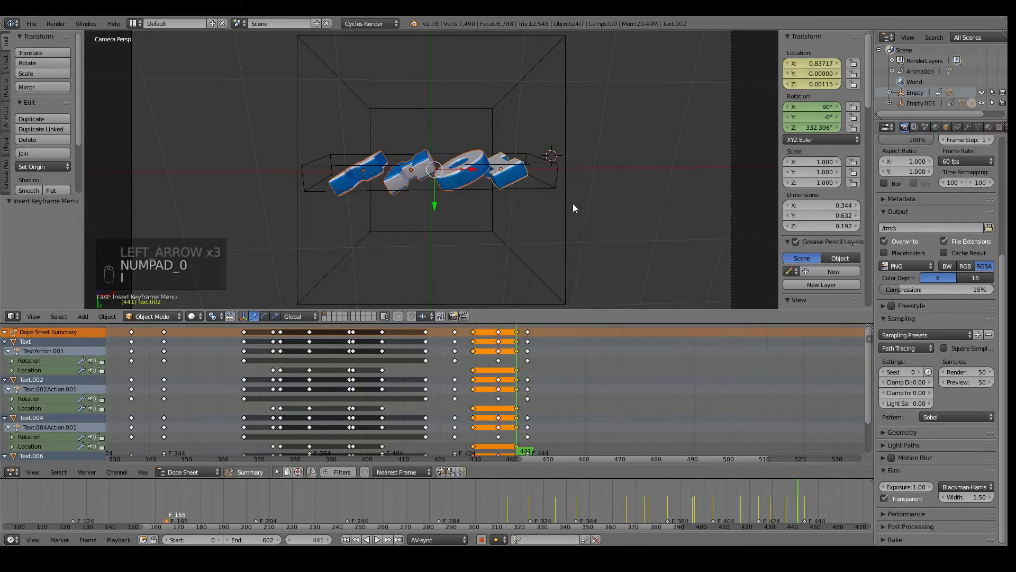
{"action": "key", "text": "ctrl+z"}
{"action": "key", "text": "Left"}
{"action": "key", "text": "Left"}
{"action": "key", "text": "Left"}
{"action": "key", "text": "Left"}
{"action": "key", "text": "i"}
Step: Select the closing keys in the Dope Sheet, move them later to around frame 508, and restart playback
{"action": "key", "text": "b"}
{"action": "key", "text": "g"}
{"action": "middle_click", "coordinate": [582, 365]}
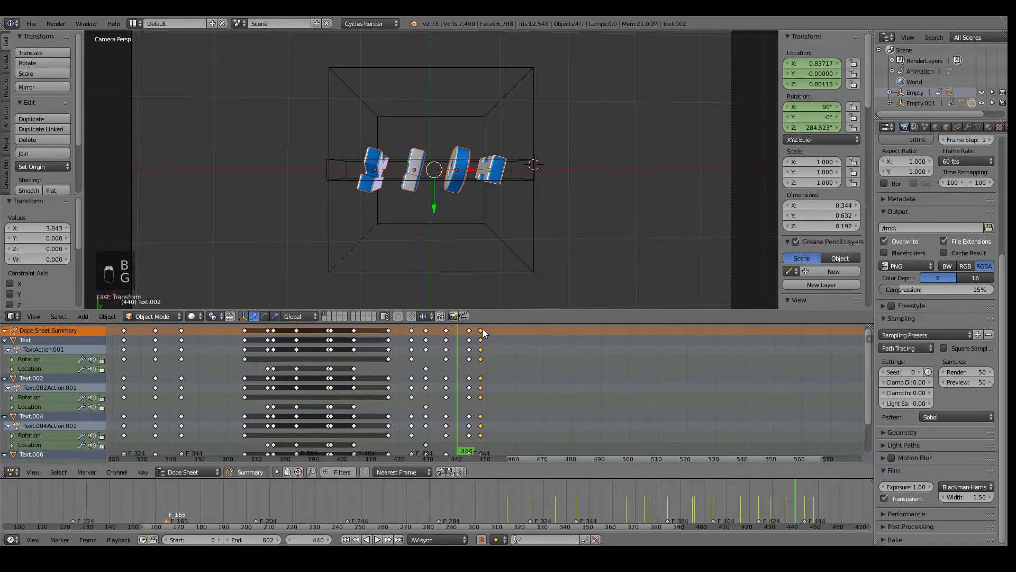
{"action": "key", "text": "g"}
{"action": "key", "text": "alt+a"}
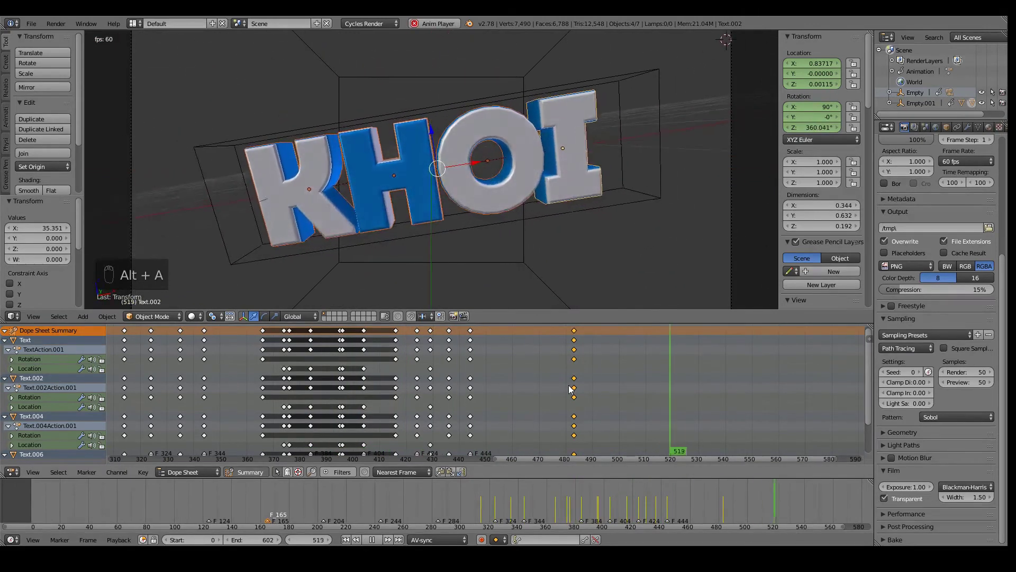
{"action": "key", "text": "g"}
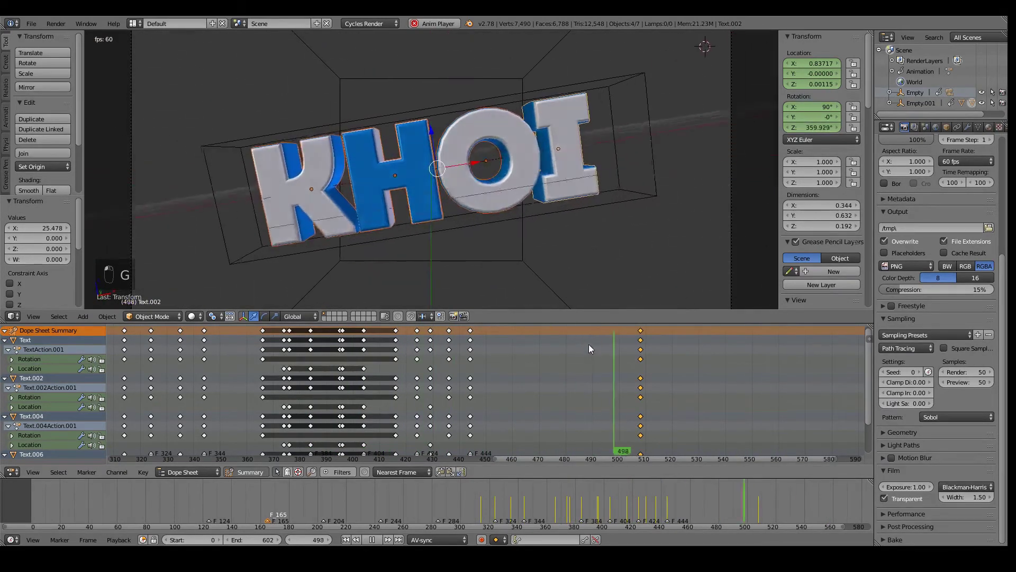
Step: Join the Dope Sheet into the timeline and show only renderable objects in the camera view while playing
{"action": "middle_click", "coordinate": [437, 422]}
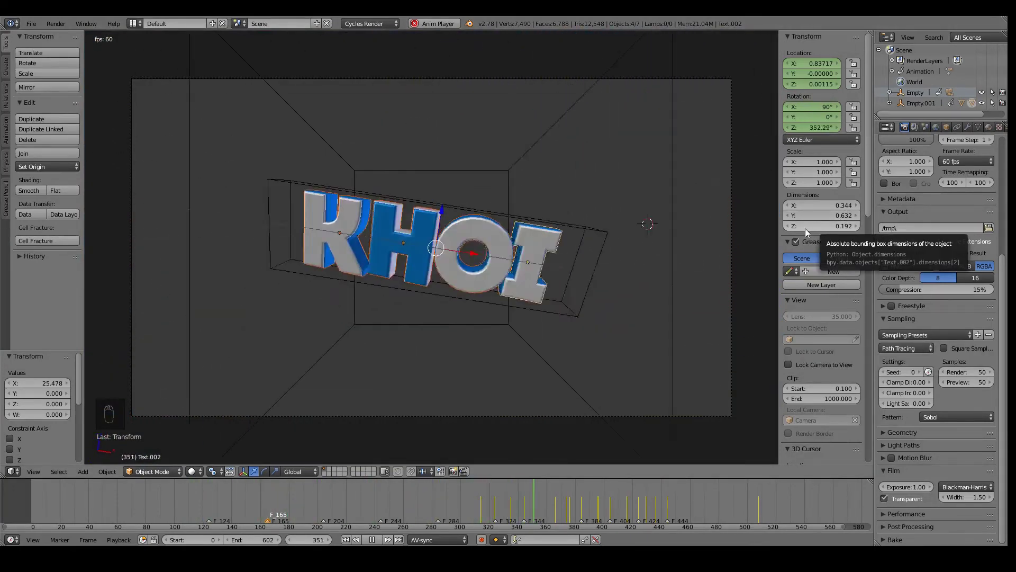
{"action": "left_click_drag", "start_coordinate": [855, 216], "coordinate": [825, 420]}
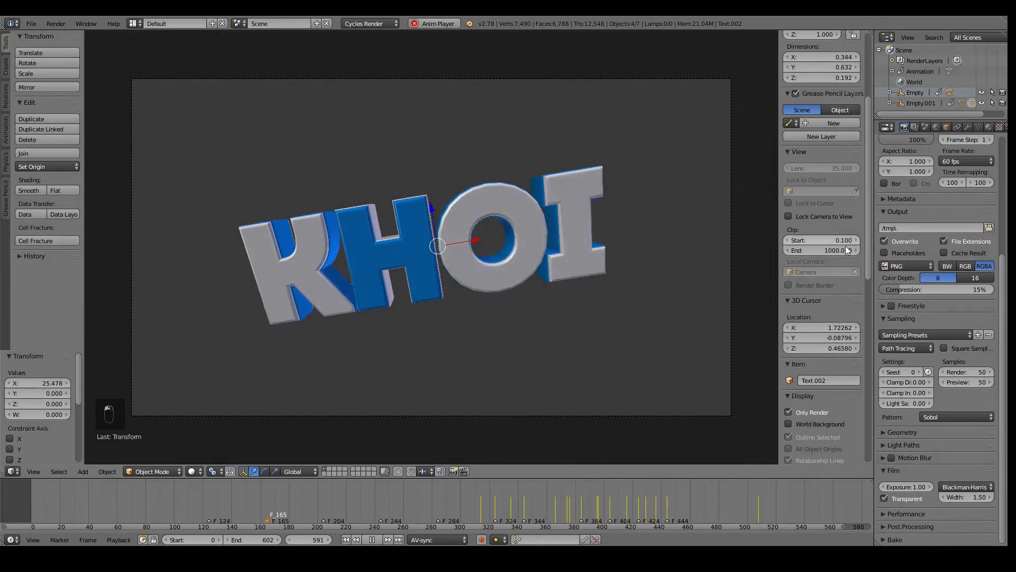
{"action": "left_click", "coordinate": [724, 326]}
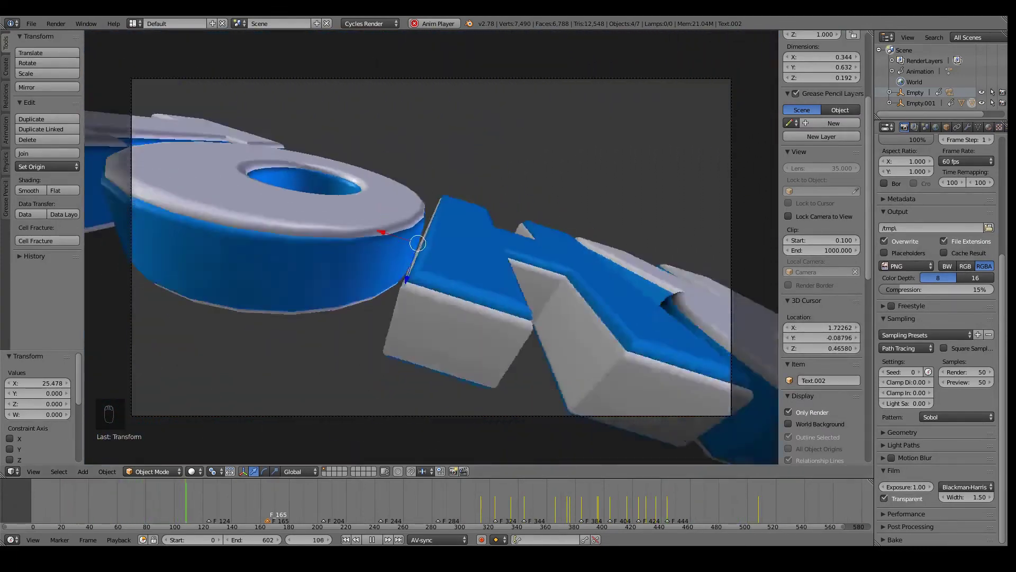
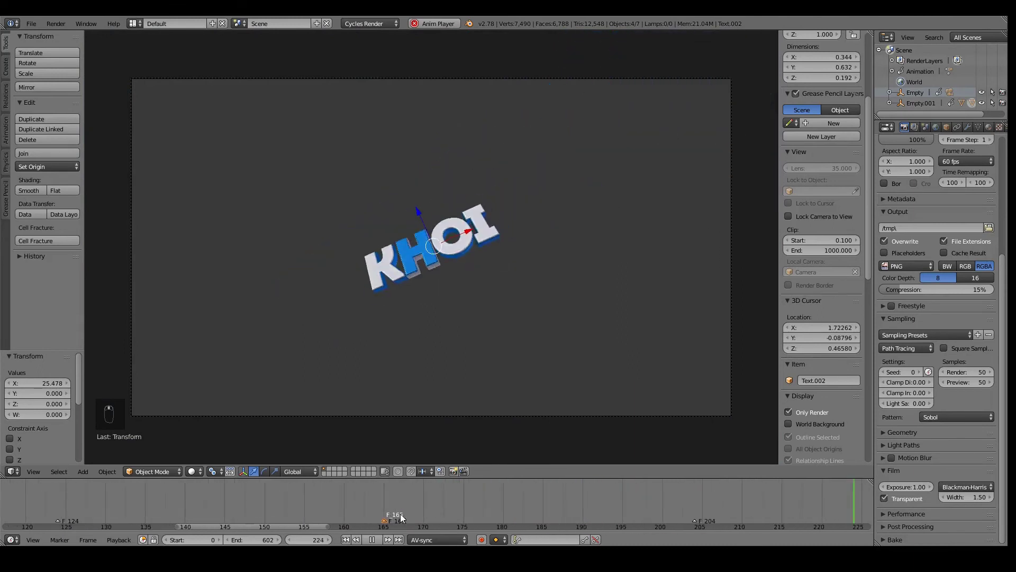
{"action": "left_click_drag", "start_coordinate": [392, 525], "coordinate": [396, 522]}
{"action": "key", "text": "x"}
{"action": "left_click", "coordinate": [432, 508]}
{"action": "left_click_drag", "start_coordinate": [390, 527], "coordinate": [406, 512]}
{"action": "key", "text": "alt+a"}
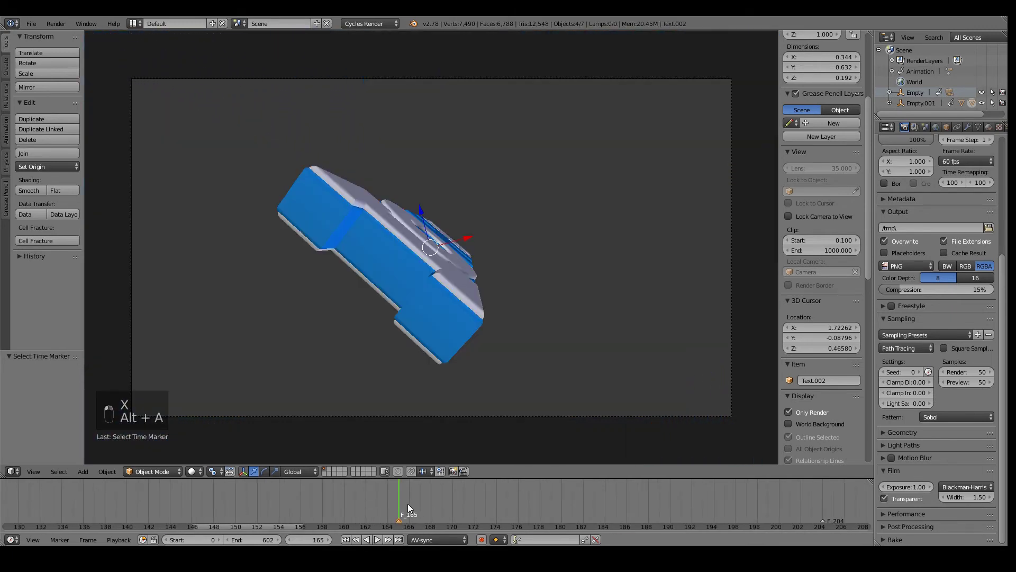
{"action": "key", "text": "m"}
{"action": "key", "text": "g"}
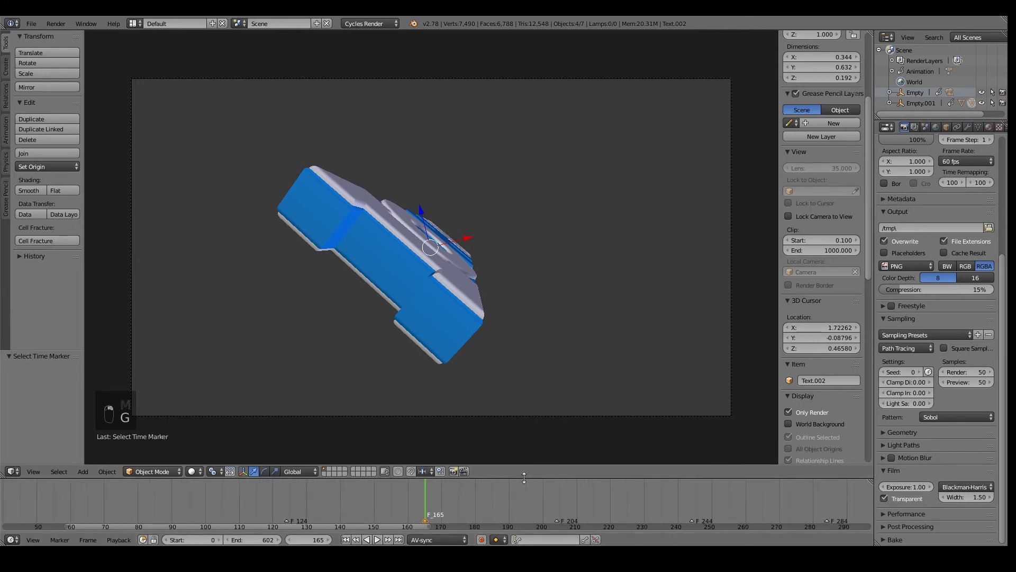
{"action": "left_click", "coordinate": [286, 508]}
{"action": "key", "text": "alt+a"}
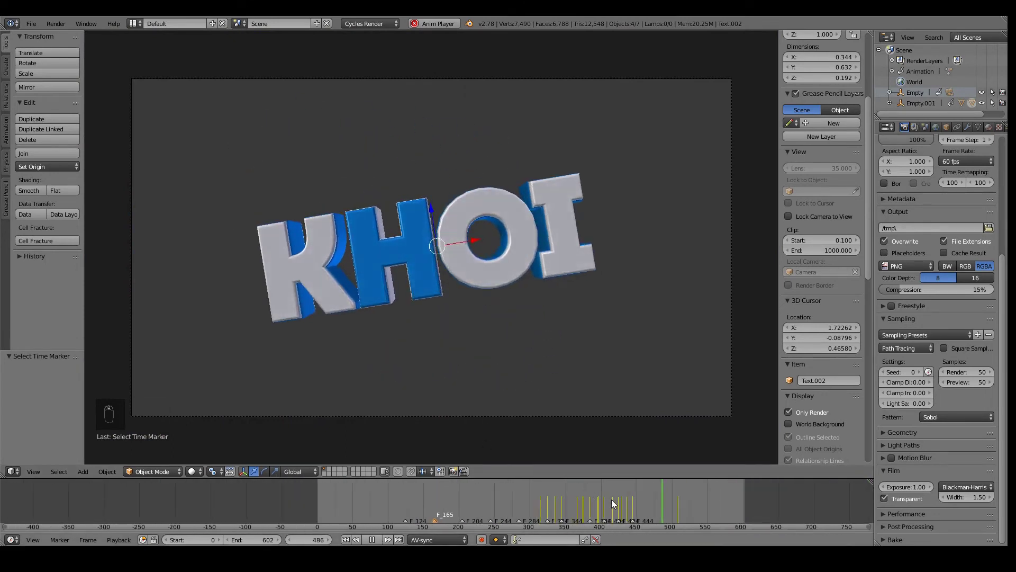
{"action": "left_click_drag", "start_coordinate": [432, 373], "coordinate": [431, 453]}
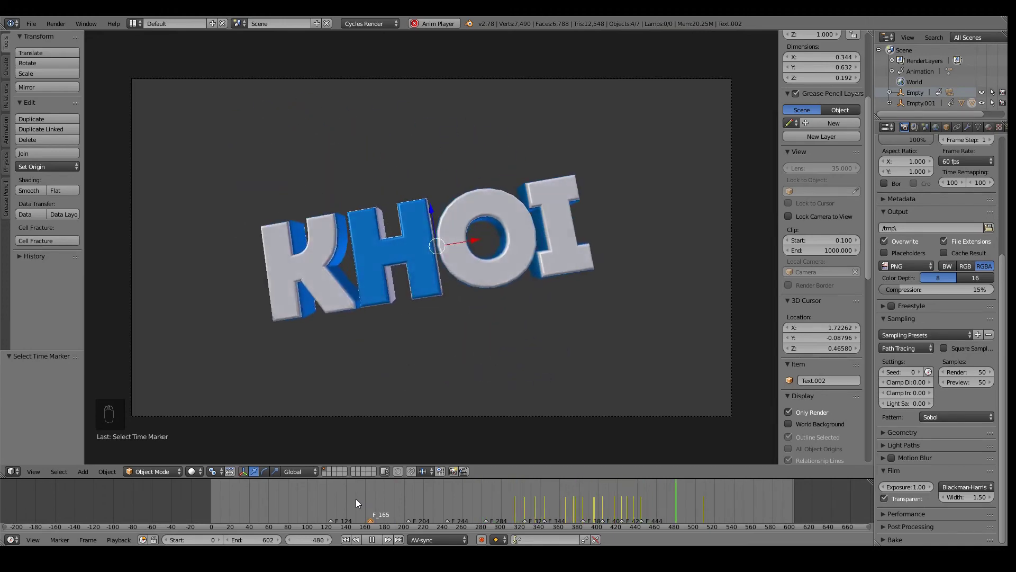
{"action": "left_click_drag", "start_coordinate": [320, 514], "coordinate": [465, 446]}
{"action": "left_click", "coordinate": [466, 447]}
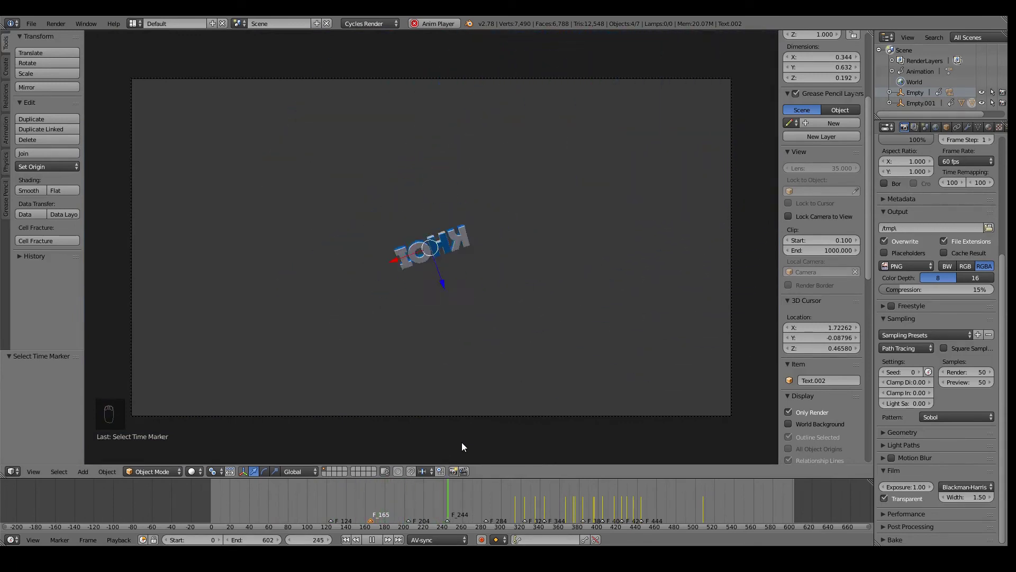